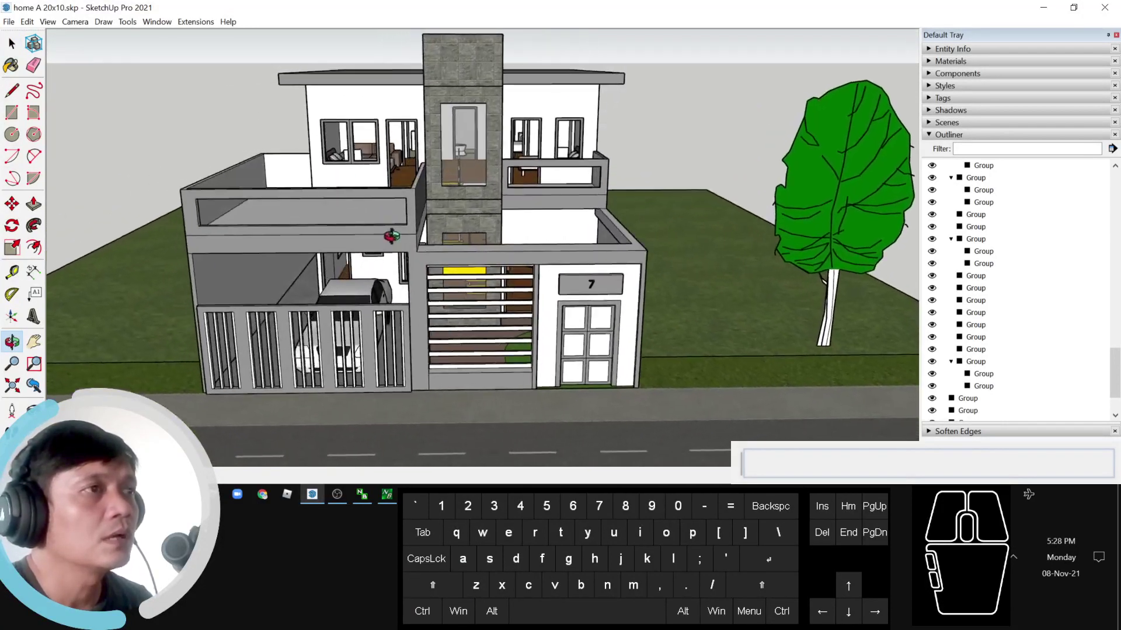
Step: Orbit around the two-storey house to look down on it and select the roof group
middle_click(477, 245)
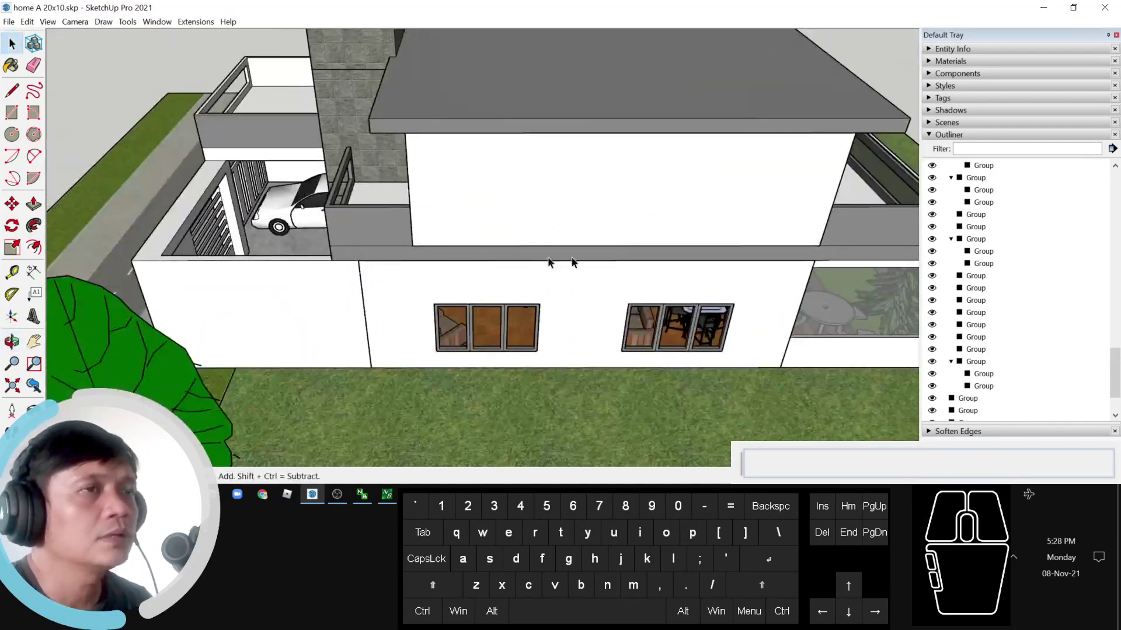
middle_click(497, 232)
middle_click(412, 238)
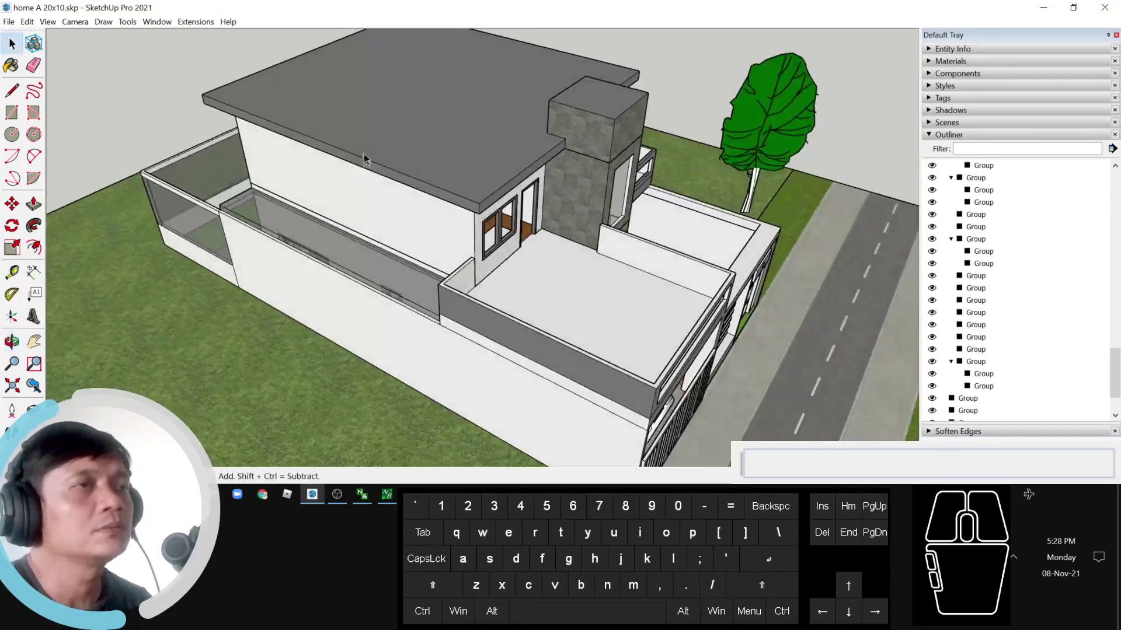
click(371, 140)
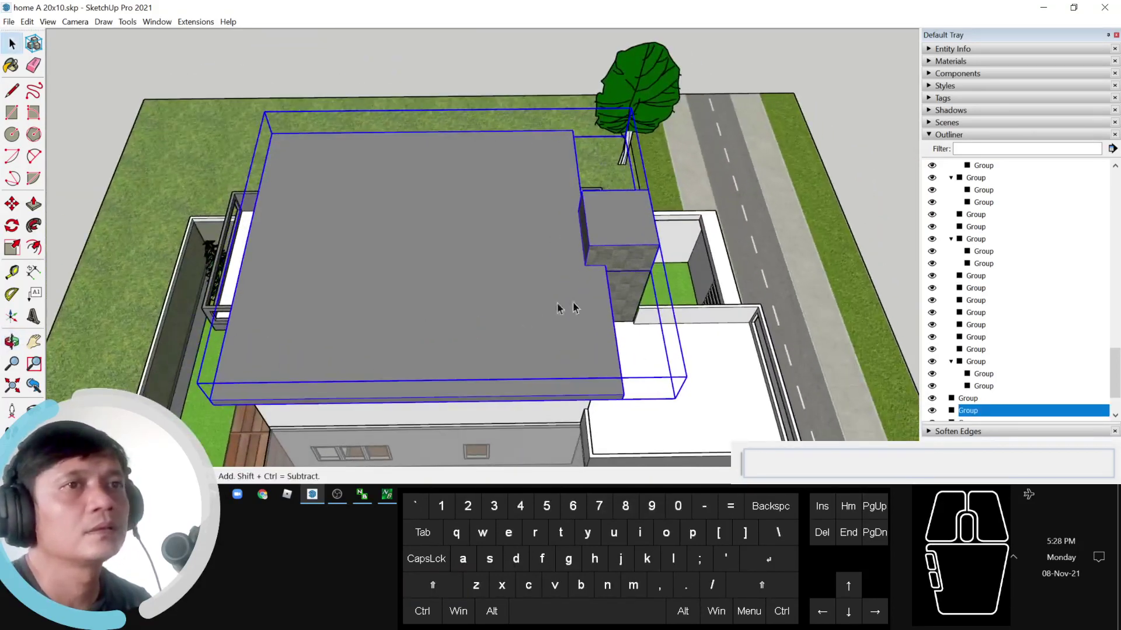
click(938, 414)
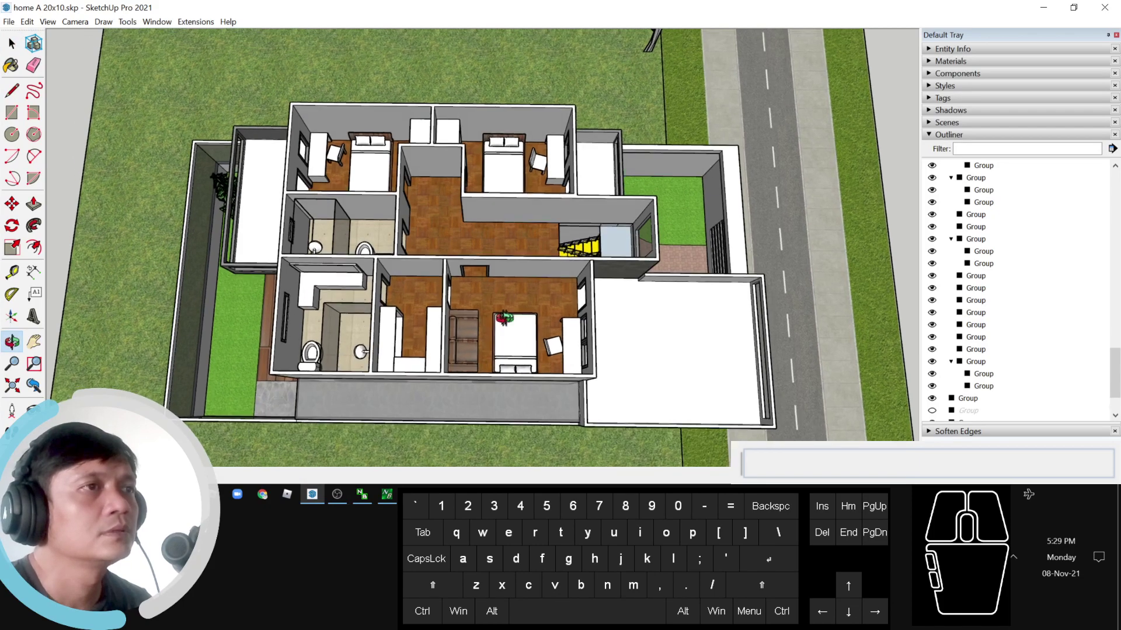
middle_click(309, 224)
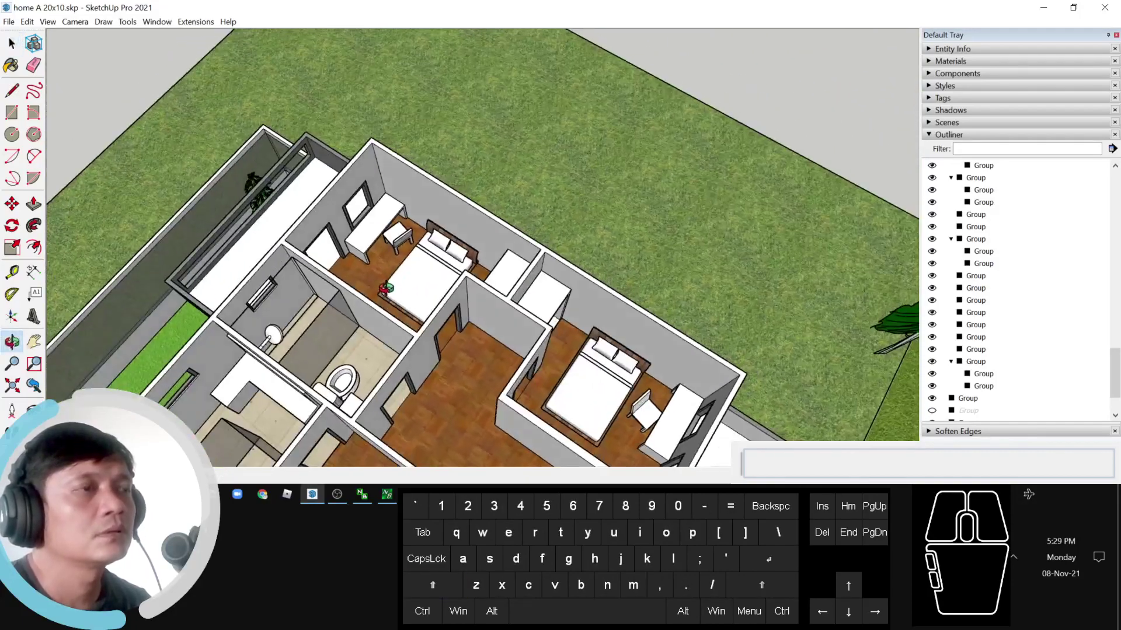
middle_click(531, 352)
middle_click(528, 327)
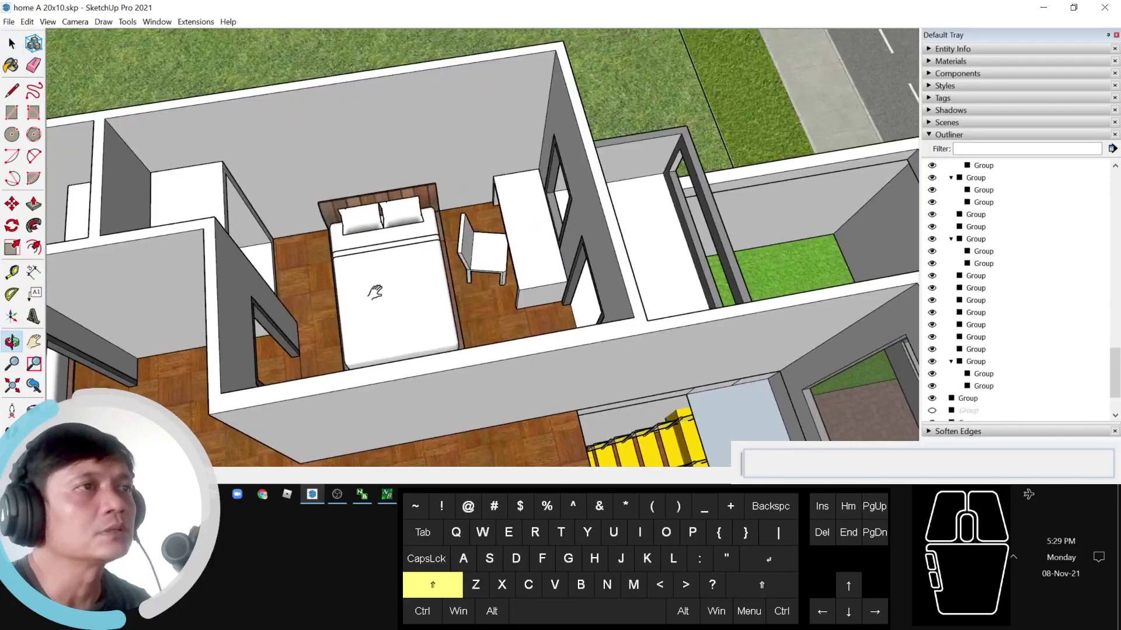
scroll(down, 3)
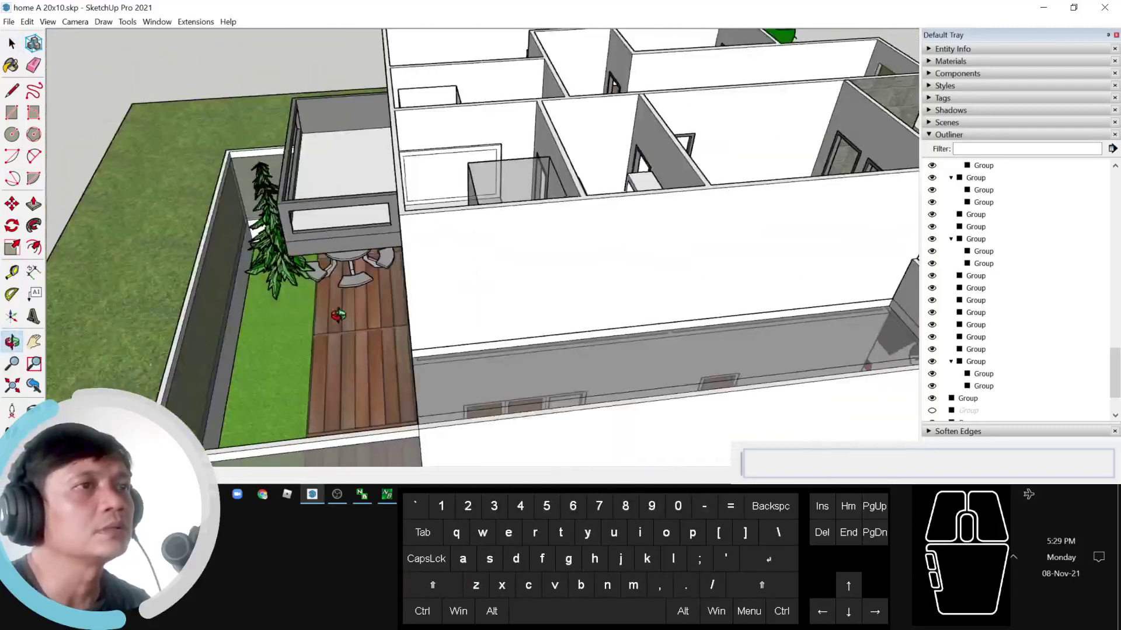
middle_click(362, 333)
Step: Select the upper floor group and move in to view the ground-floor living room at an angle
click(442, 295)
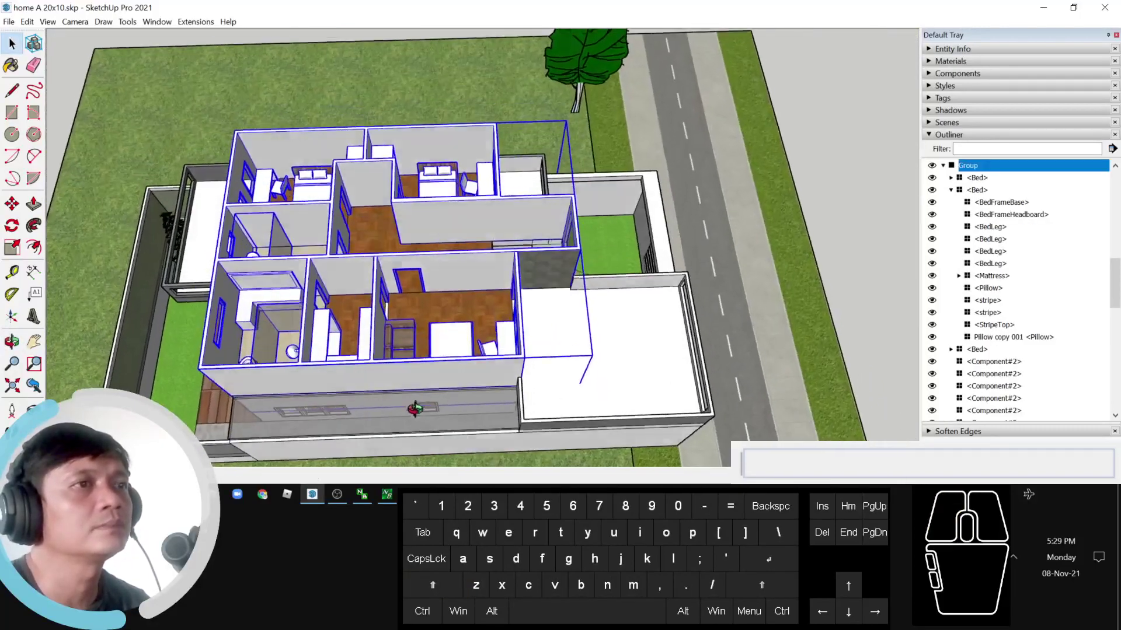
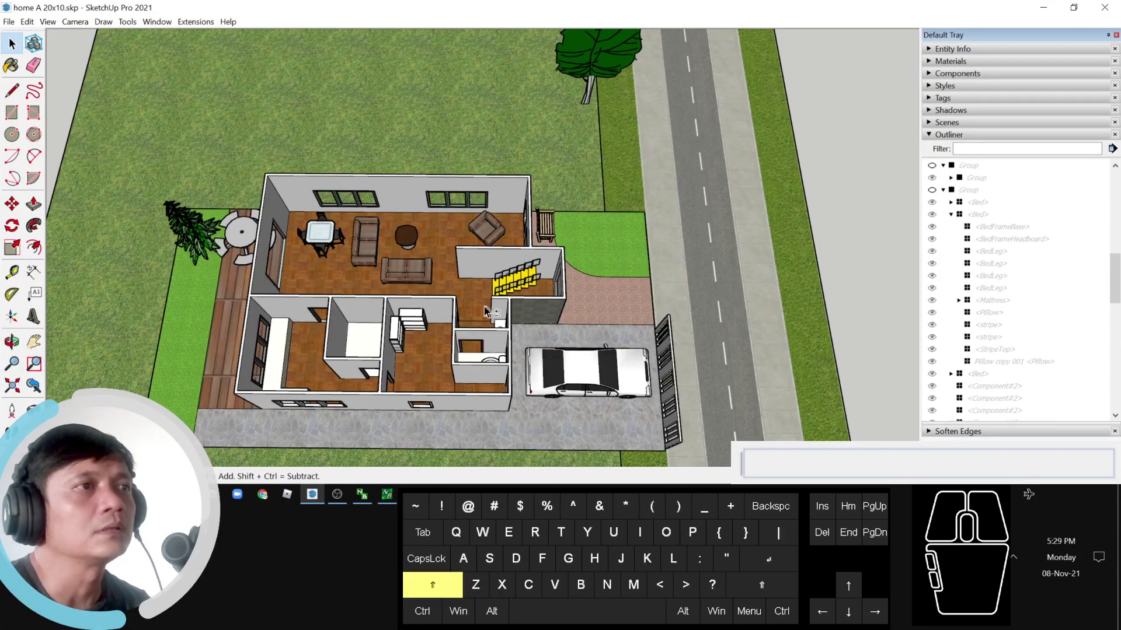
drag(505, 283, 541, 229)
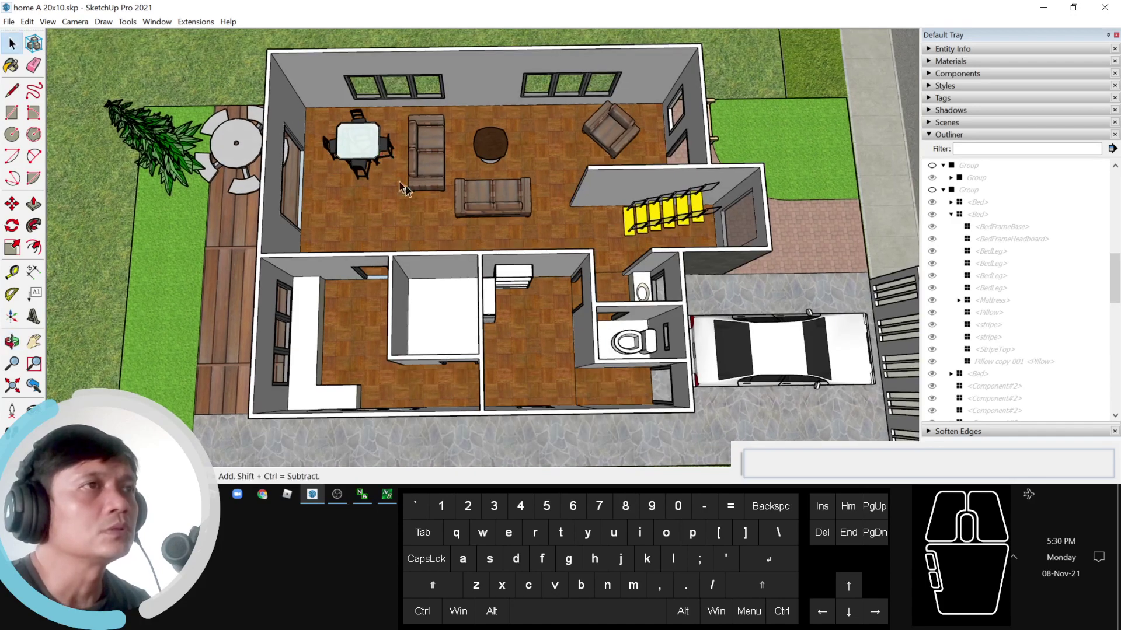
drag(354, 210, 478, 199)
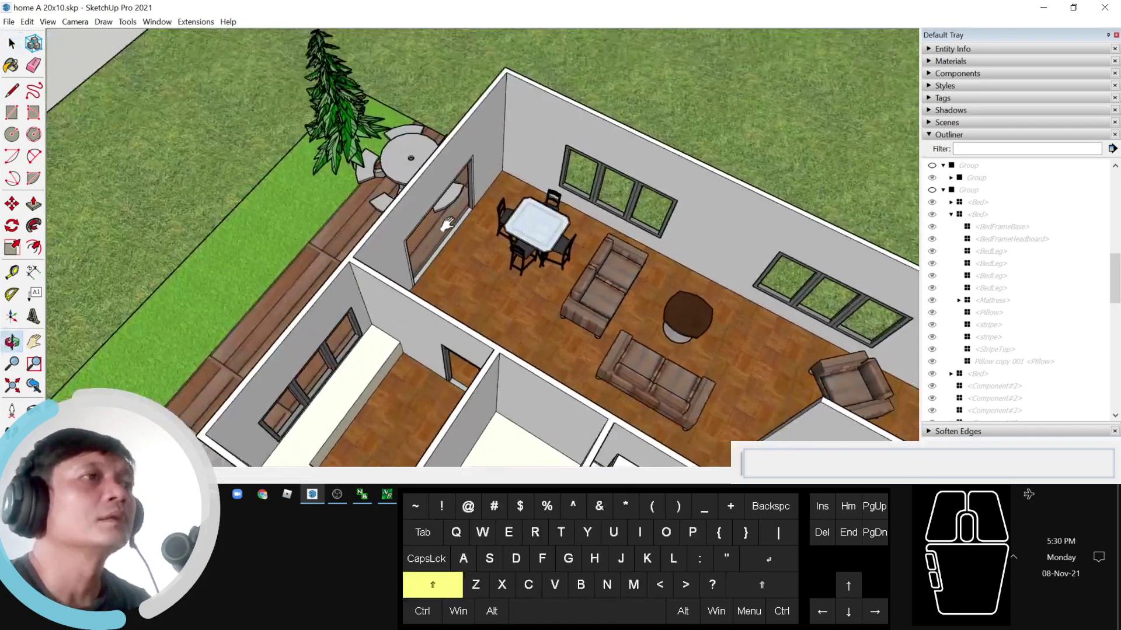
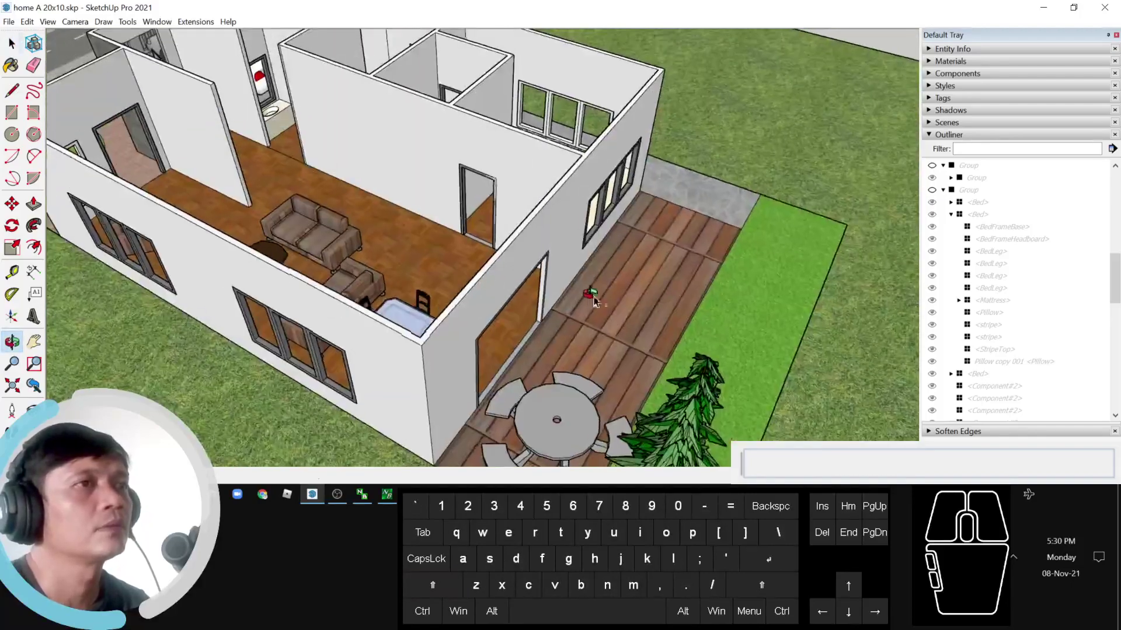
scroll(up, 3)
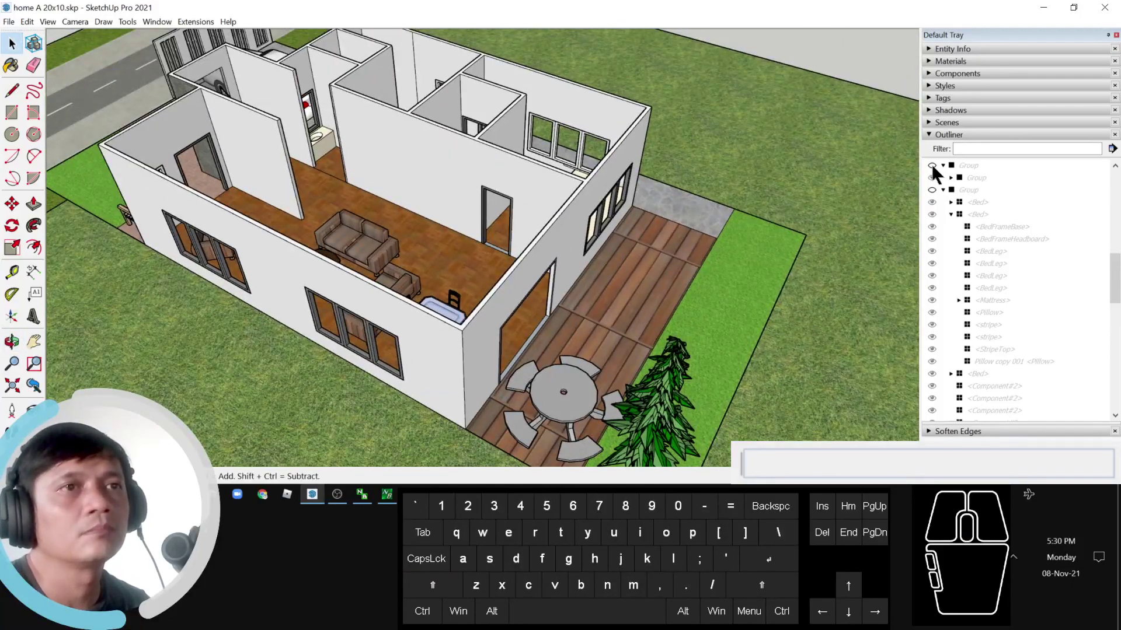
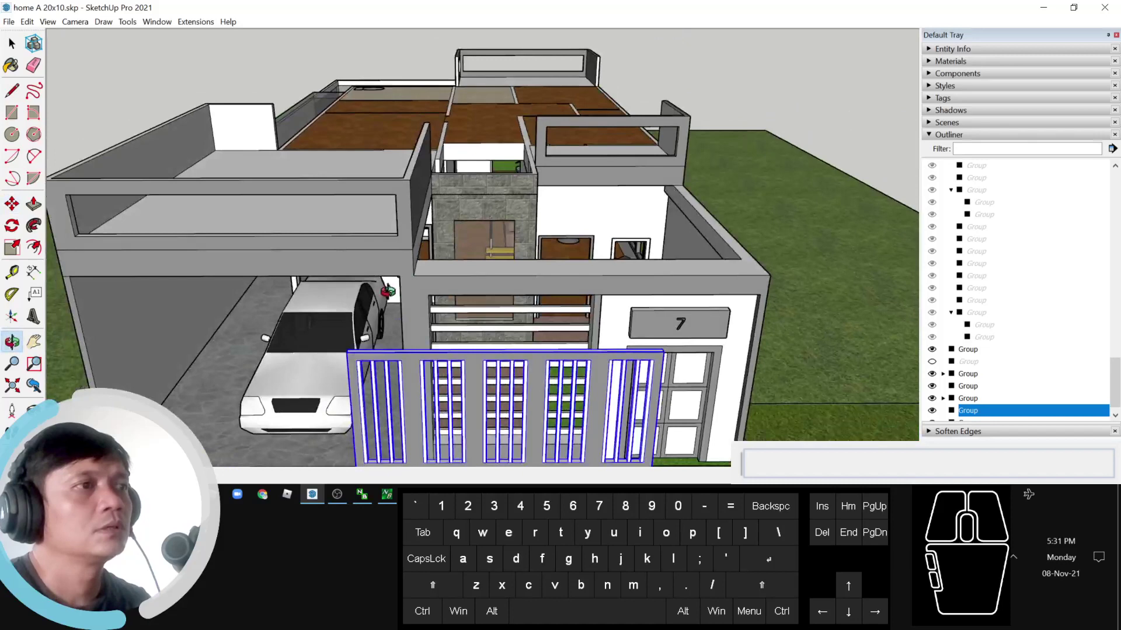
Step: Unhide the roof via the Outliner eye icon and zoom out to a front view of the whole plot
scroll(up, 3)
click(14, 41)
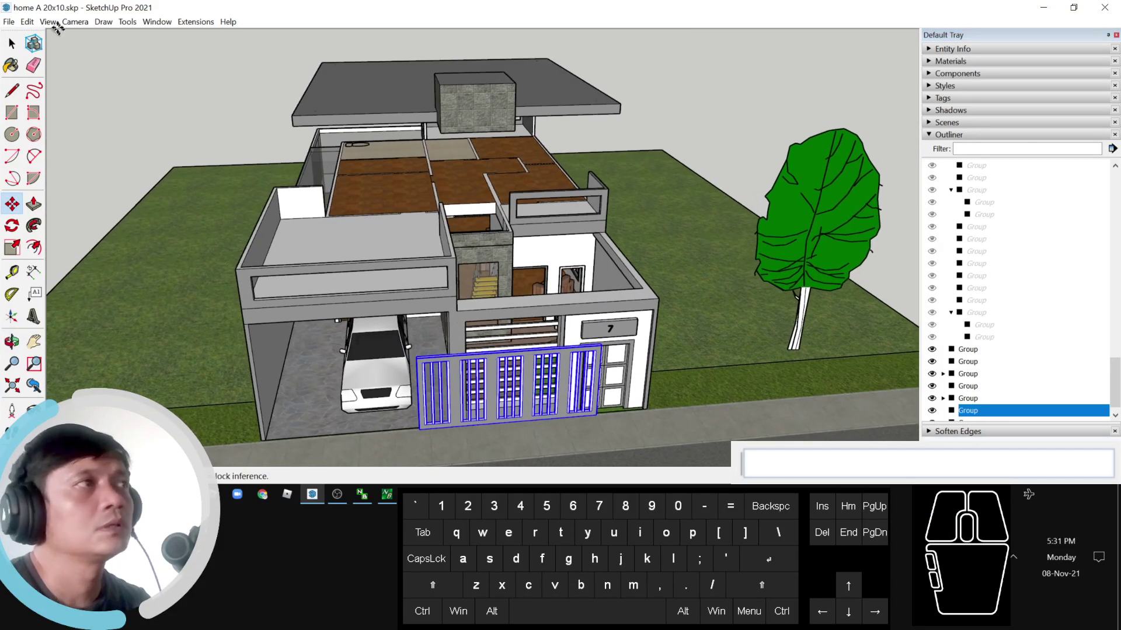
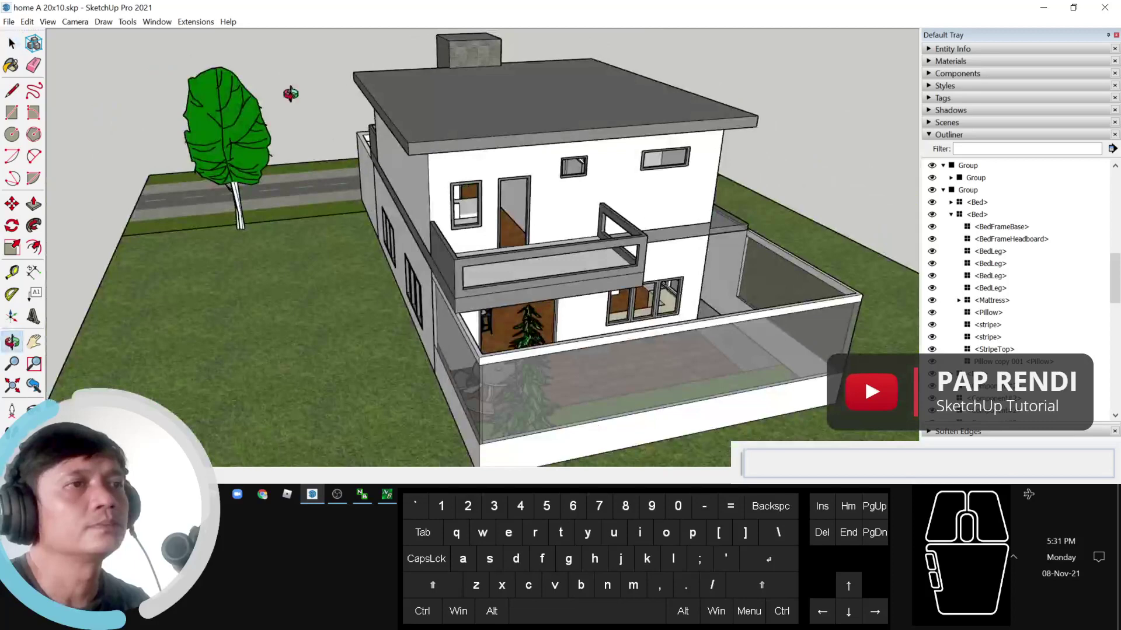
scroll(down, 3)
middle_click(556, 293)
scroll(down, 3)
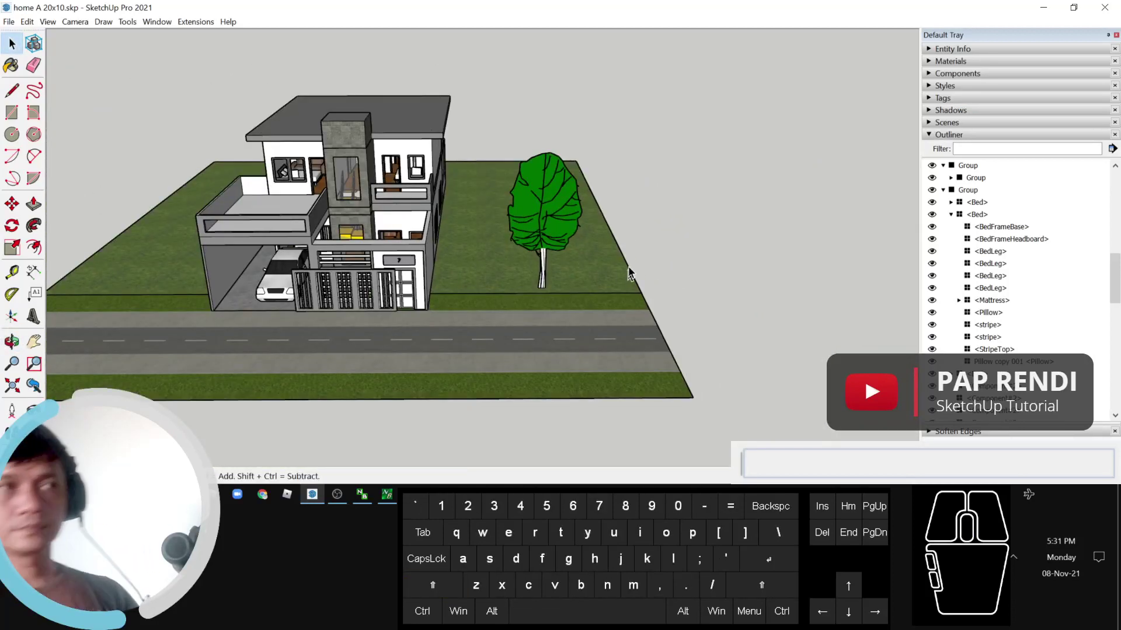
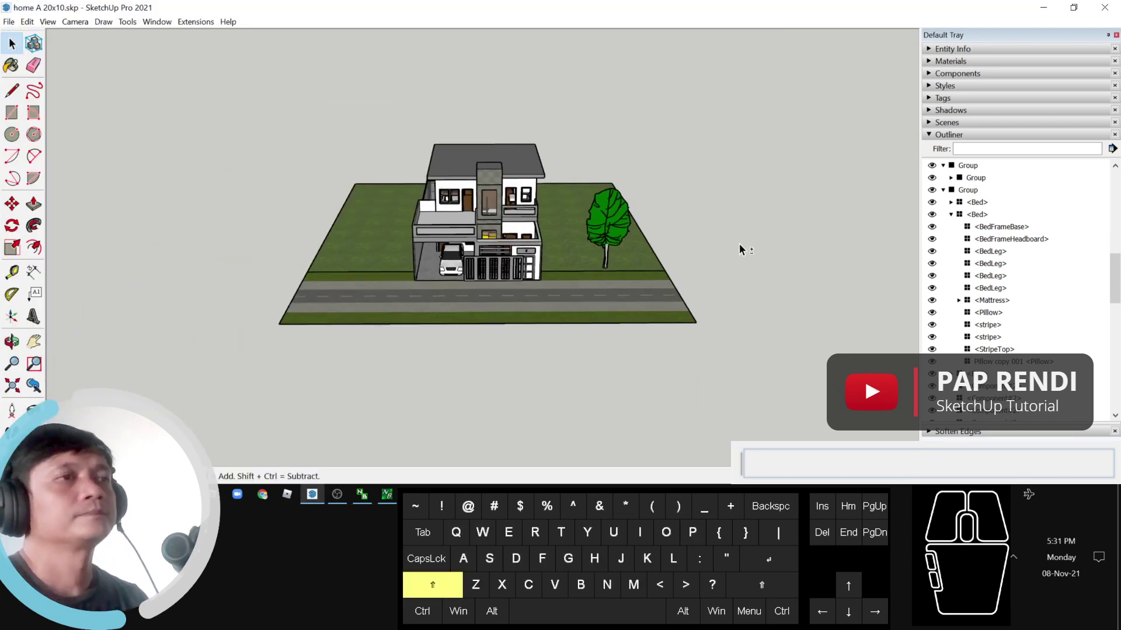
scroll(up, 3)
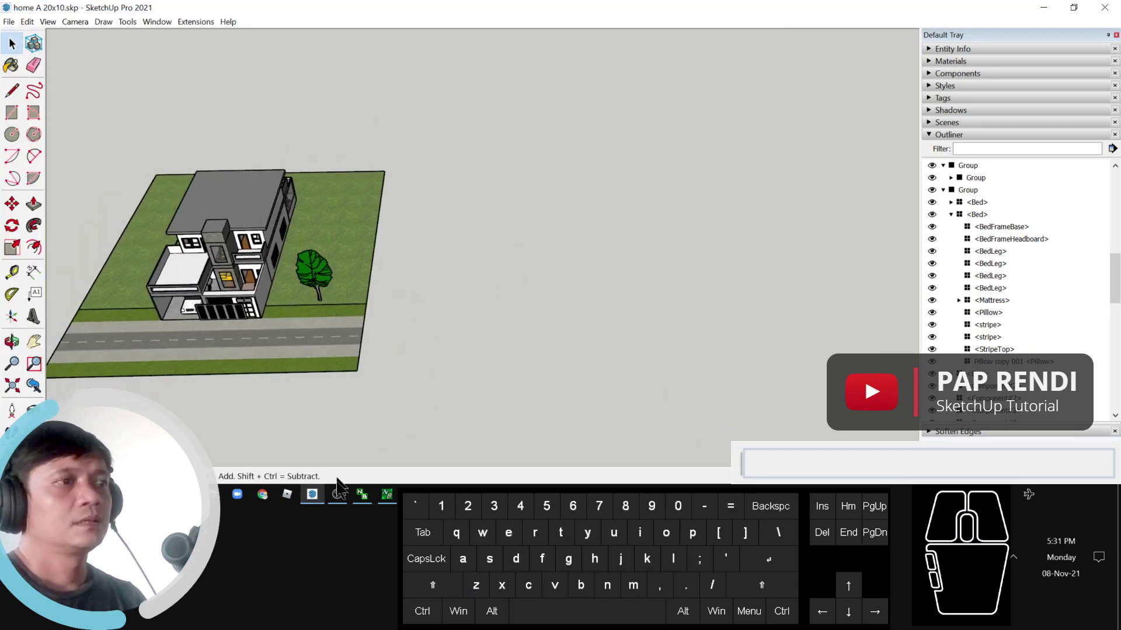
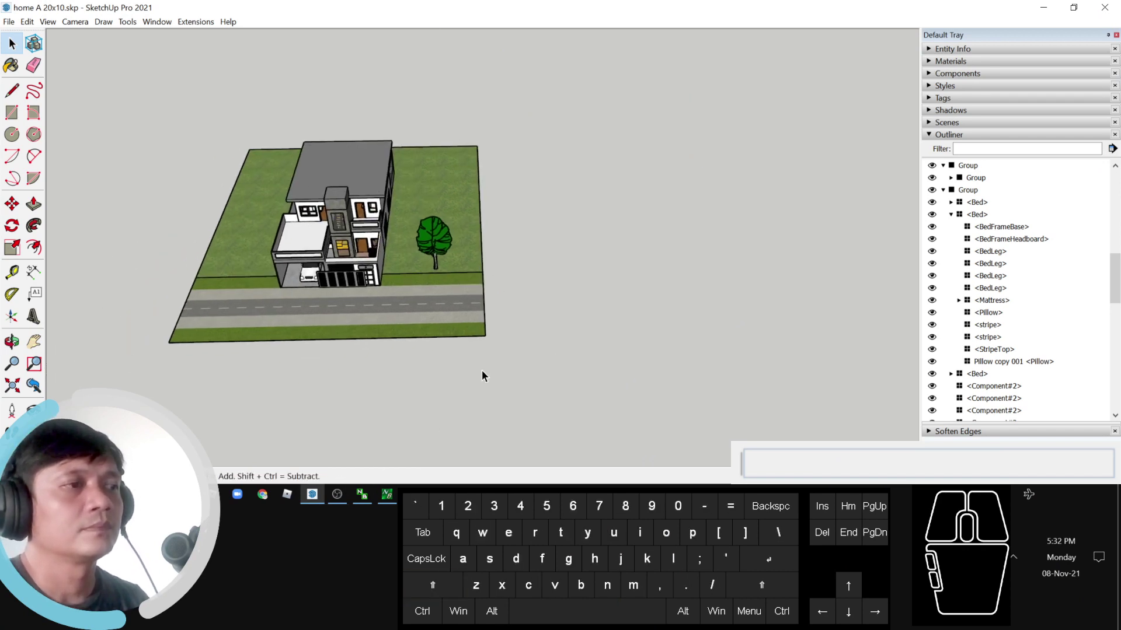
Step: Draw the floor rectangle on the empty ground with exact typed dimensions starting 10,
drag(469, 293, 498, 213)
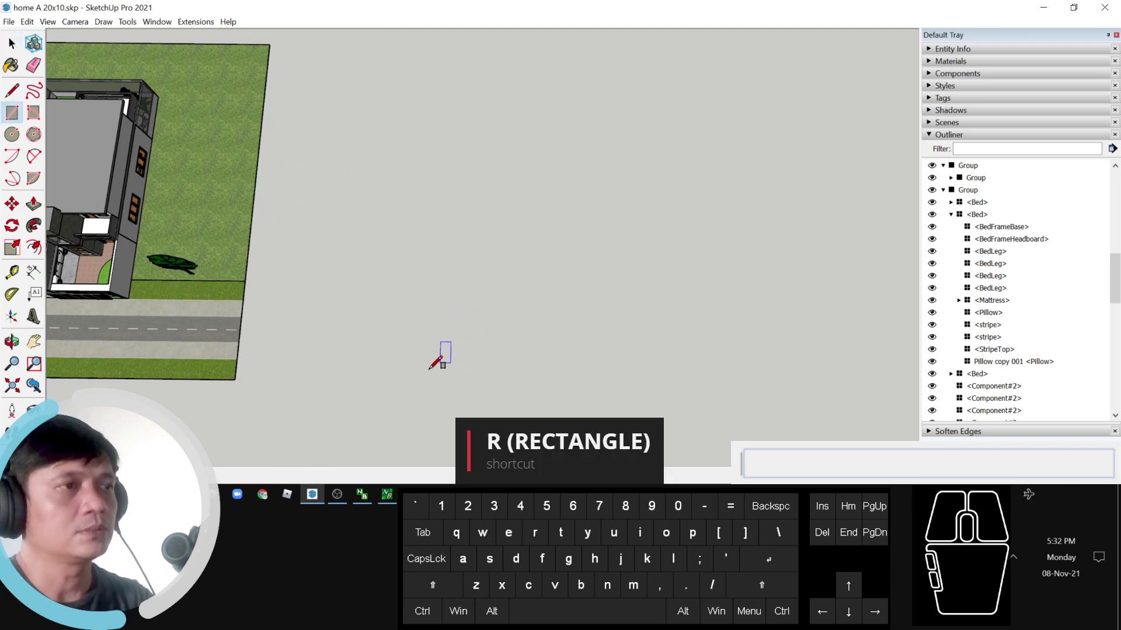
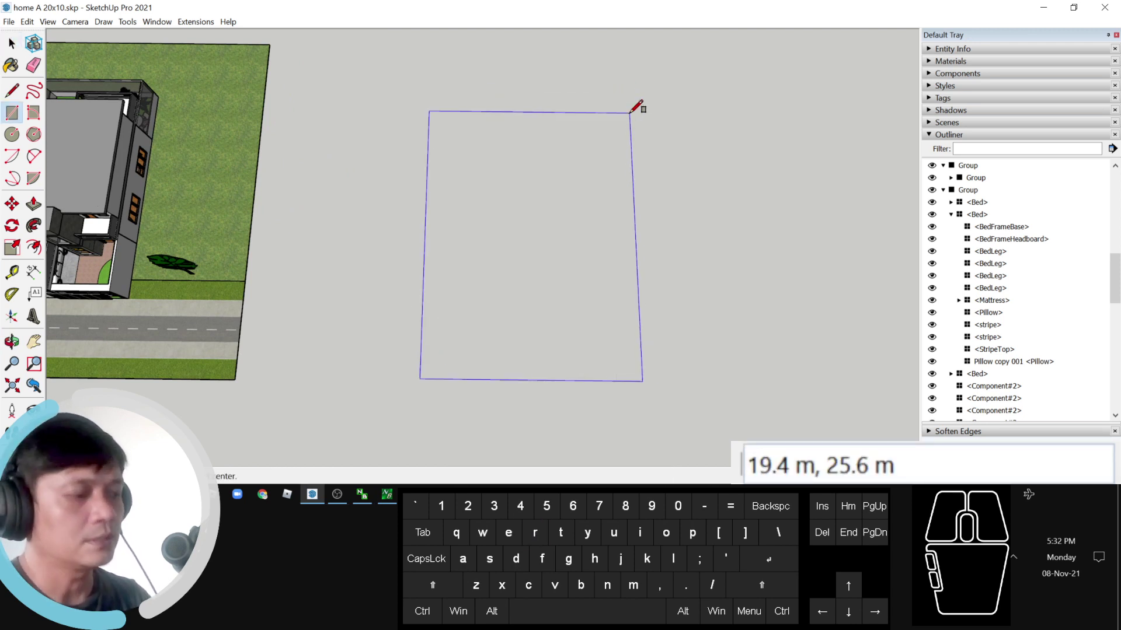
key(1)
key(0)
key(,)
key(Return)
key(space)
click(495, 358)
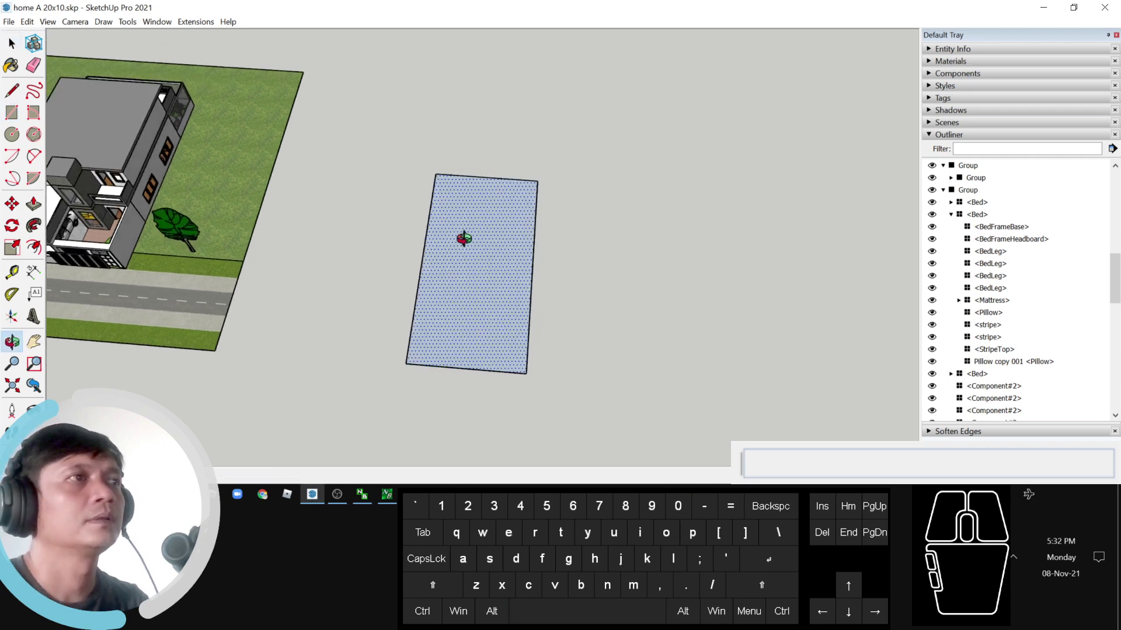
middle_click(506, 366)
Step: Copy the rectangle's edges inward with Move+Ctrl at offsets 2, 15 and 2.5 m to mark room boundaries
click(495, 118)
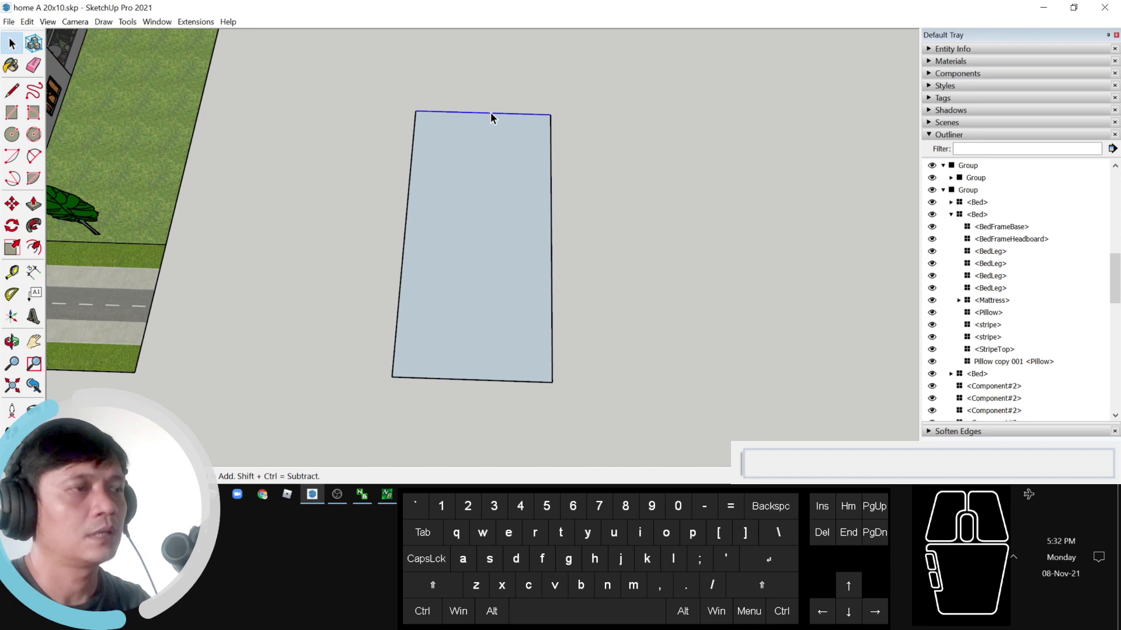
key(m)
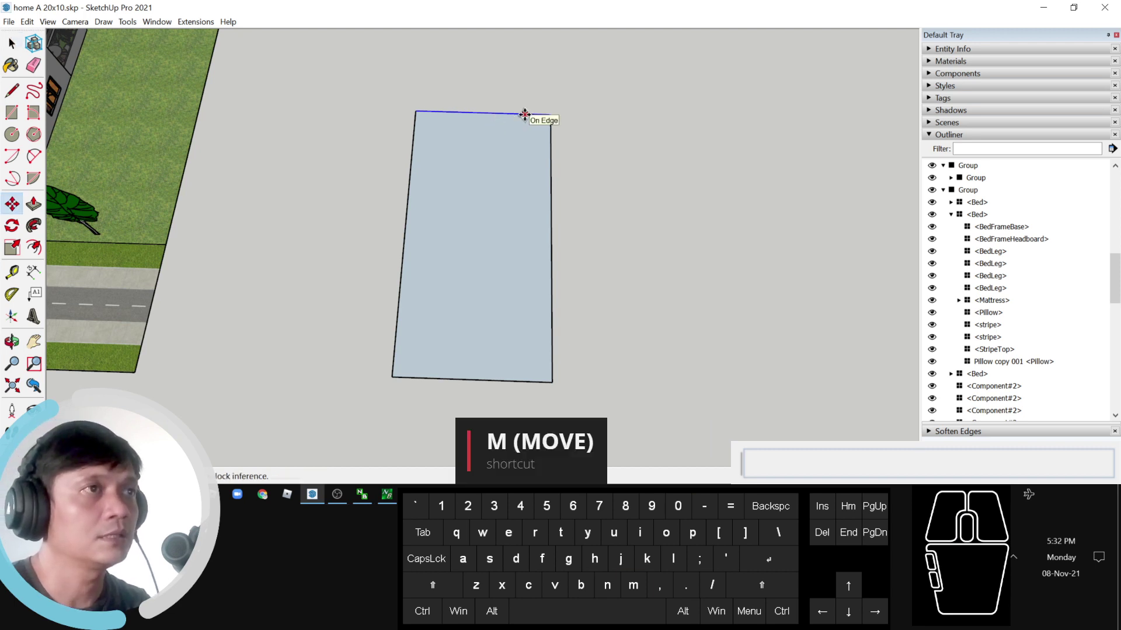
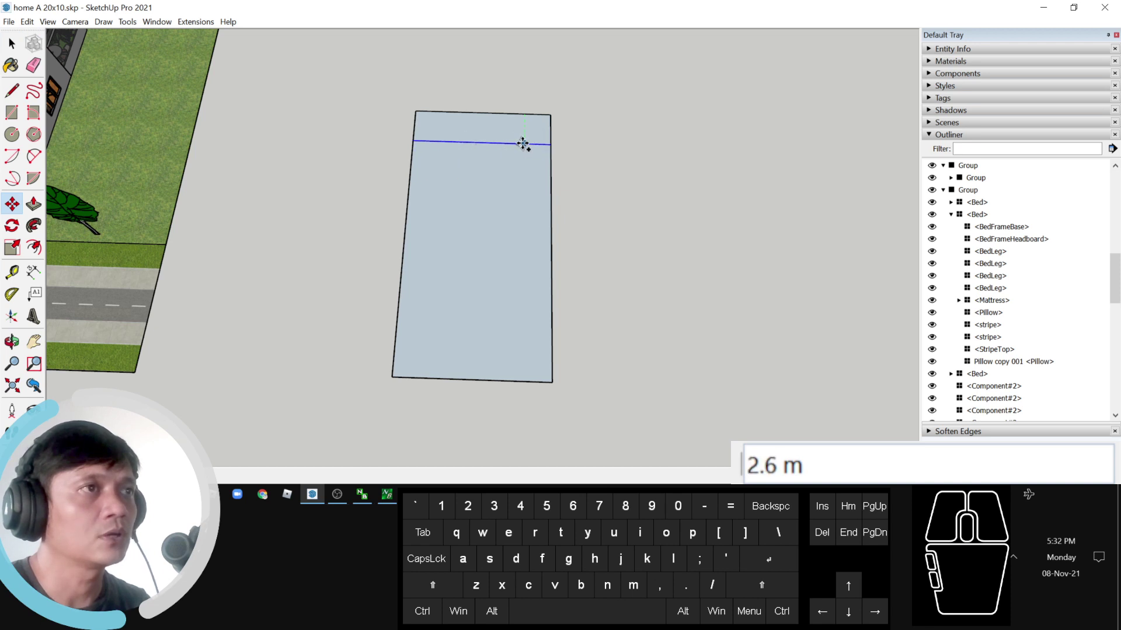
key(2)
key(Return)
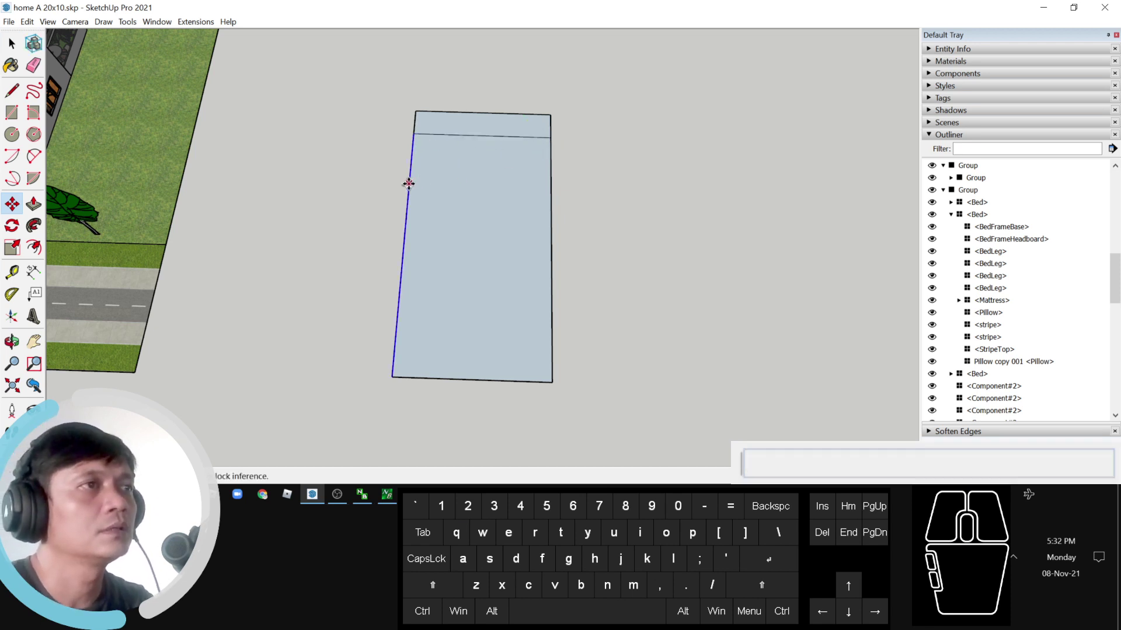
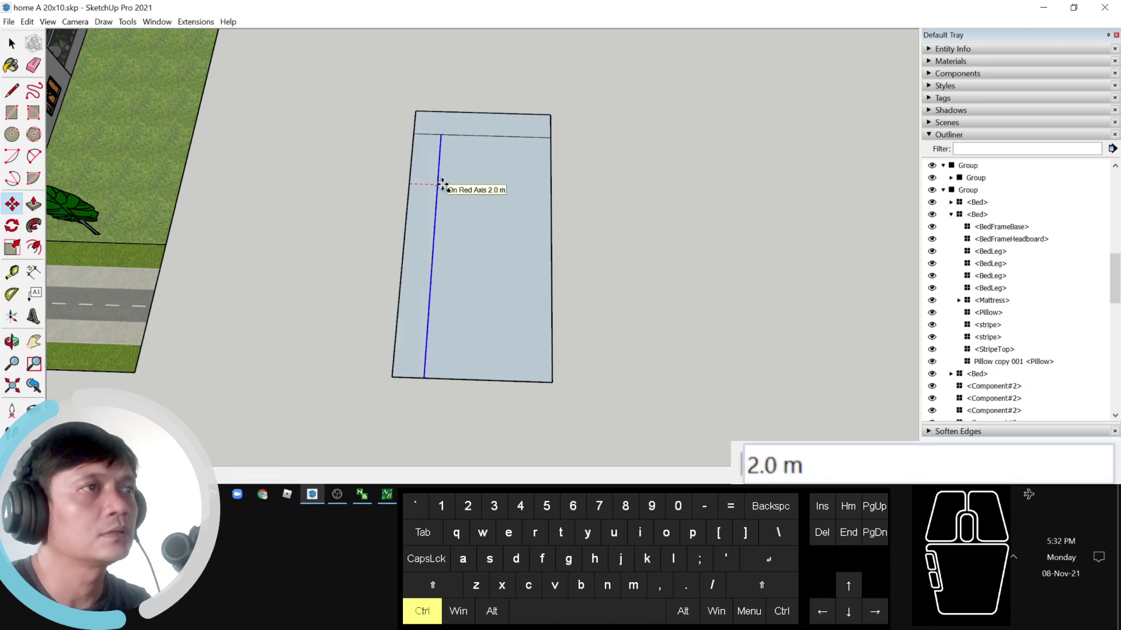
key(1)
key(5)
key(Return)
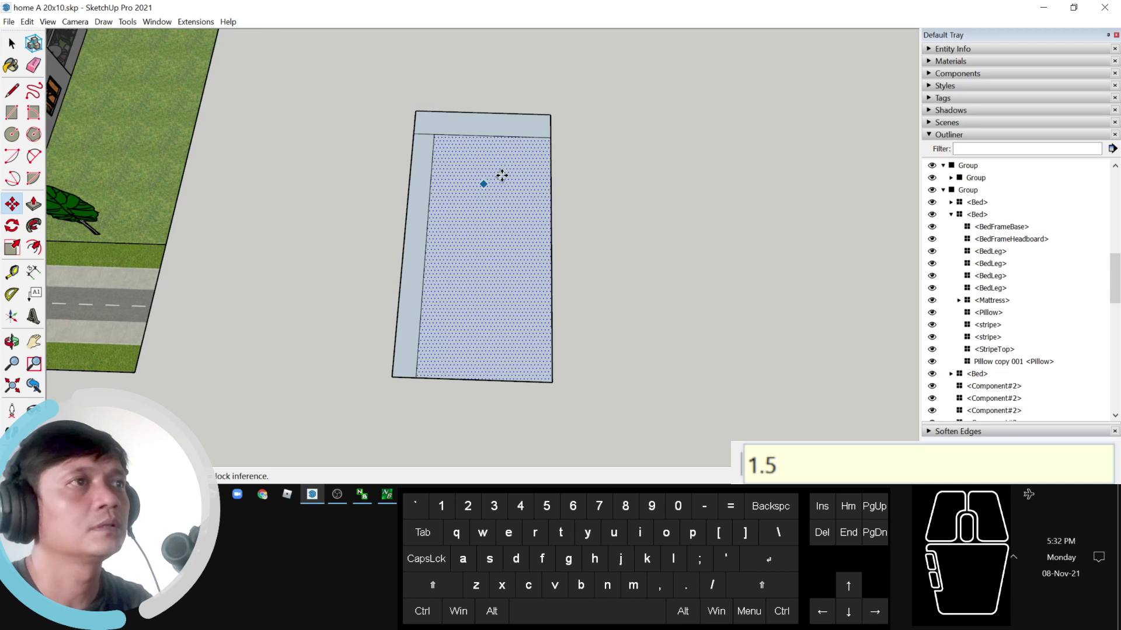
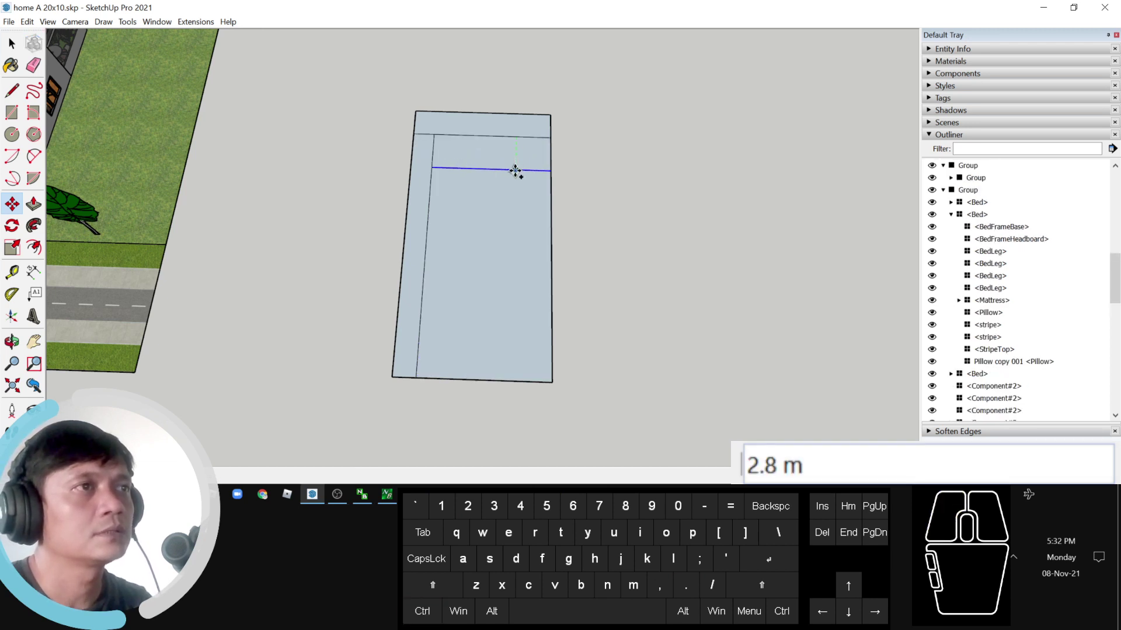
key(2)
key(.)
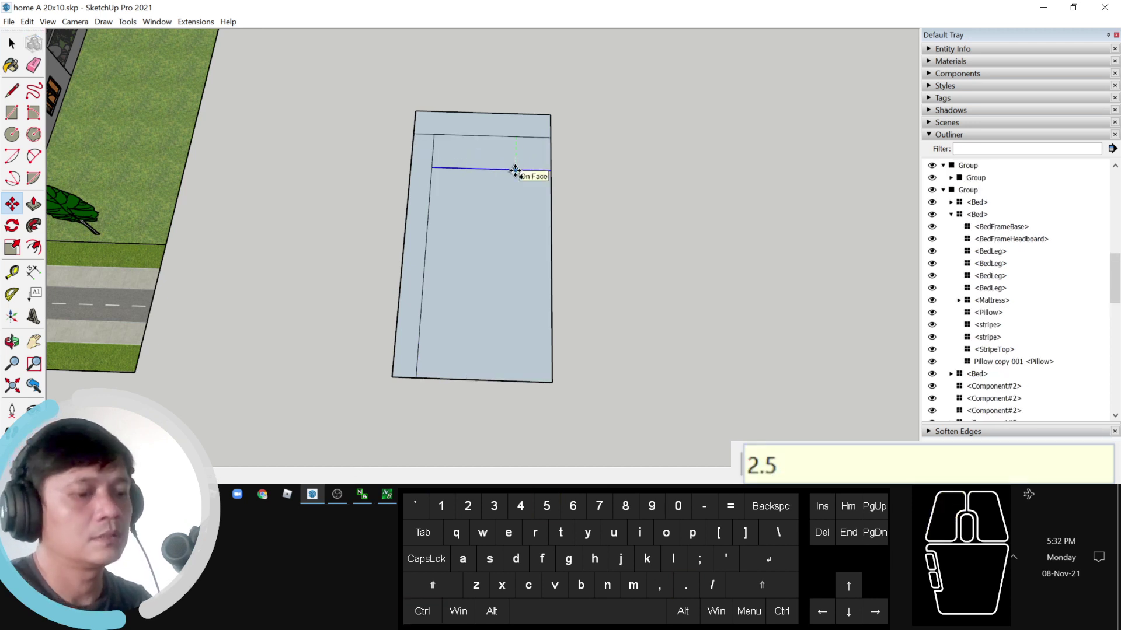
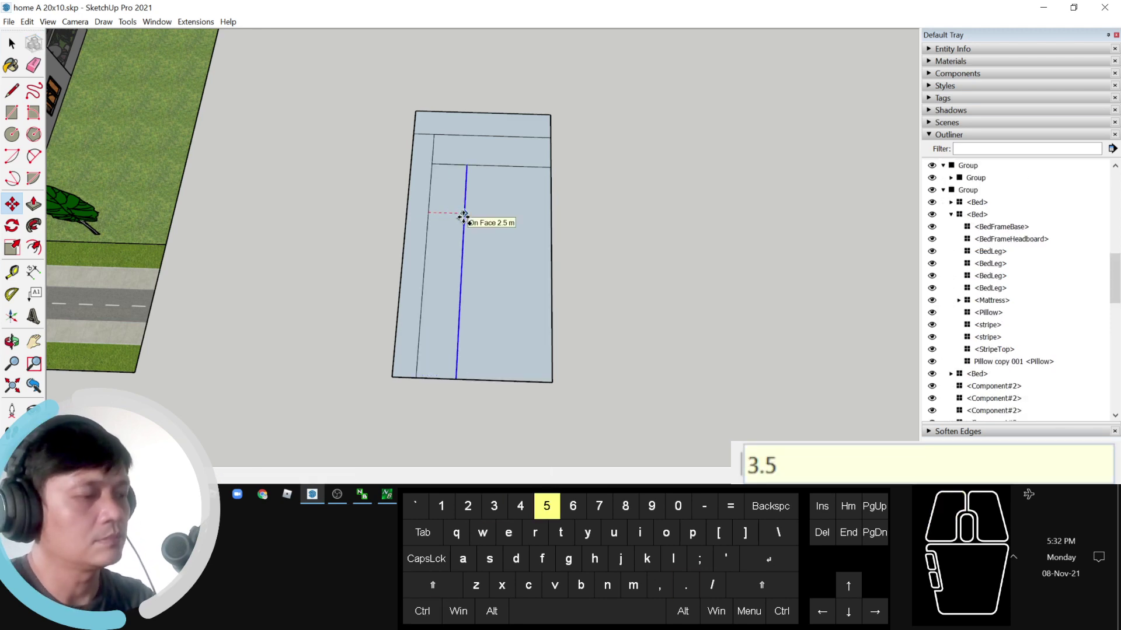
key(Return)
key(space)
middle_click(509, 265)
Step: Erase a stray edge, then draw a 2 m partition line dividing the lower panel into rooms
key(w)
click(315, 330)
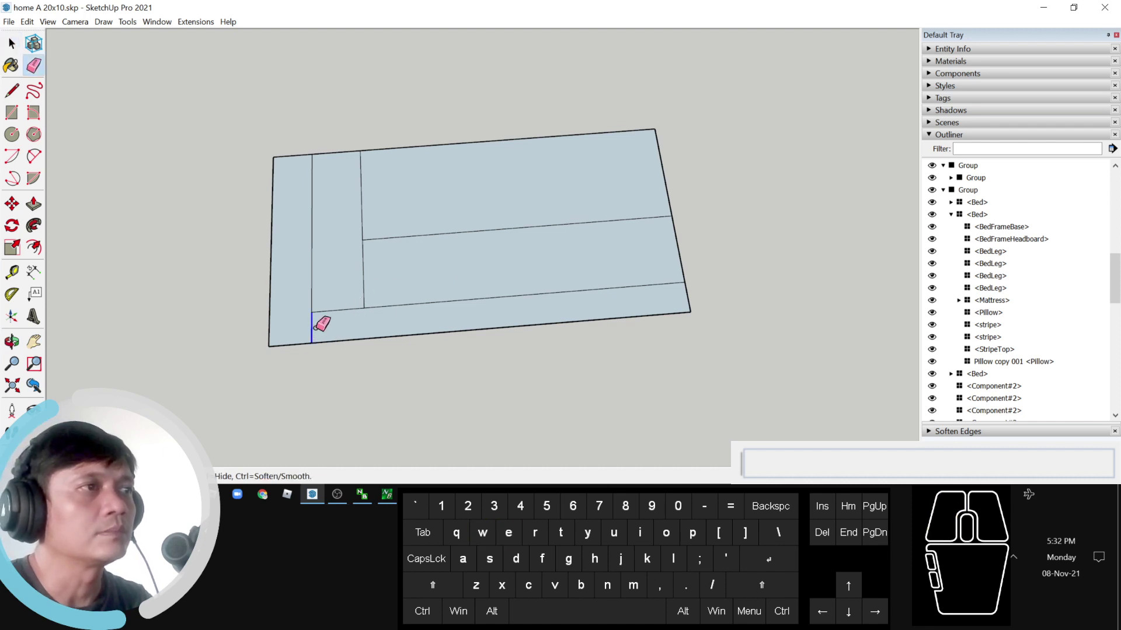
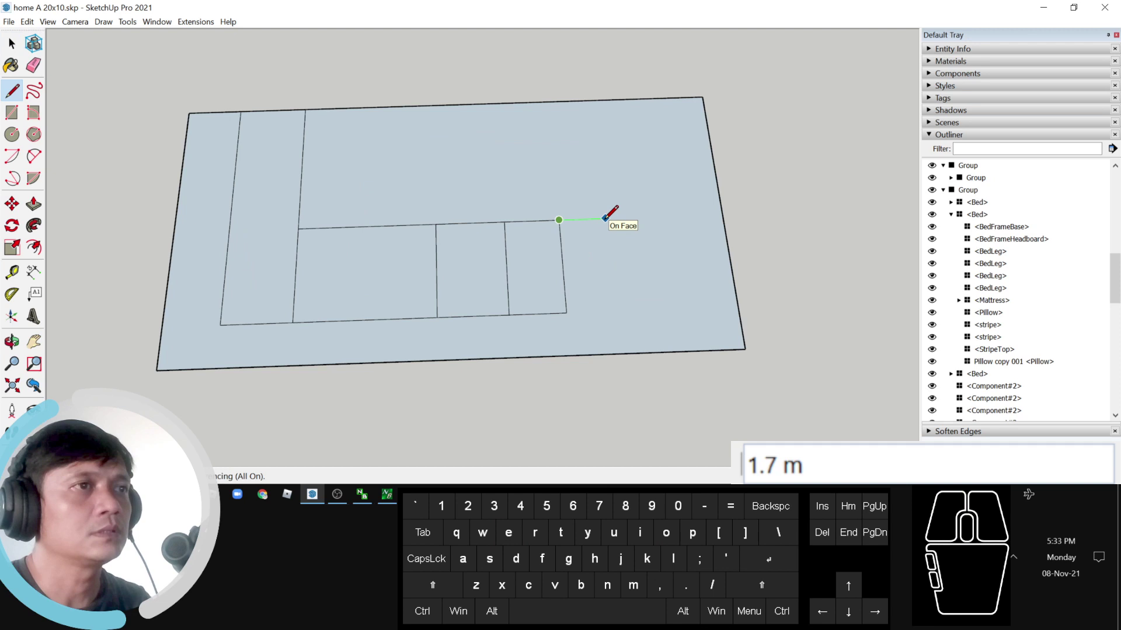
key(2)
key(Return)
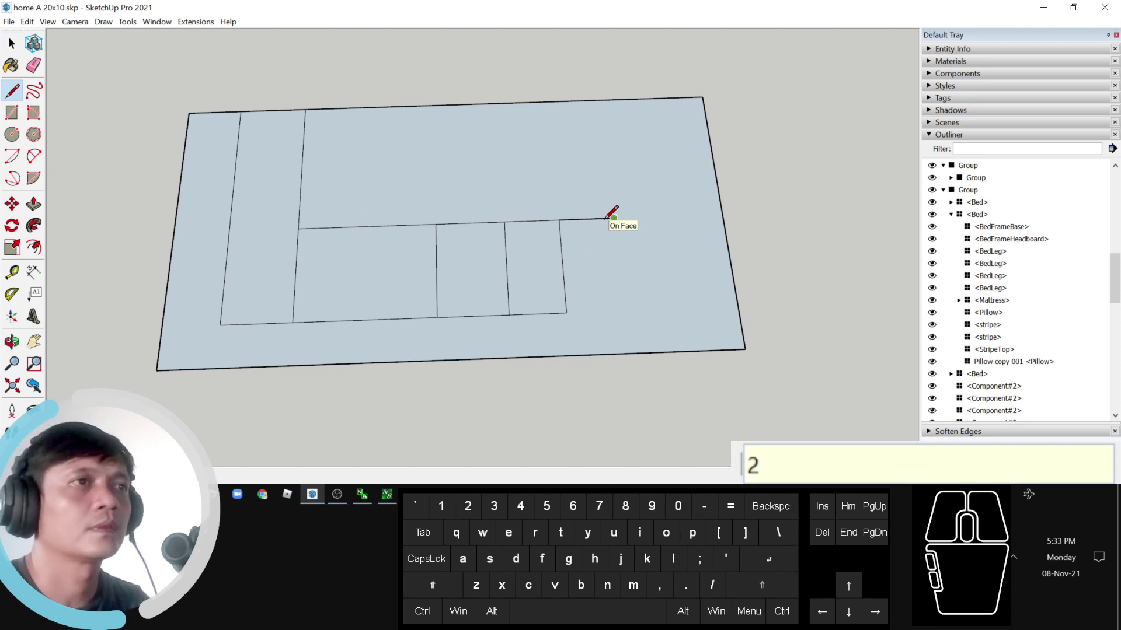
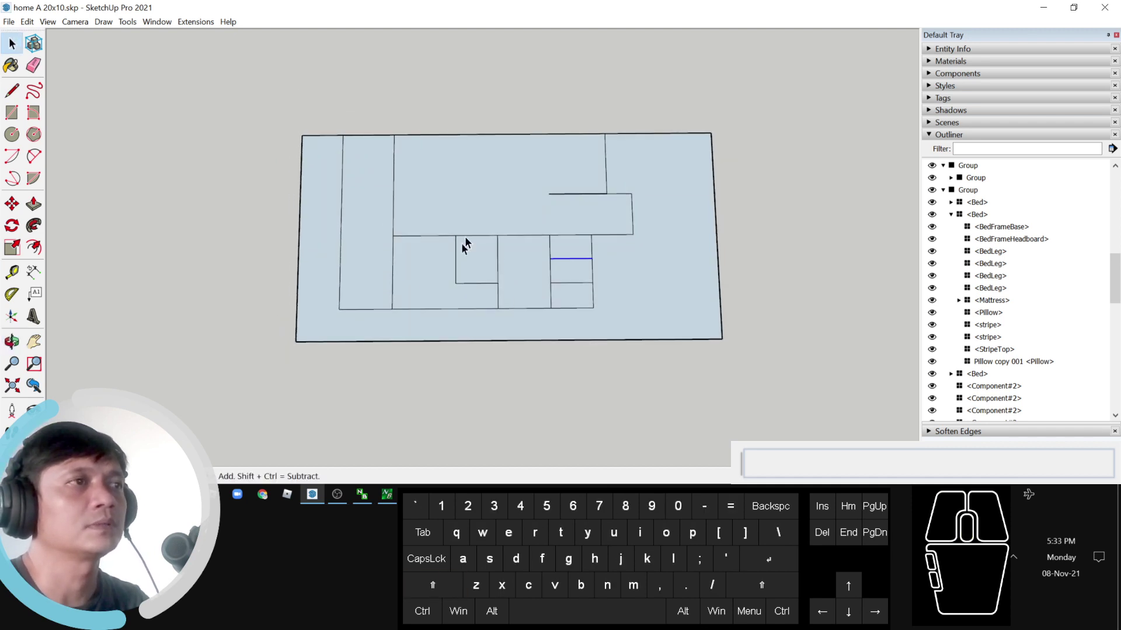
Step: Select the whole floor plan and place a Move-copy of it beside the original
double_click(473, 213)
click(473, 213)
scroll(down, 3)
key(m)
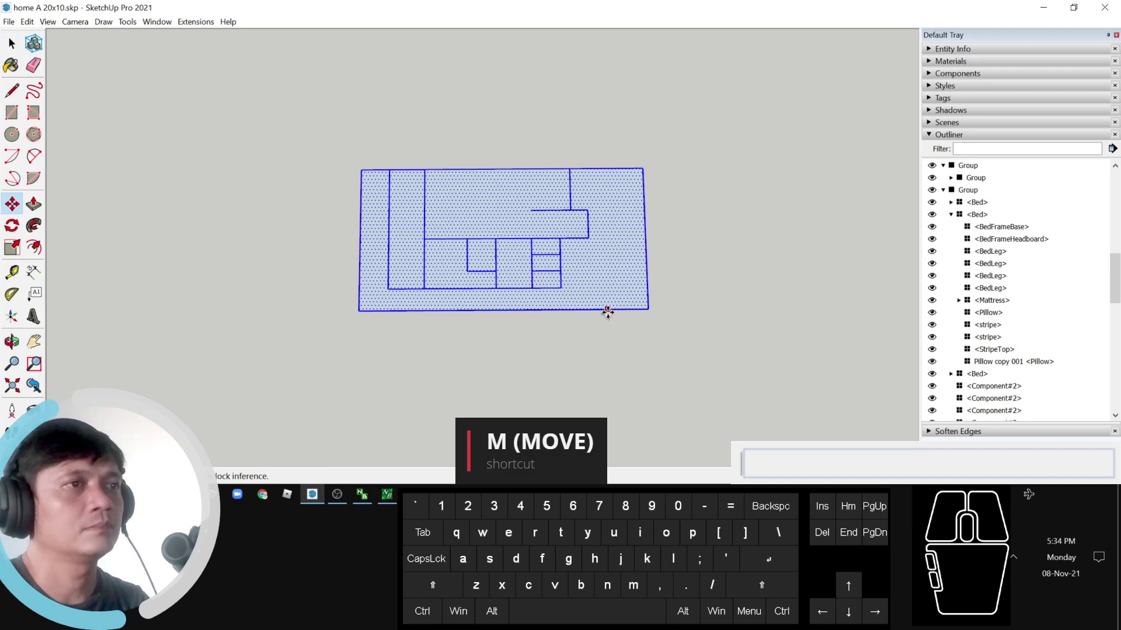
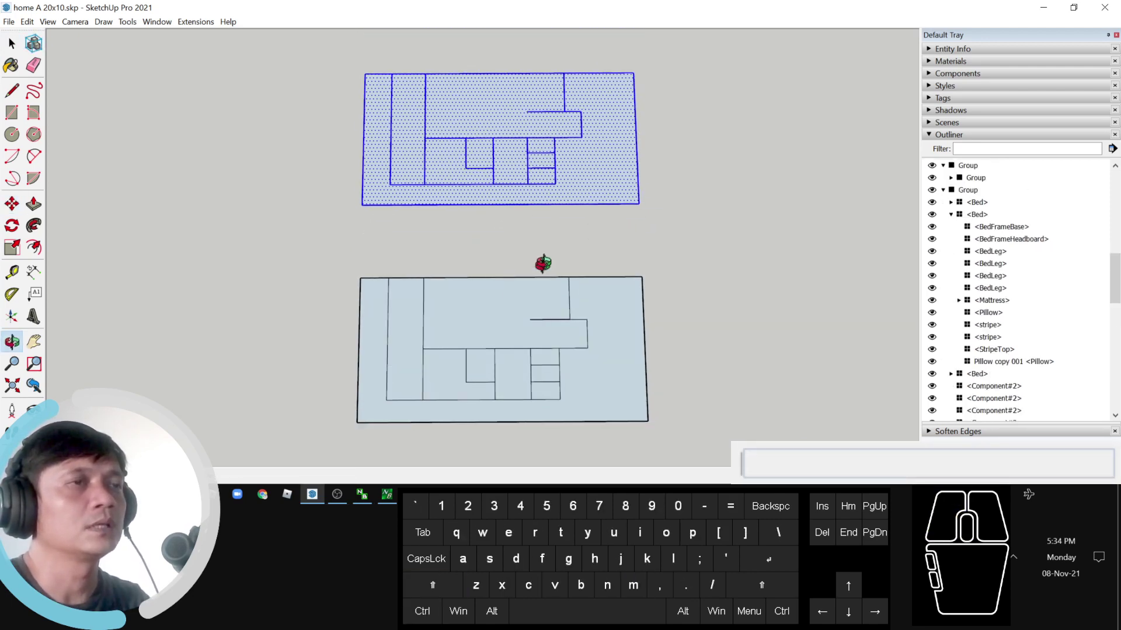
key(space)
click(578, 263)
Step: Orbit around the copied plan and select one room's floor face
middle_click(521, 392)
middle_click(425, 339)
click(421, 319)
drag(474, 343, 472, 339)
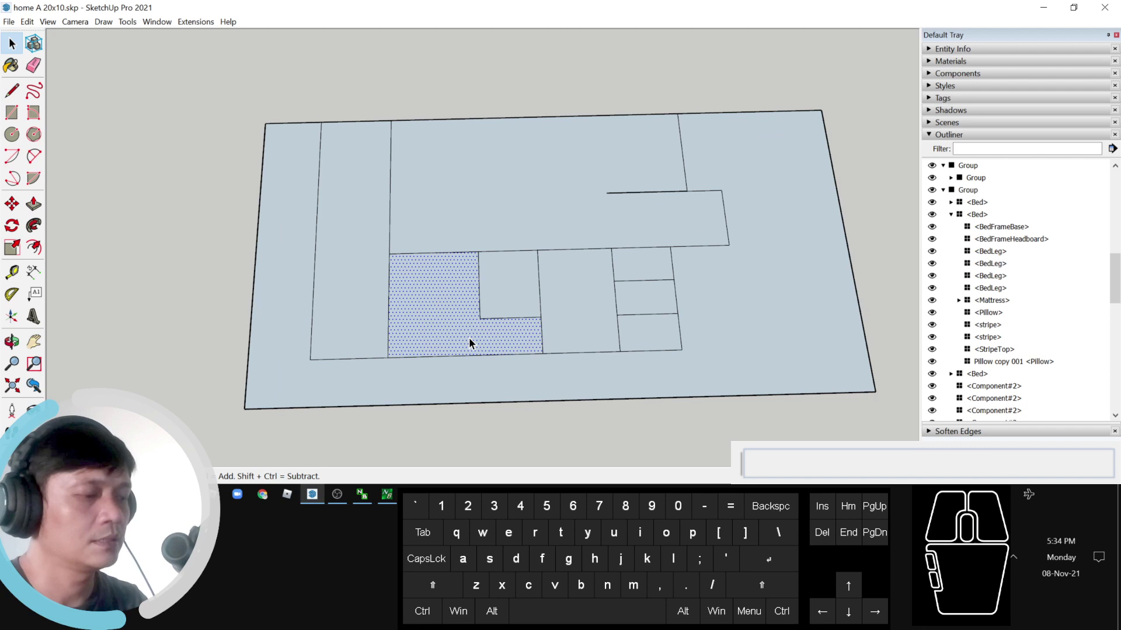
Step: Offset the first room outline inward by the wall thickness and repeat it on every other room
key(f)
click(480, 294)
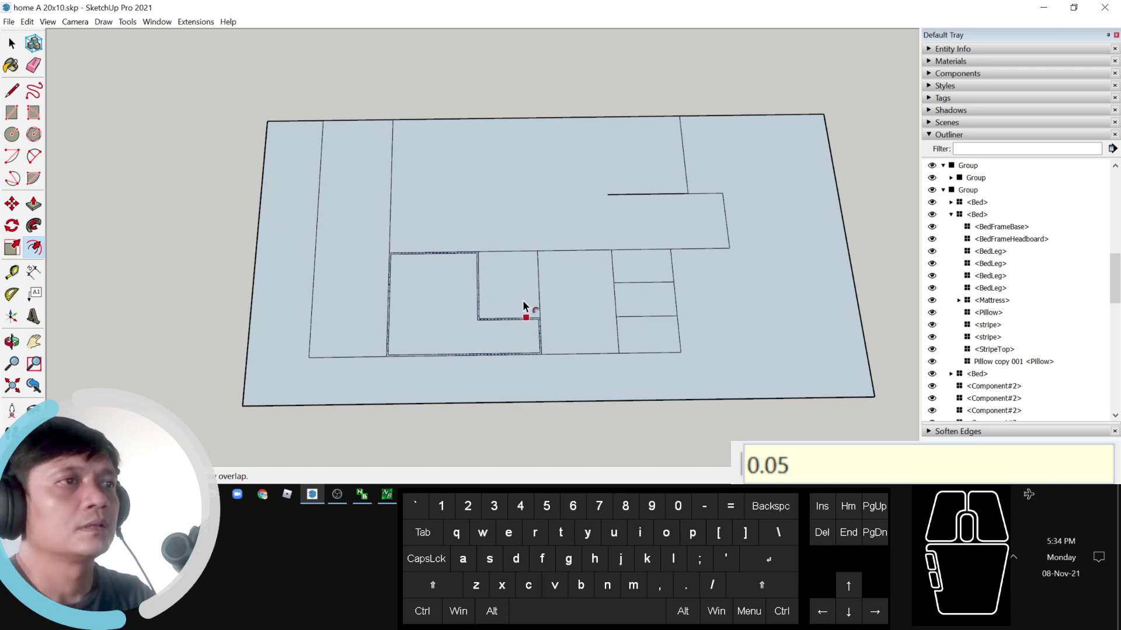
middle_click(514, 304)
double_click(504, 295)
double_click(586, 318)
double_click(690, 351)
double_click(691, 312)
click(691, 267)
click(651, 215)
click(322, 236)
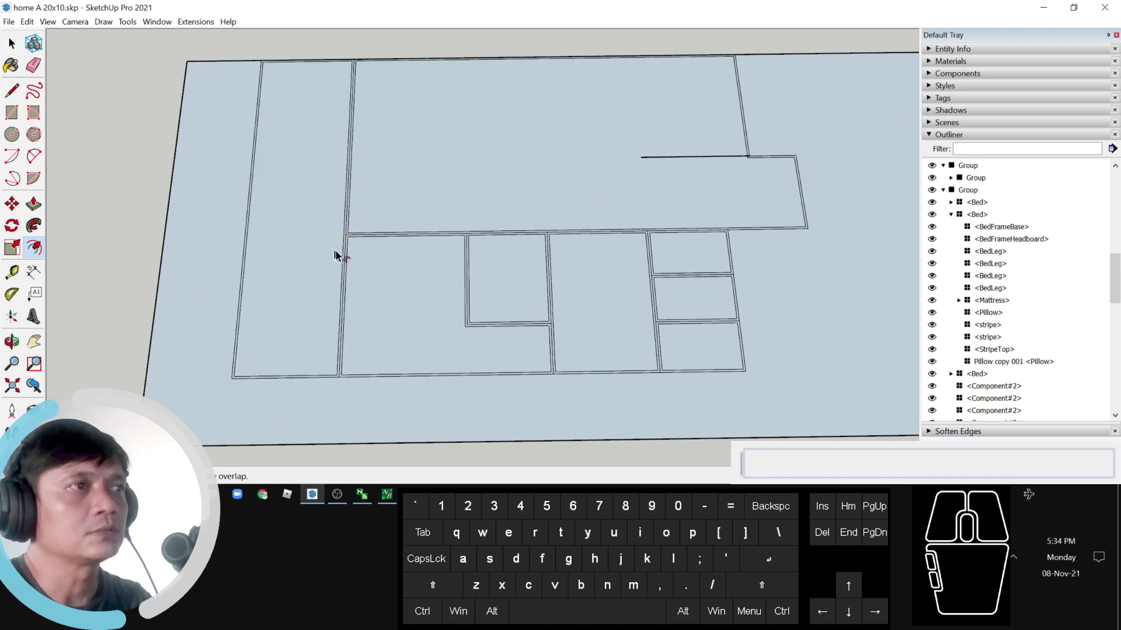
key(space)
Step: Erase leftover lines at the wall corners and select the protruding wall edges around the plan
middle_click(424, 305)
middle_click(322, 228)
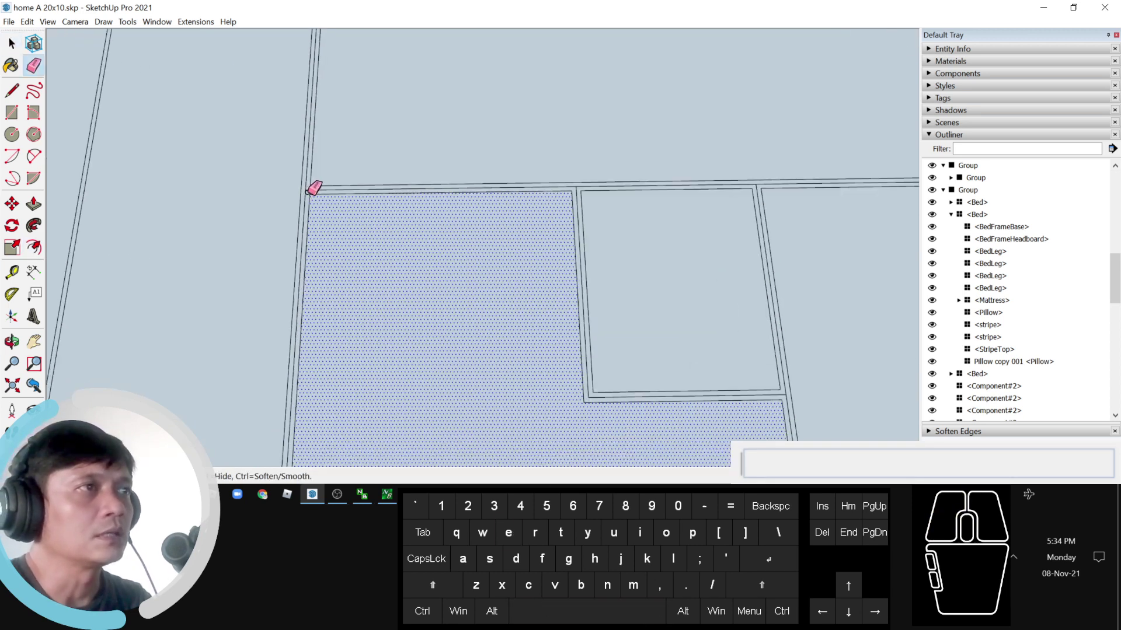
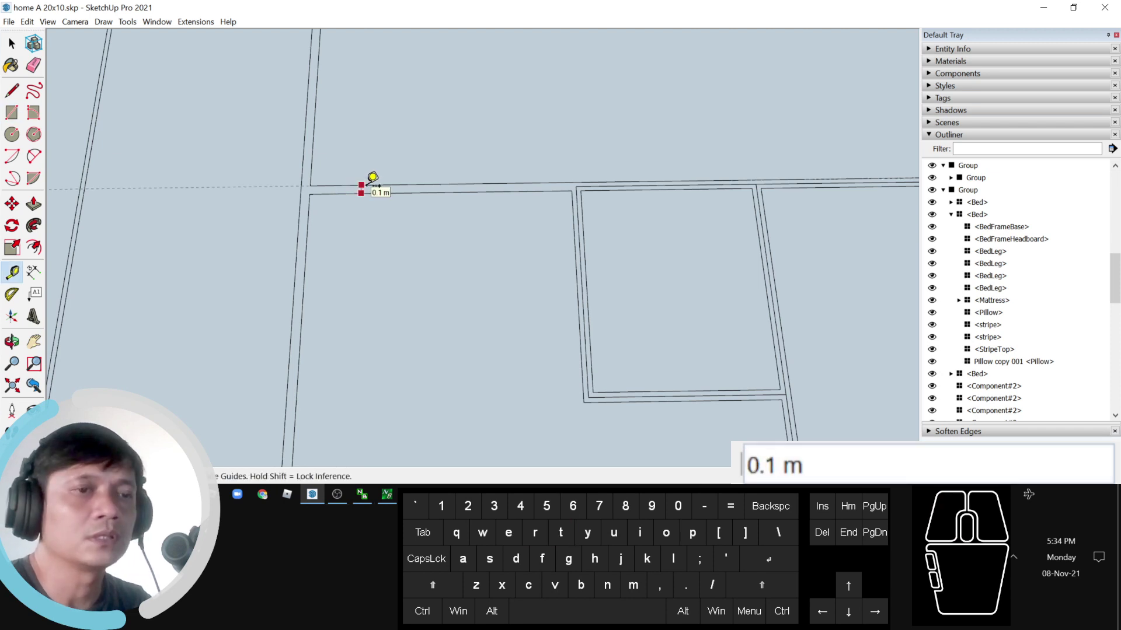
key(space)
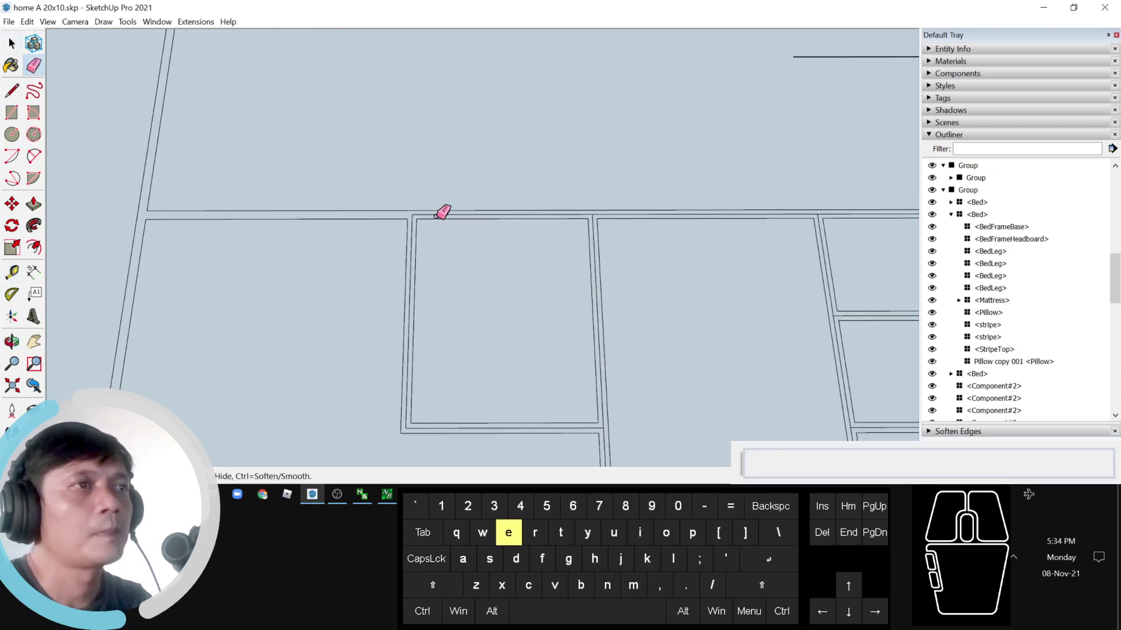
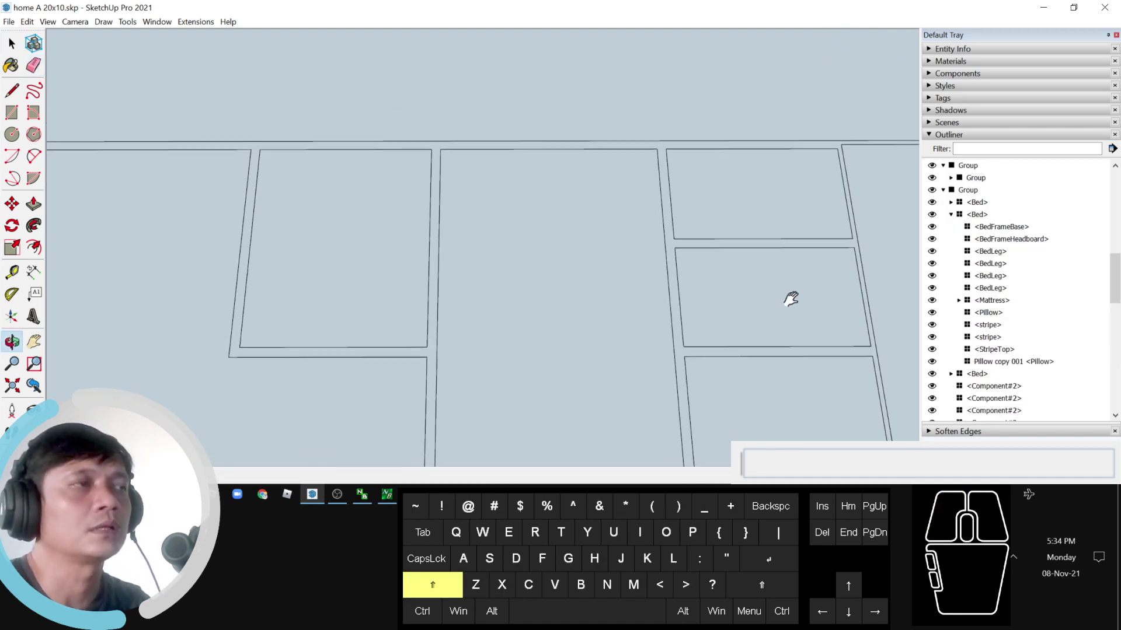
scroll(down, 3)
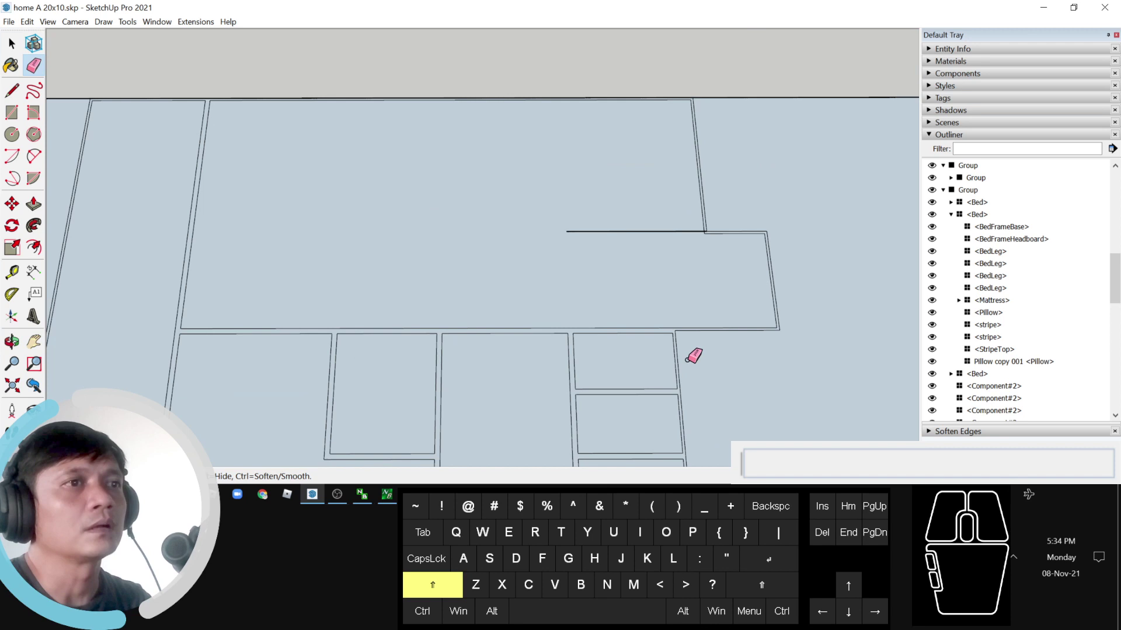
key(space)
click(551, 287)
middle_click(549, 287)
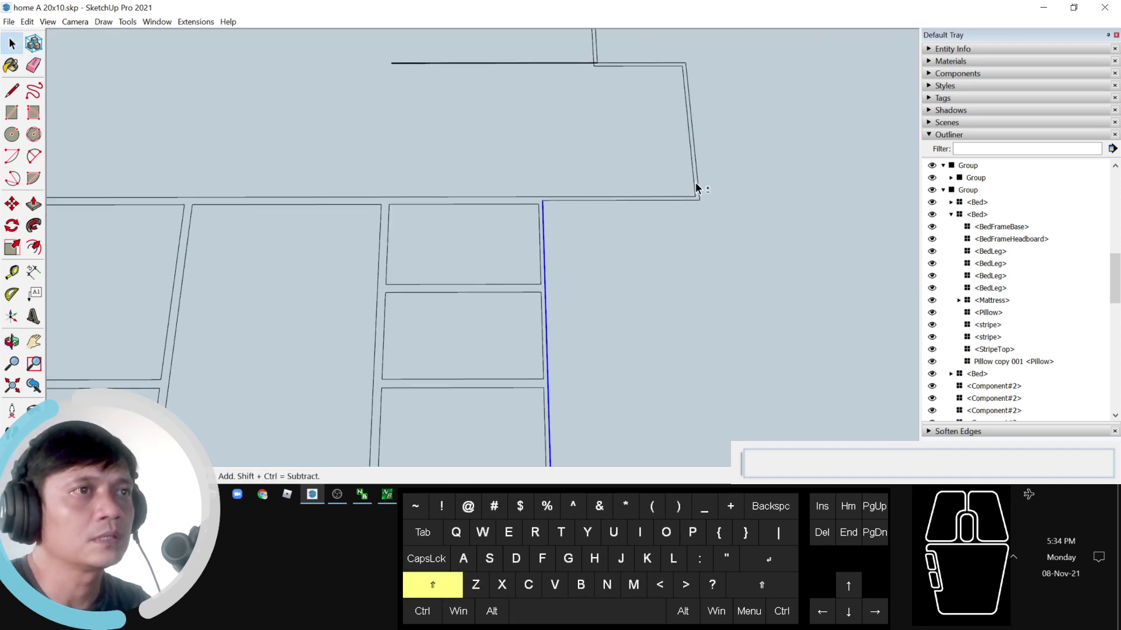
click(701, 182)
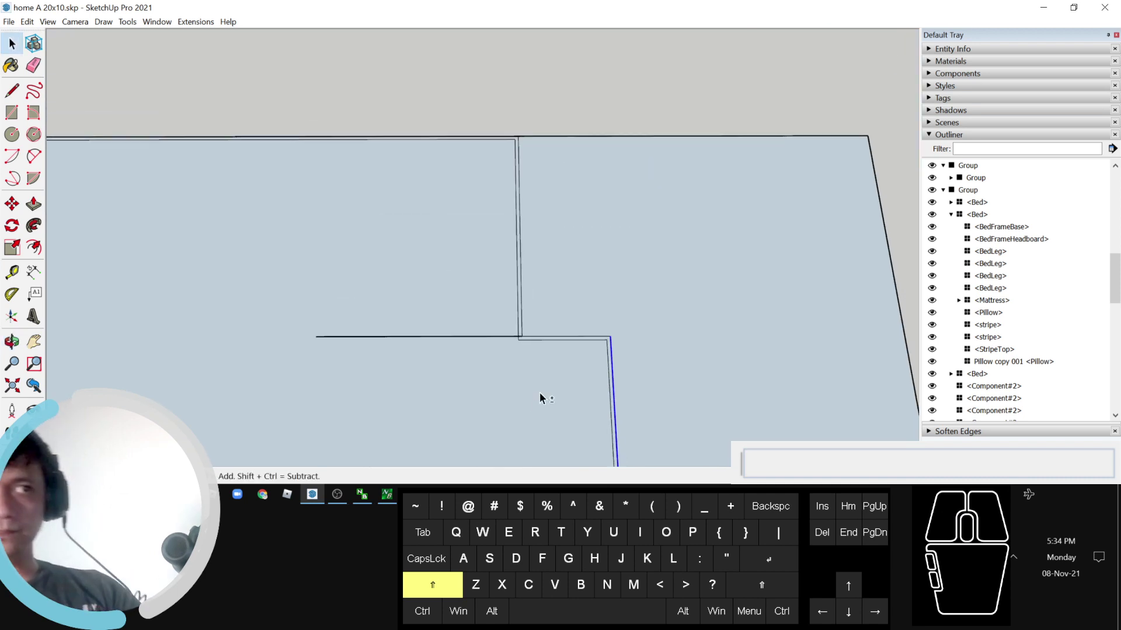
click(523, 288)
scroll(up, 3)
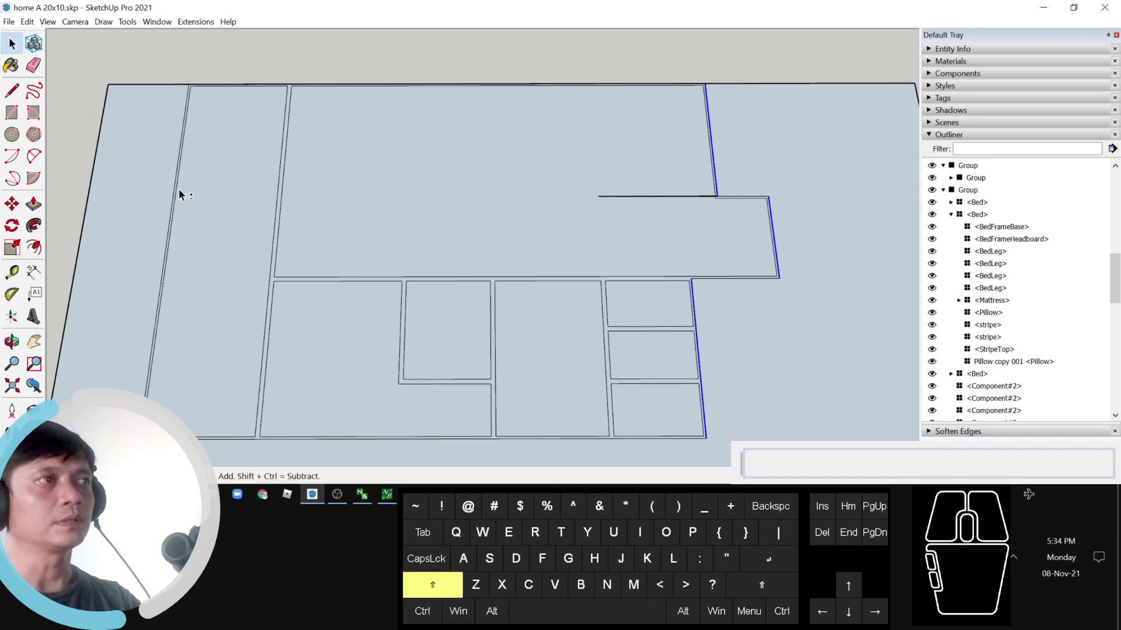
click(181, 190)
middle_click(518, 311)
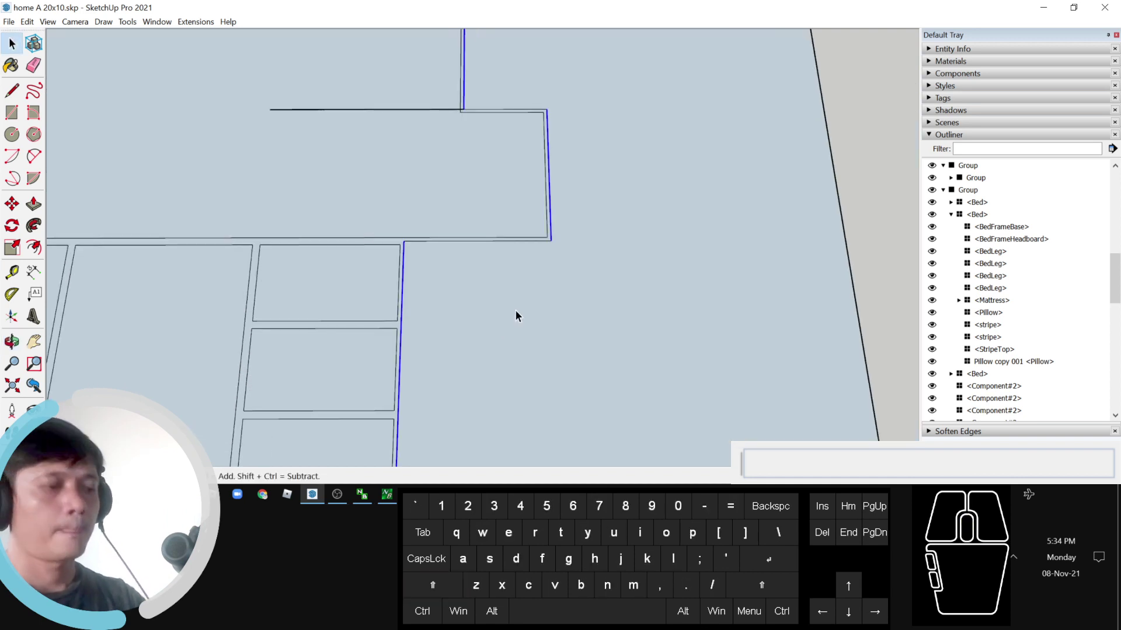
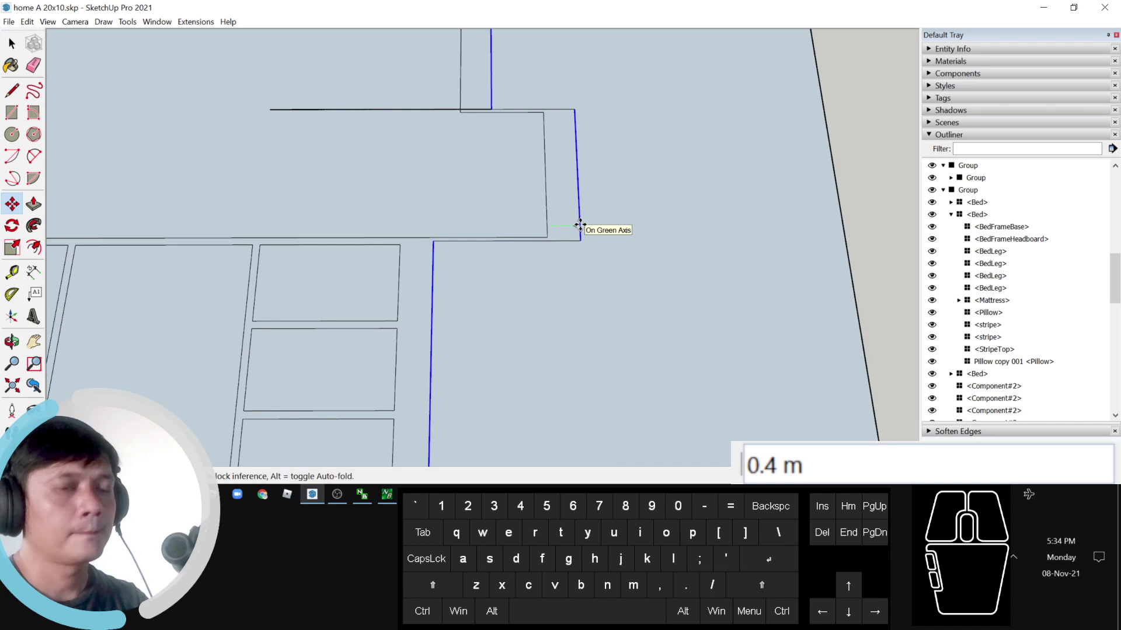
key(space)
Step: Add the wall-jog and further edges to the selection and move them to close up the wall outlines
click(461, 243)
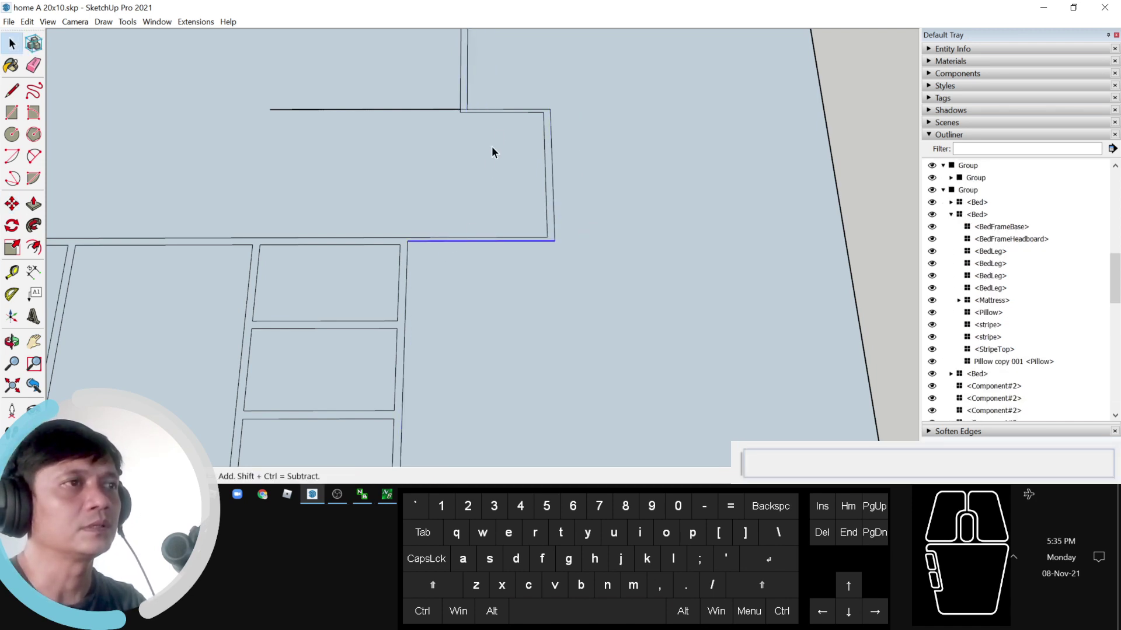
click(507, 117)
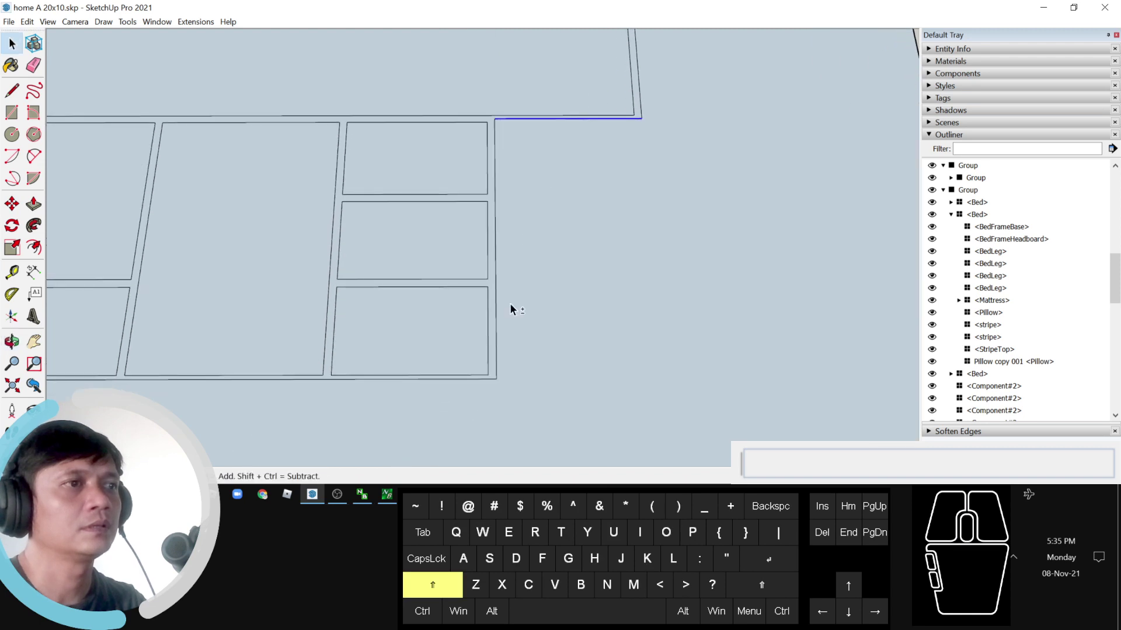
click(470, 385)
scroll(down, 3)
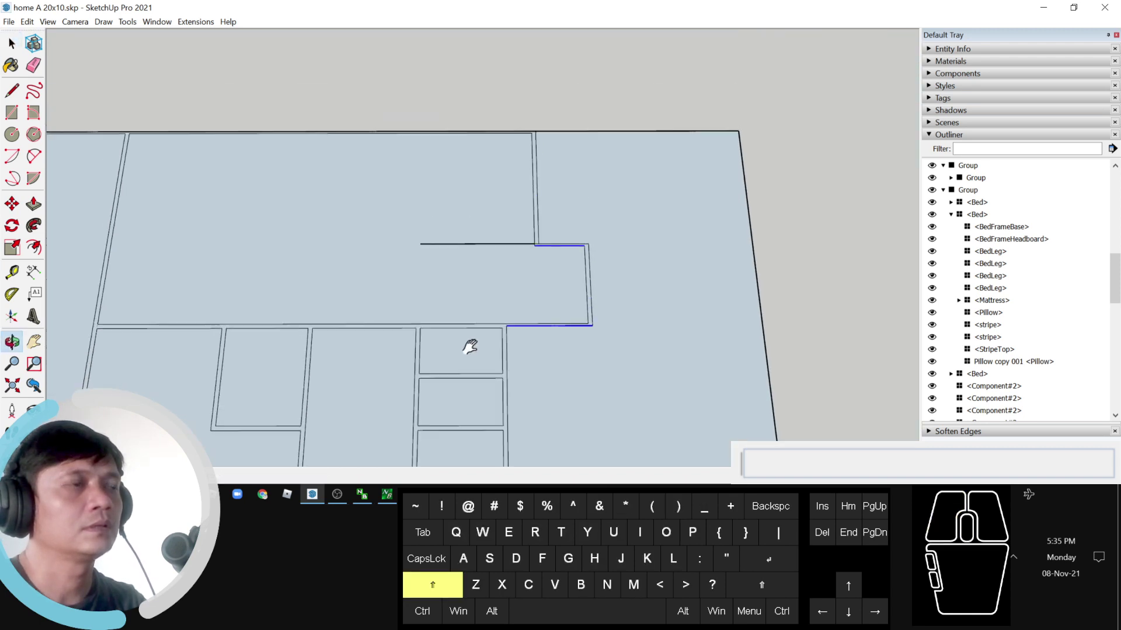
click(504, 181)
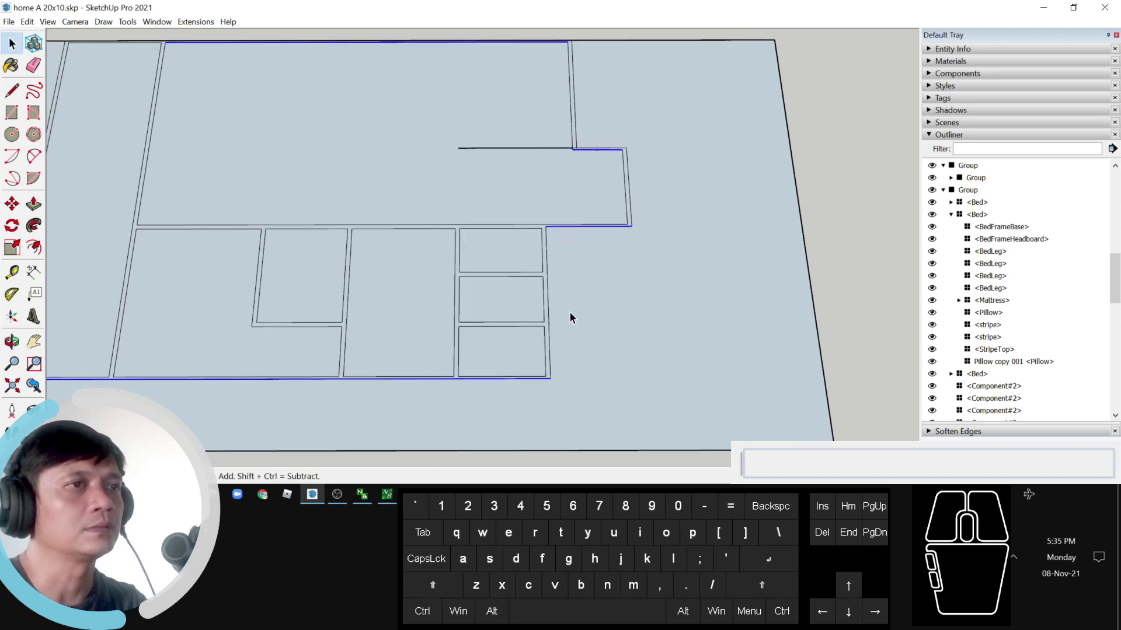
key(m)
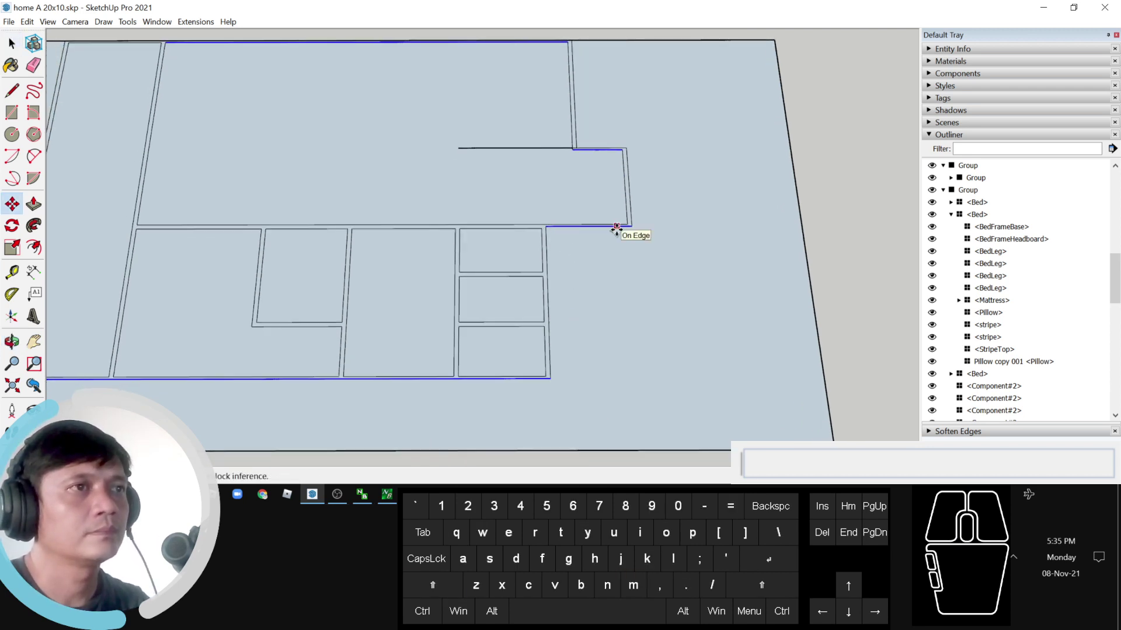
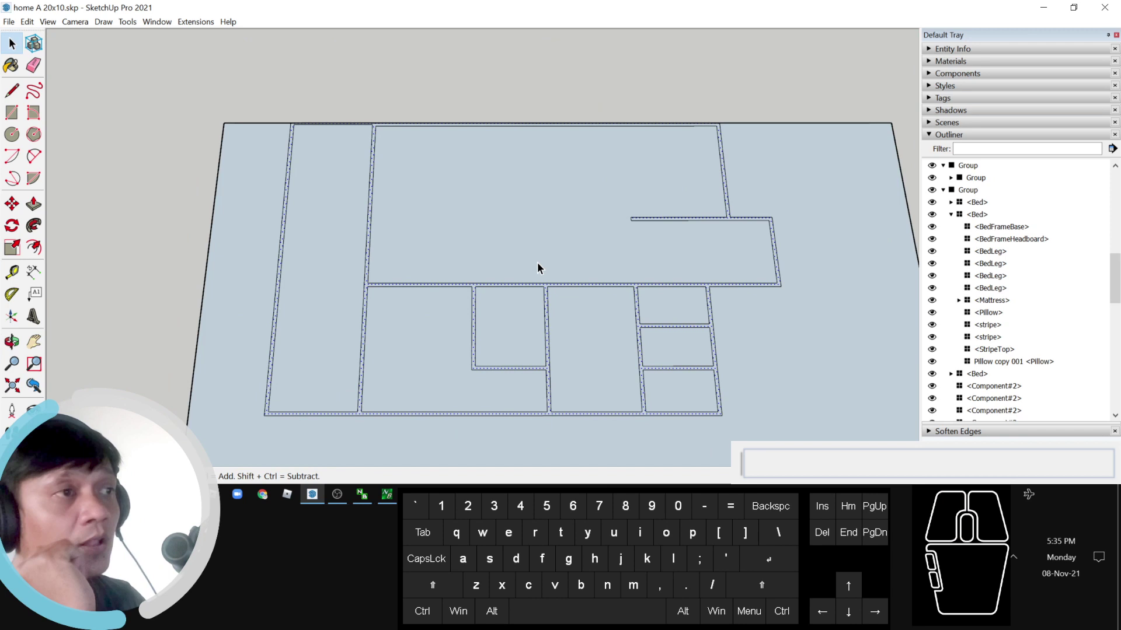
Step: Draw a door-width rectangle across the upper wall strip of the plan
drag(467, 361, 468, 296)
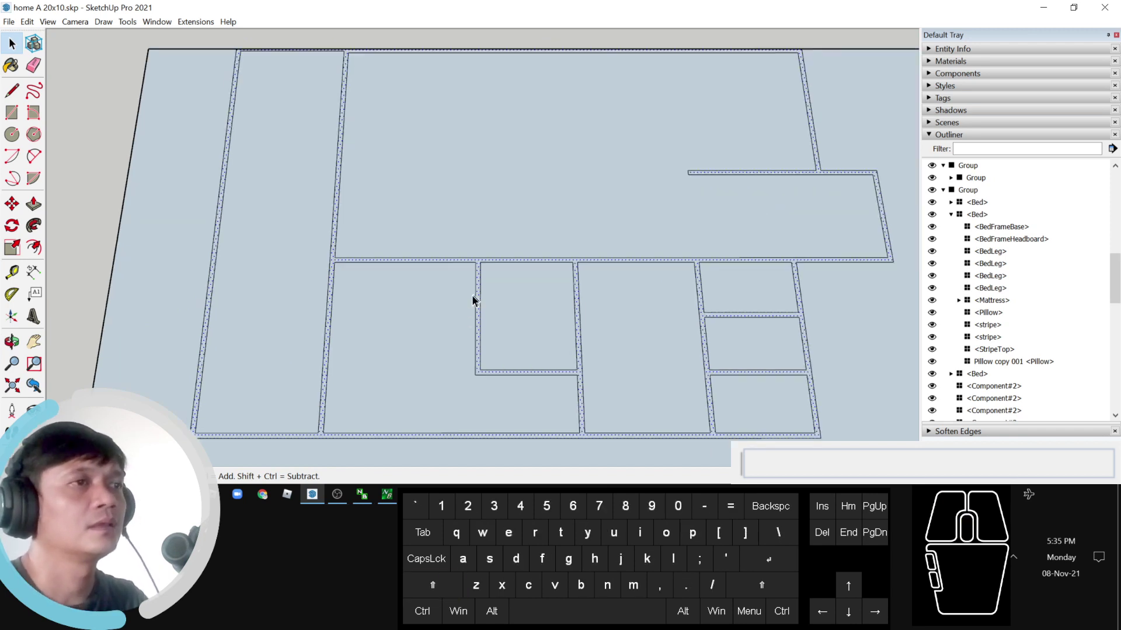
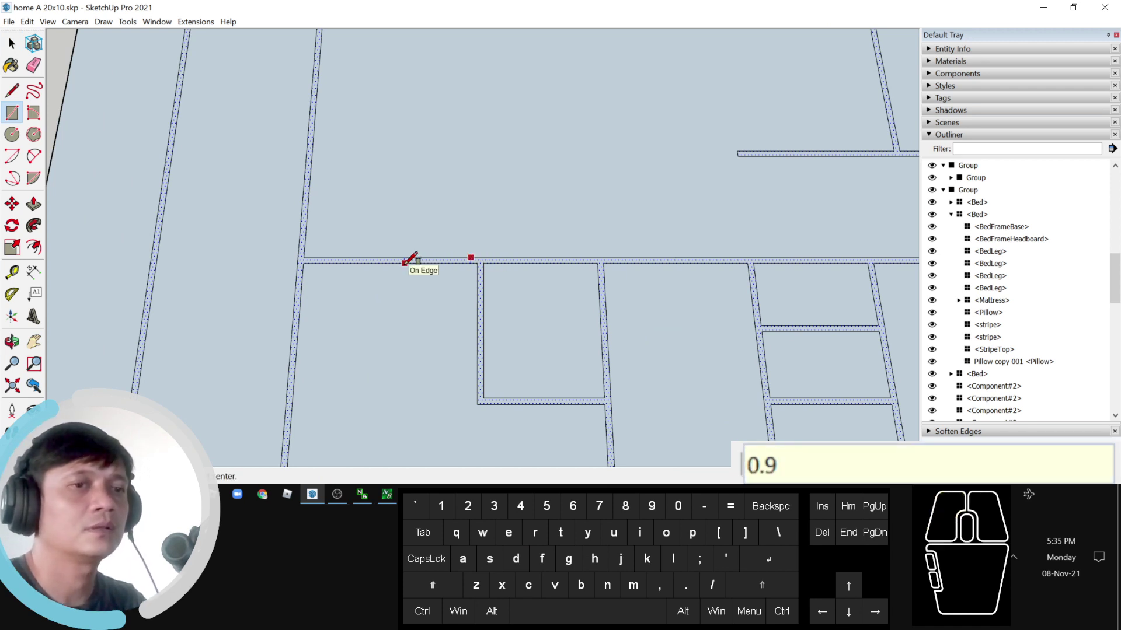
key(space)
drag(490, 276, 439, 254)
click(439, 254)
middle_click(439, 254)
scroll(up, 3)
scroll(down, 3)
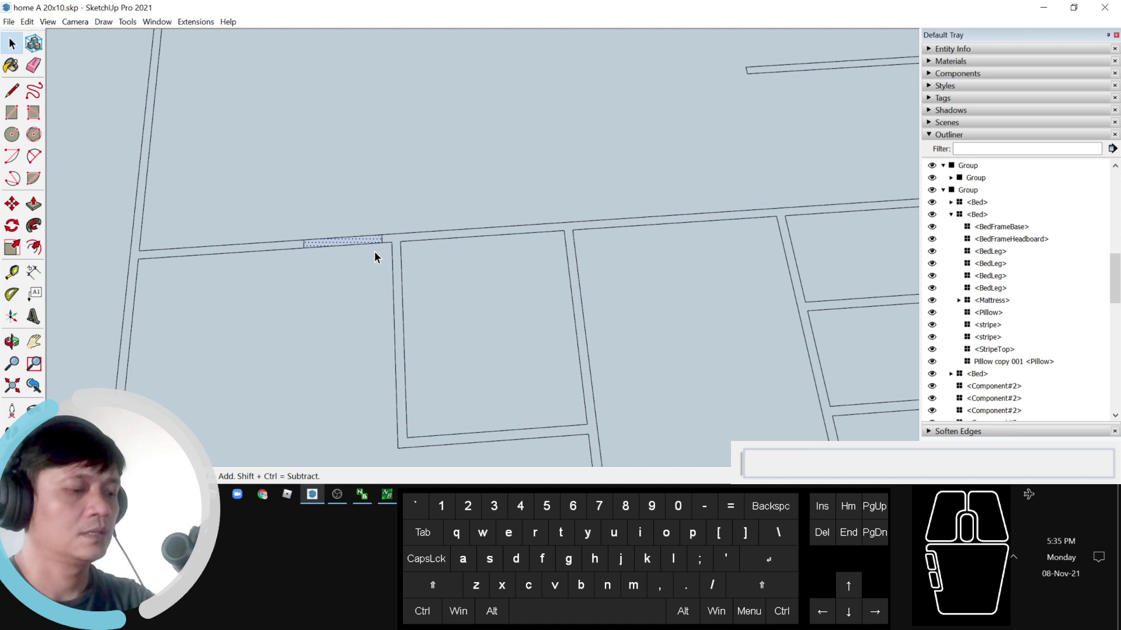
Step: Make the door rectangle a group and then a component (Component#5)
double_click(351, 242)
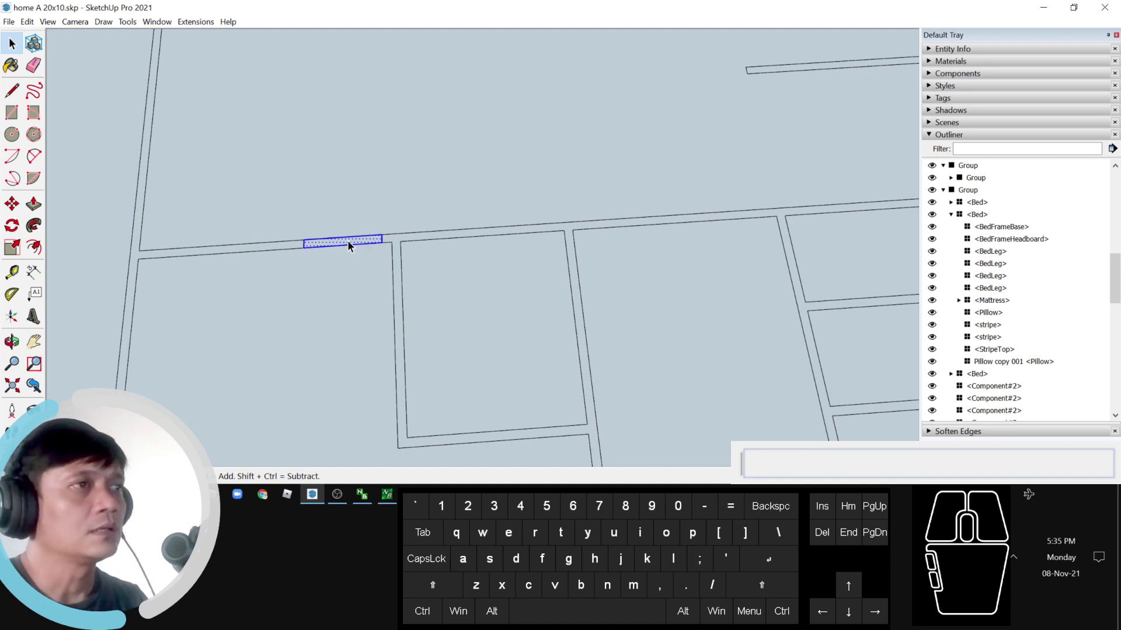
right_click(354, 247)
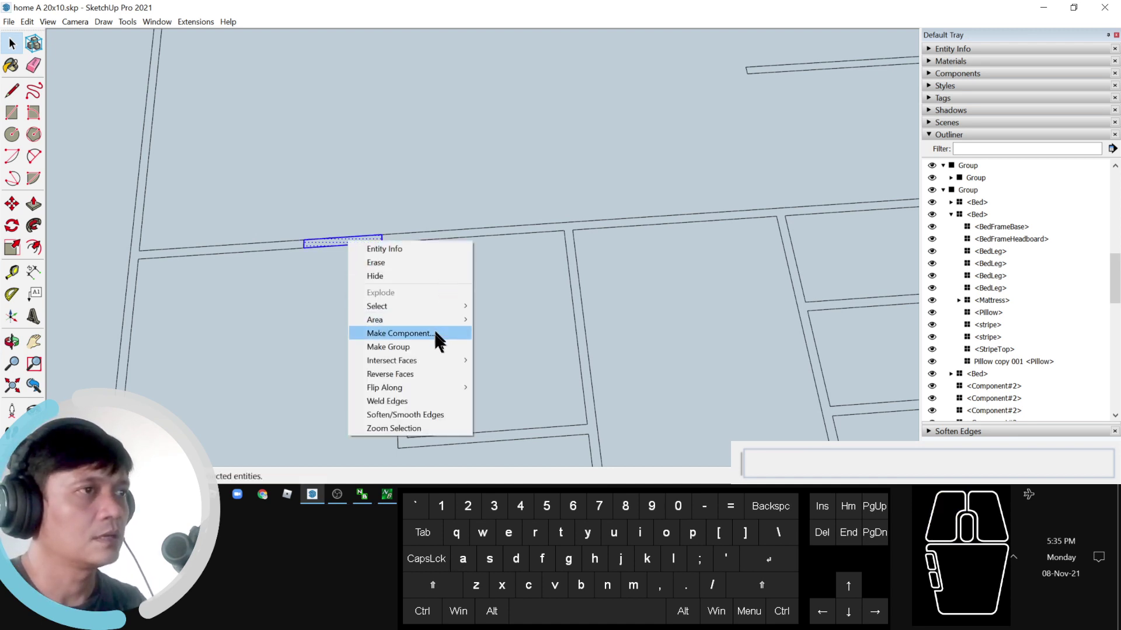
click(441, 352)
right_click(353, 248)
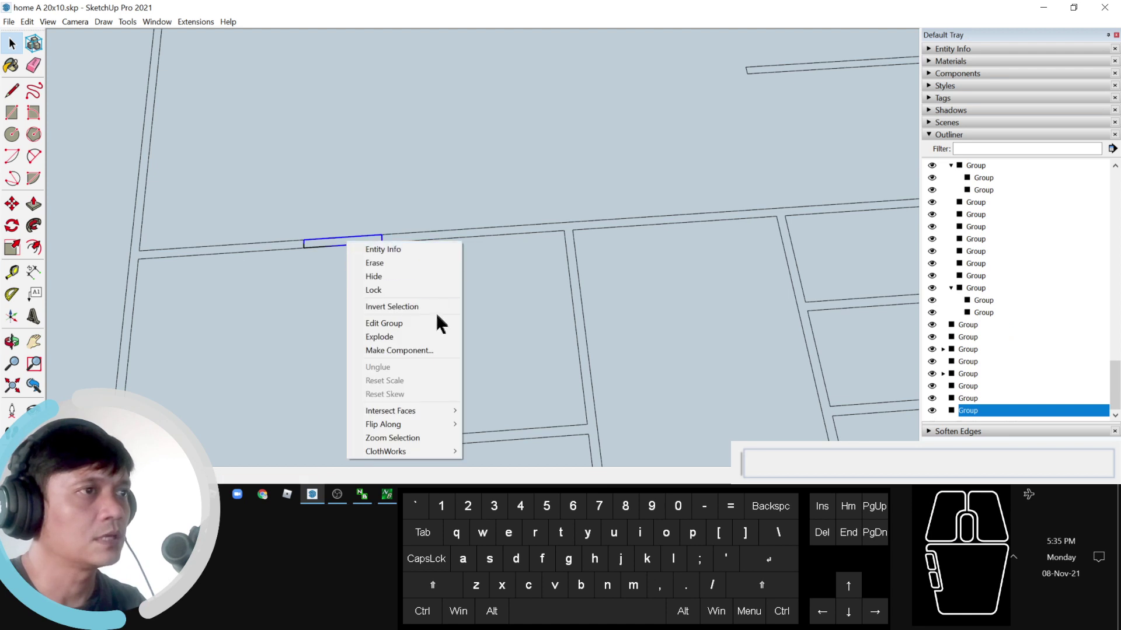
click(443, 353)
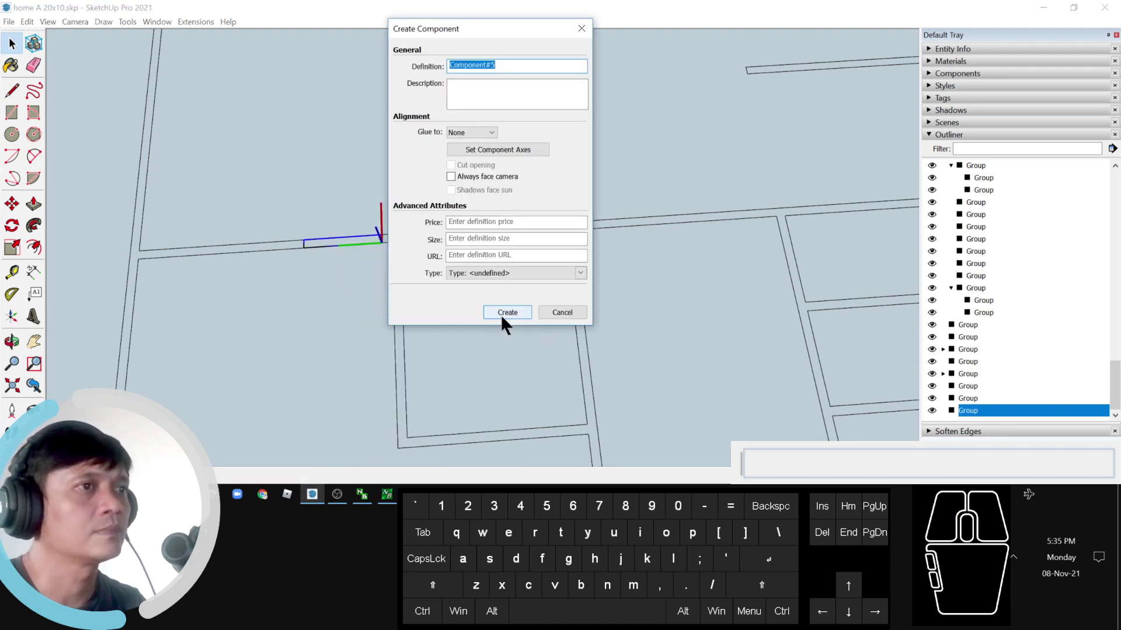
click(502, 313)
scroll(up, 3)
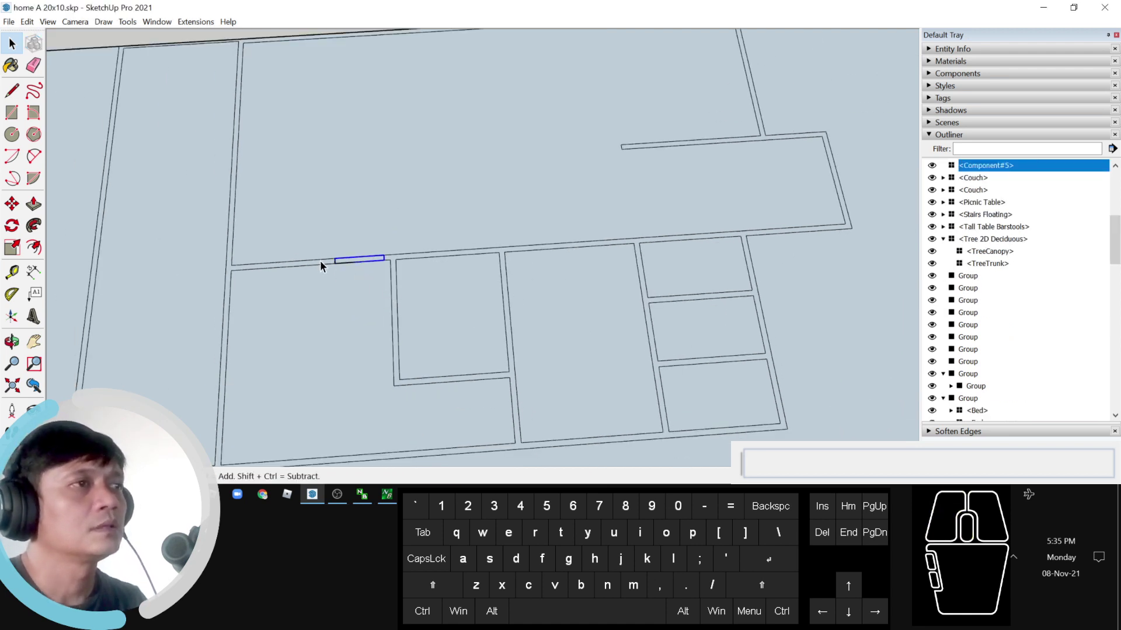
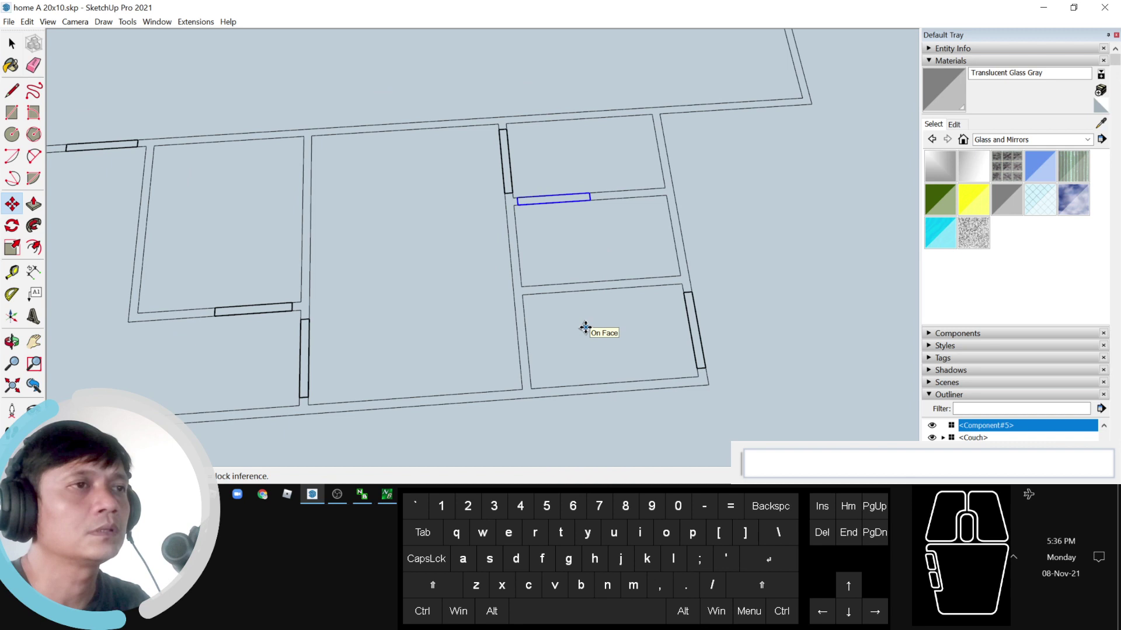
Step: Erase the wall segment above the small right-hand room and select the plan's wall faces
key(space)
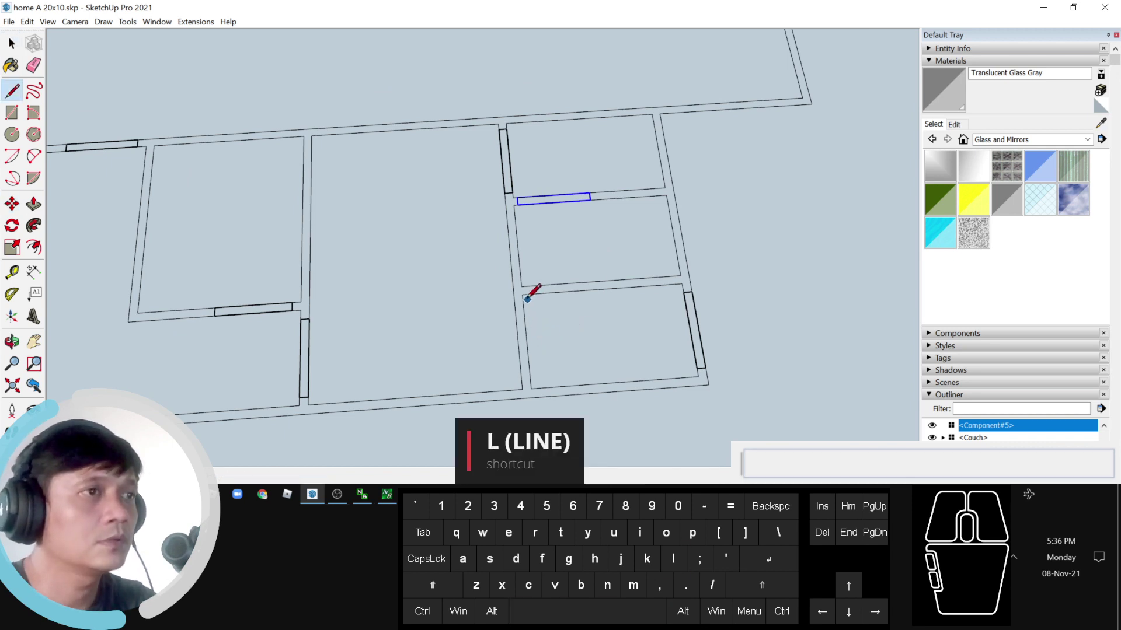
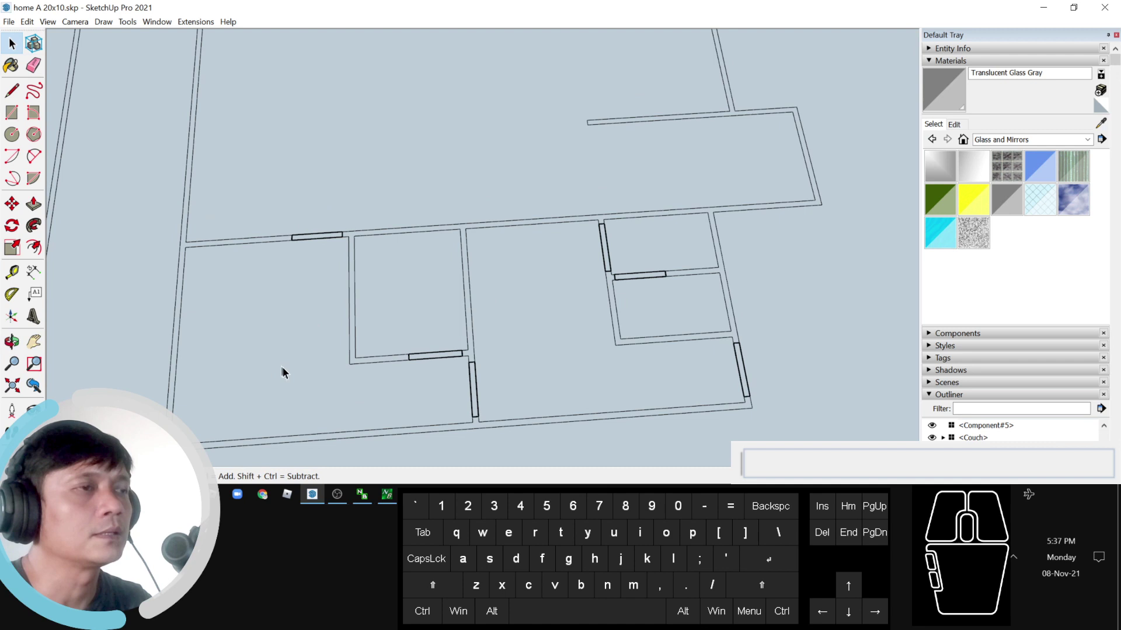
middle_click(553, 280)
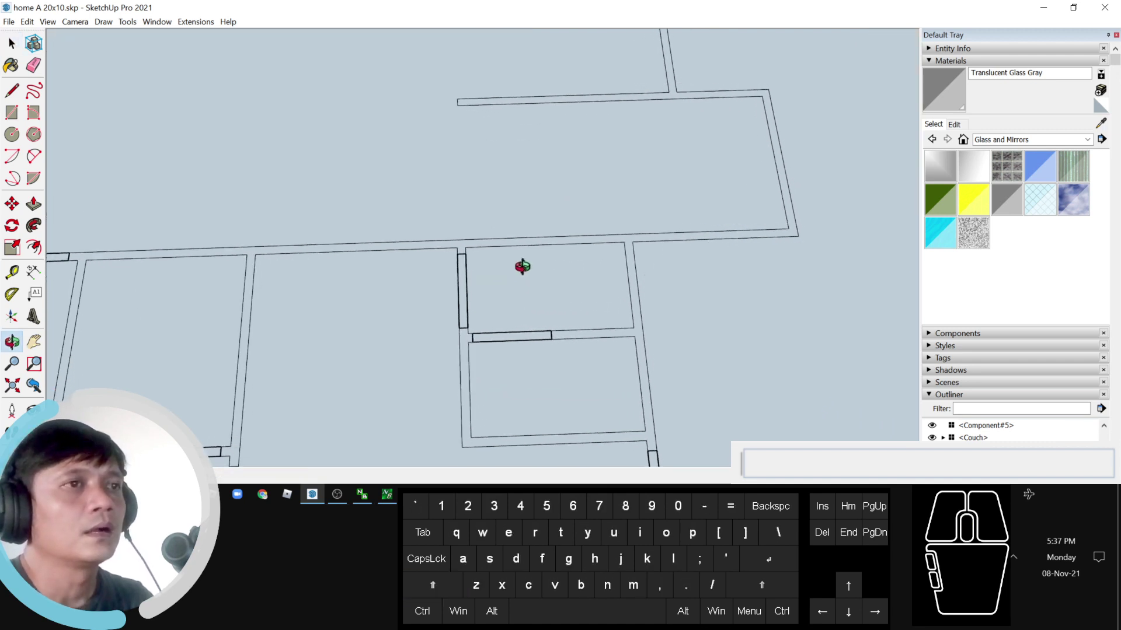
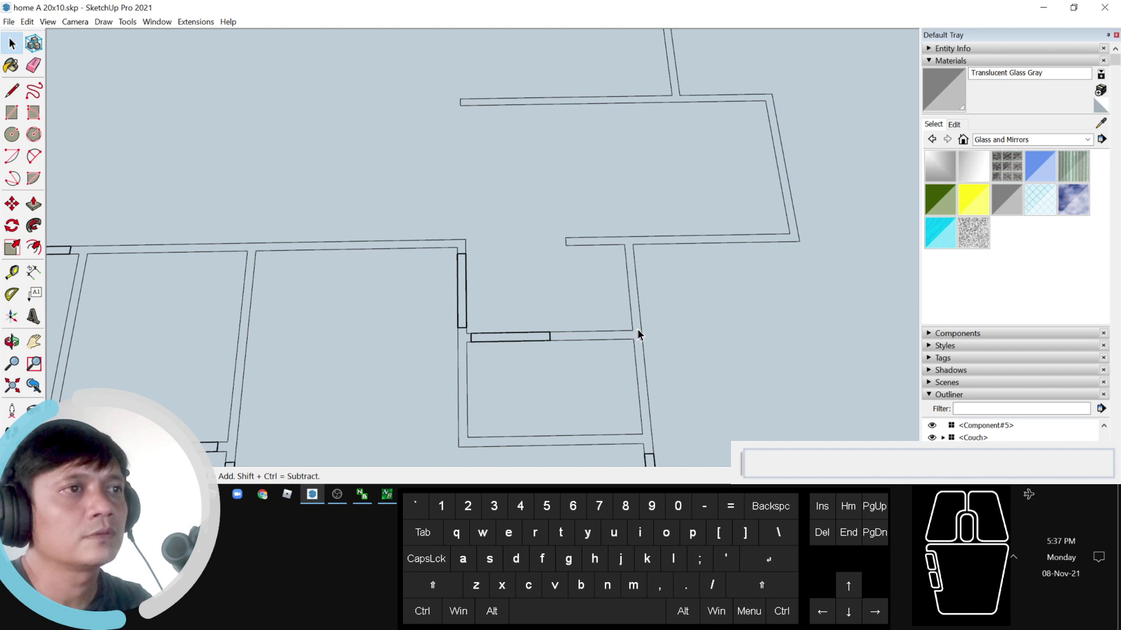
scroll(down, 3)
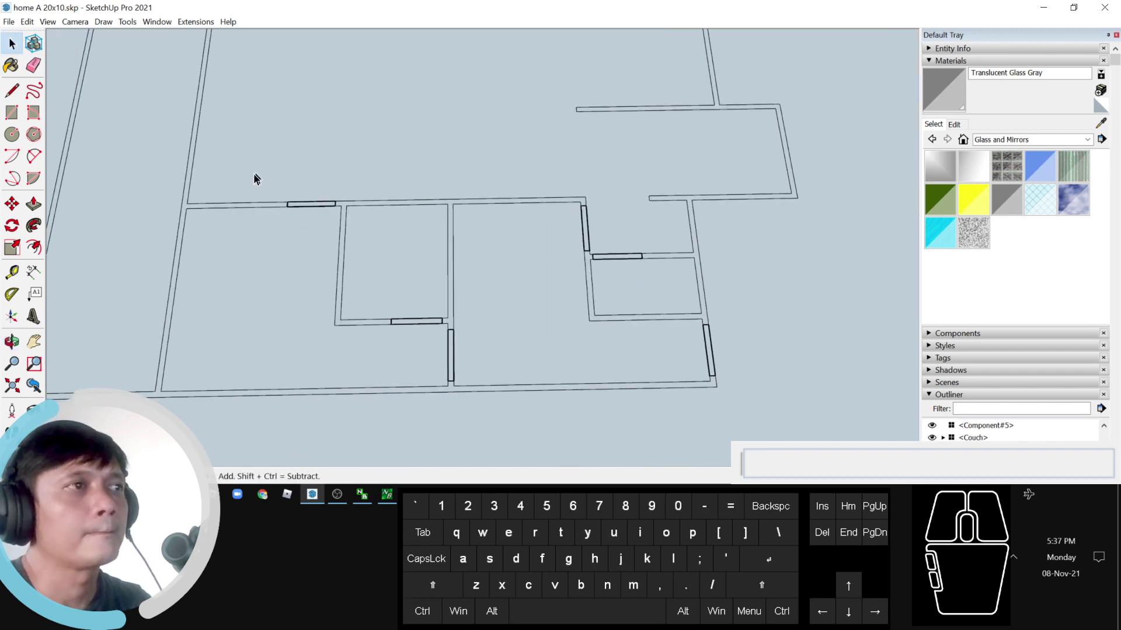
middle_click(283, 214)
click(278, 206)
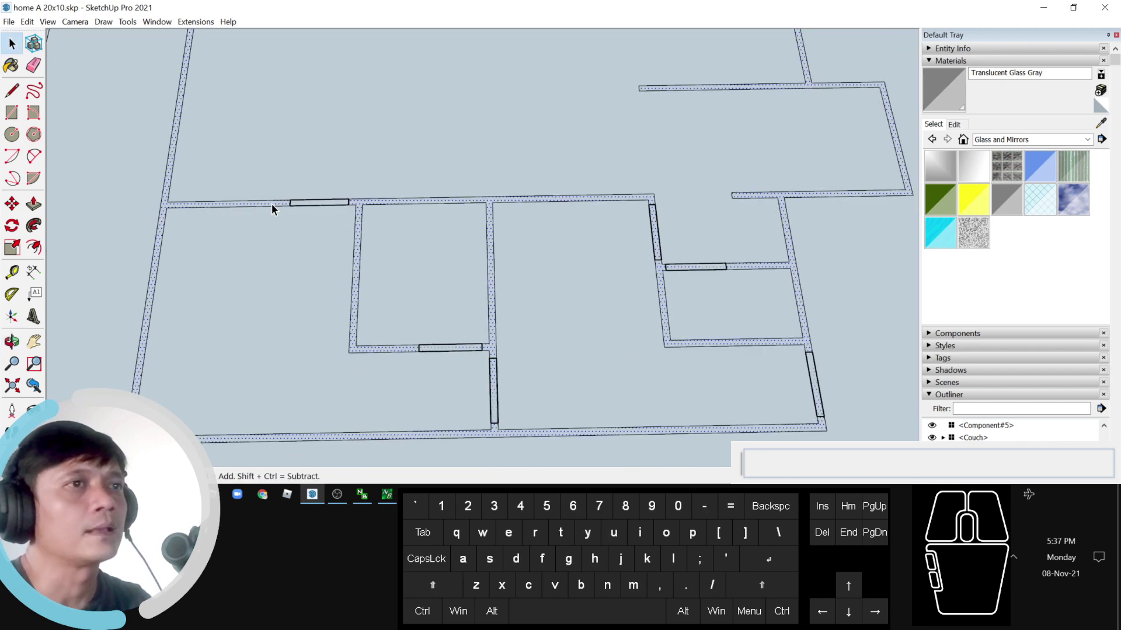
scroll(down, 3)
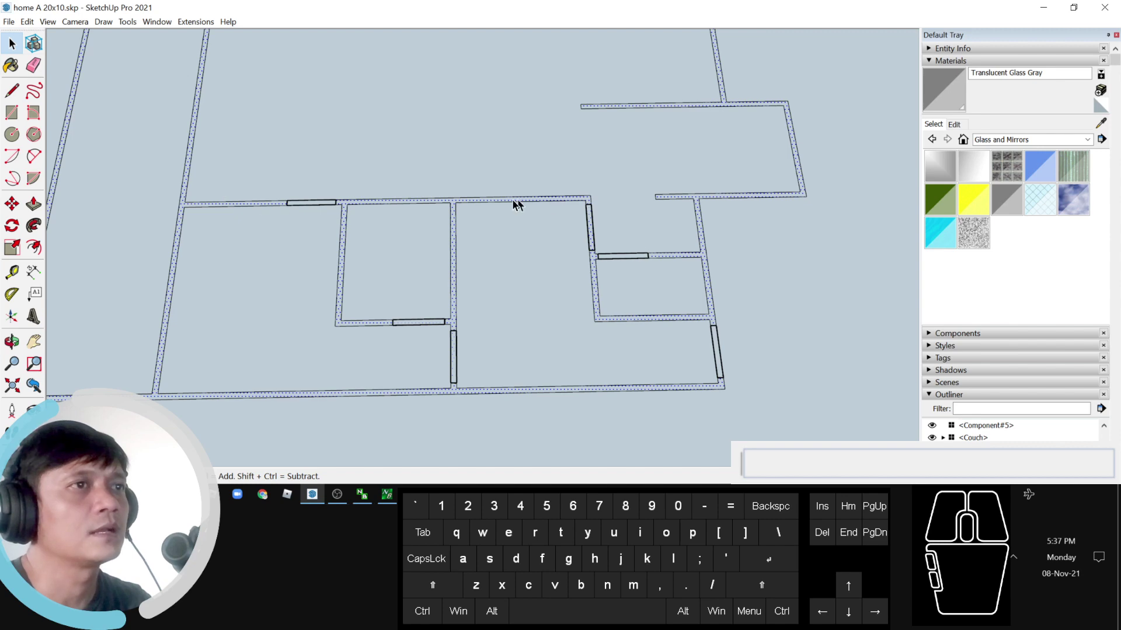
drag(383, 213, 340, 202)
click(339, 202)
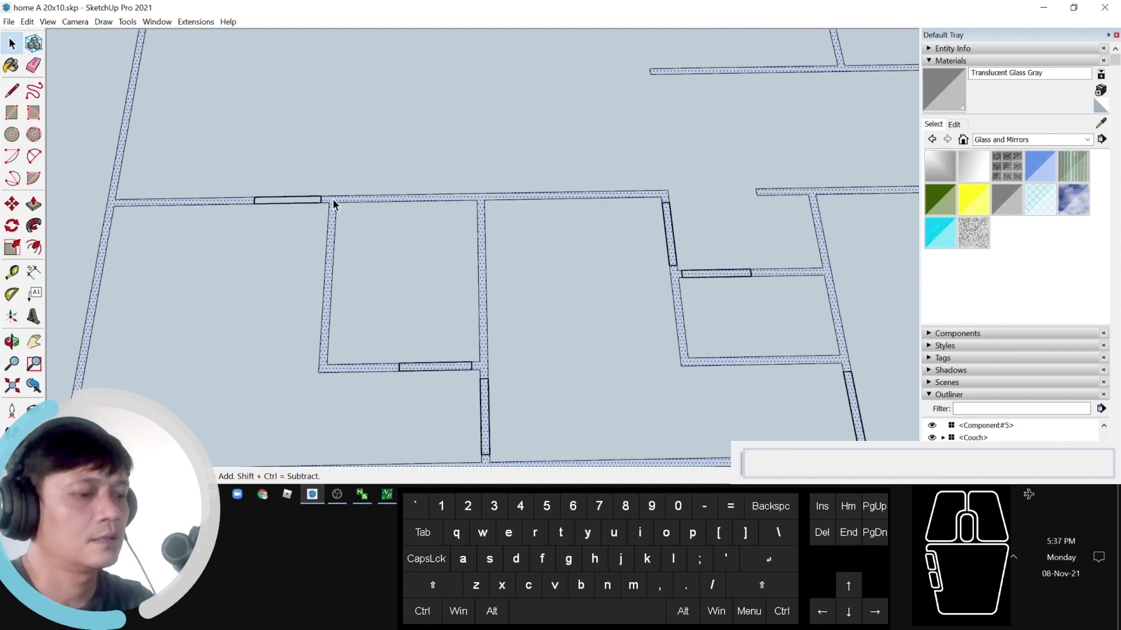
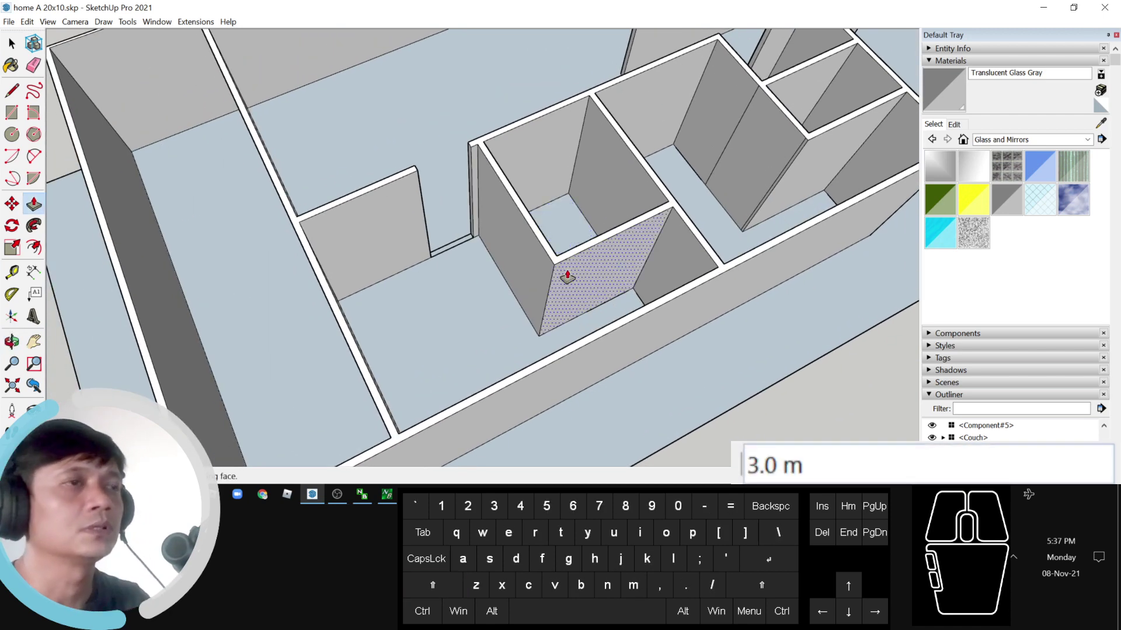
Step: Zoom in on the raised walls to reach the door panel
scroll(up, 3)
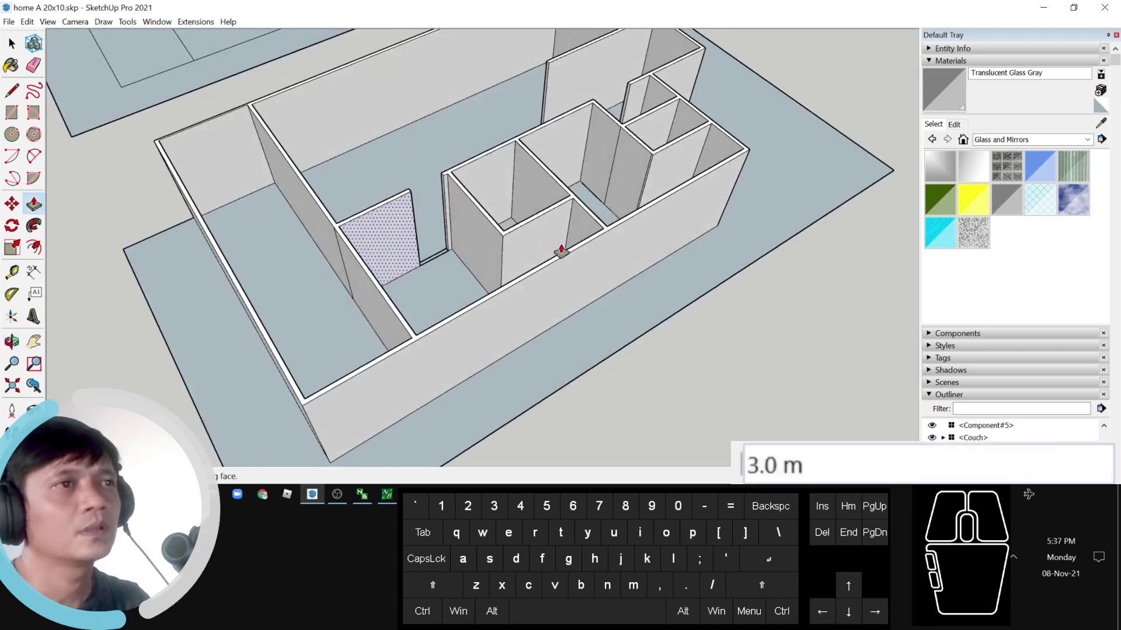
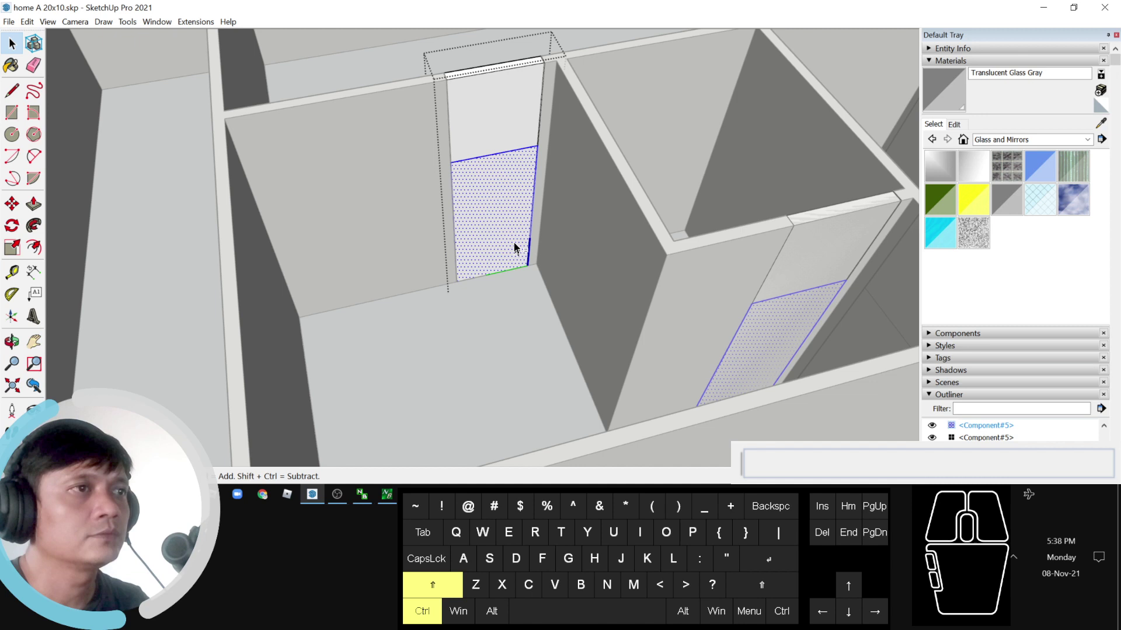
Step: Push the lower door panel back, offset the door outline into an inset frame, and select its inner panel
drag(517, 230, 481, 303)
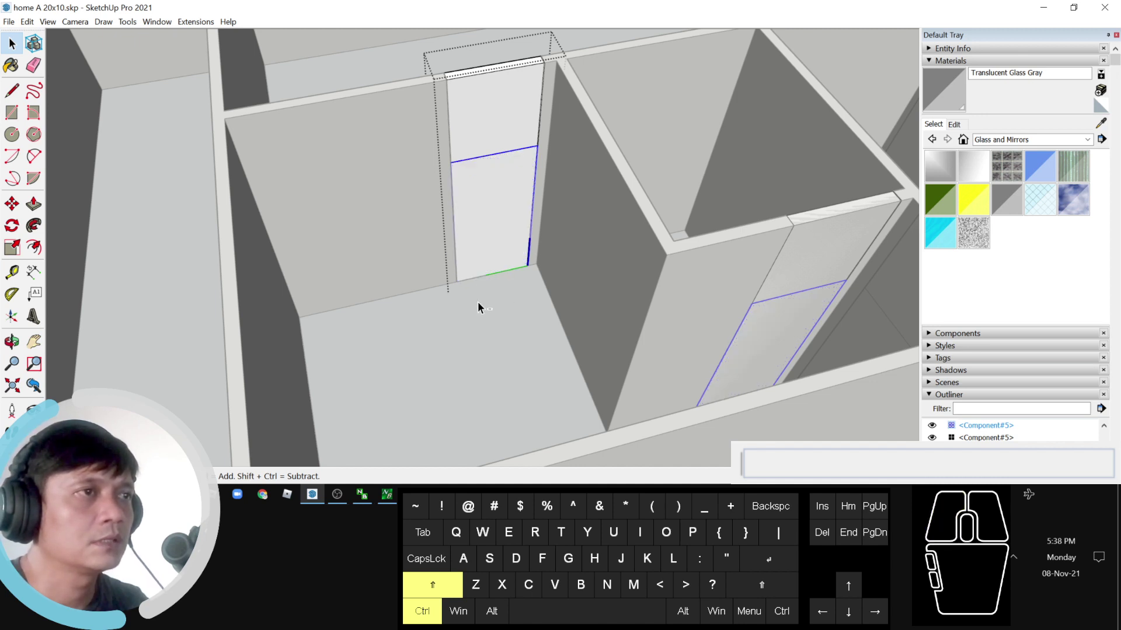
key(f)
click(456, 203)
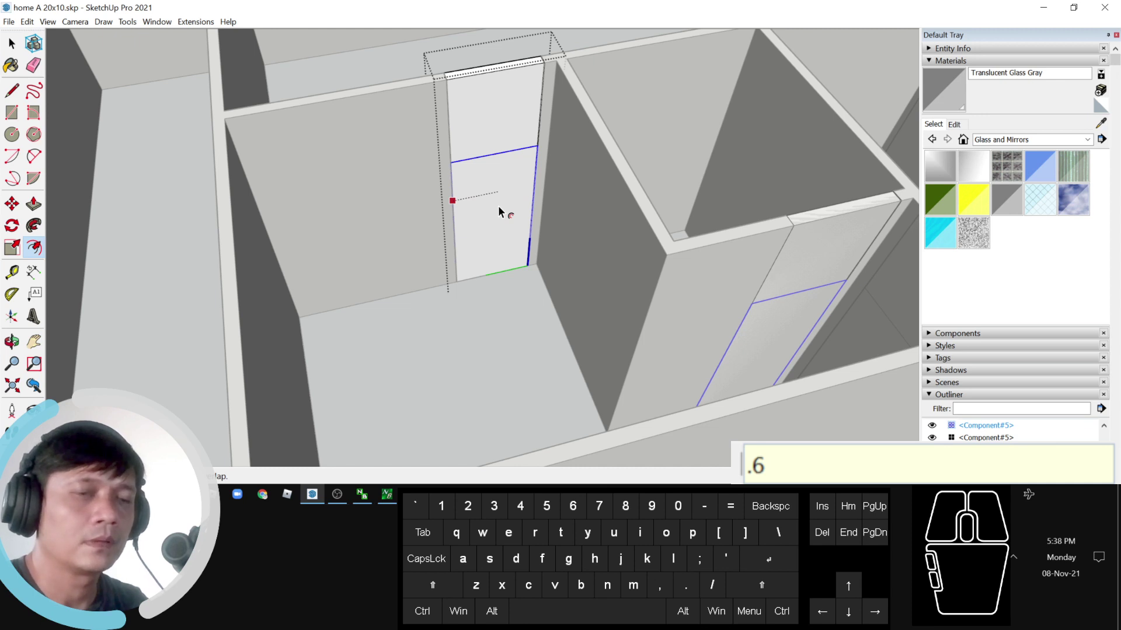
key(BackSpace)
key(BackSpace)
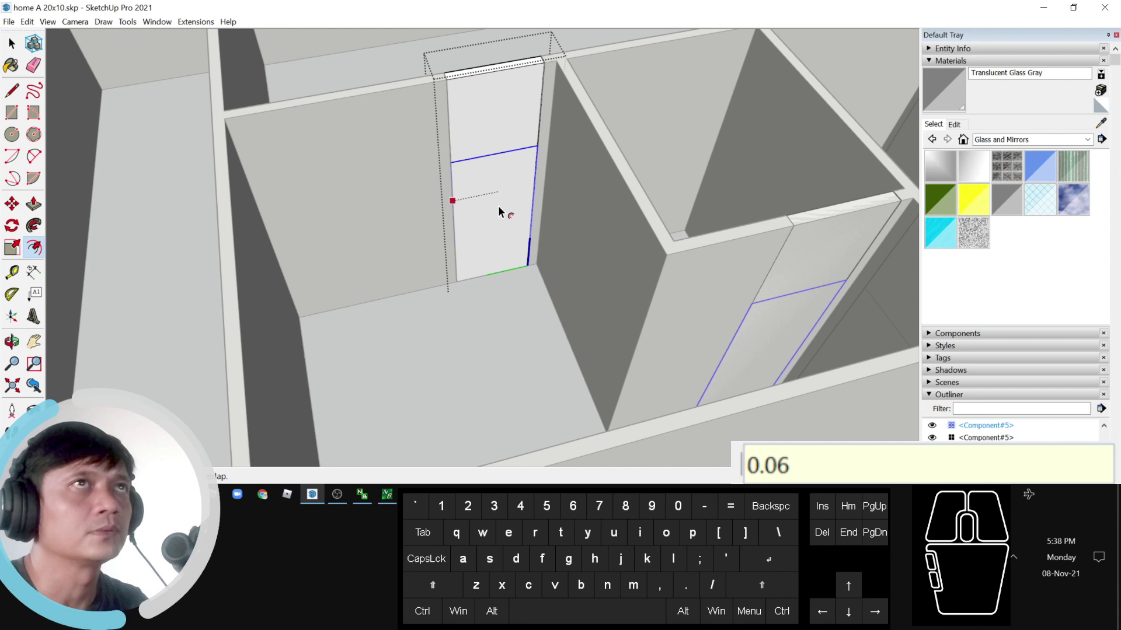
key(space)
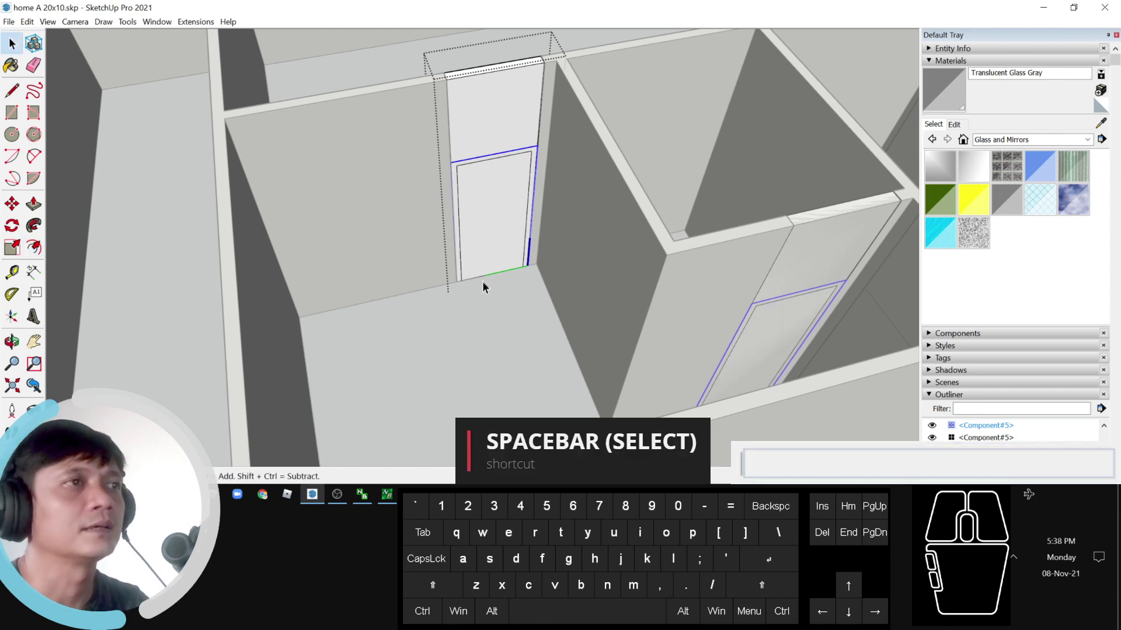
click(509, 253)
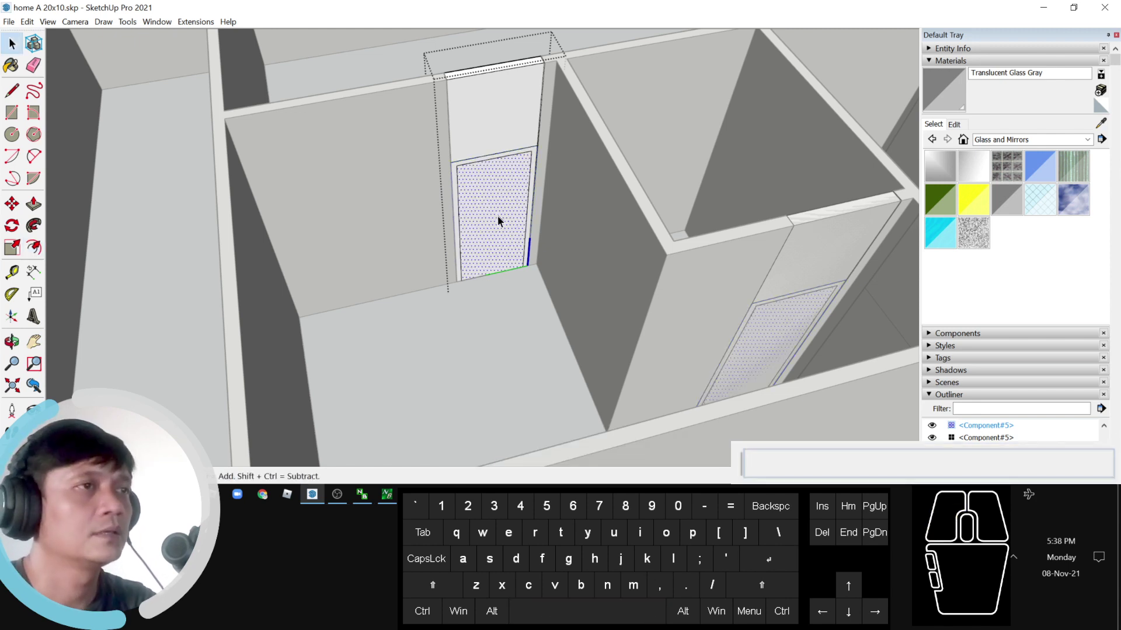
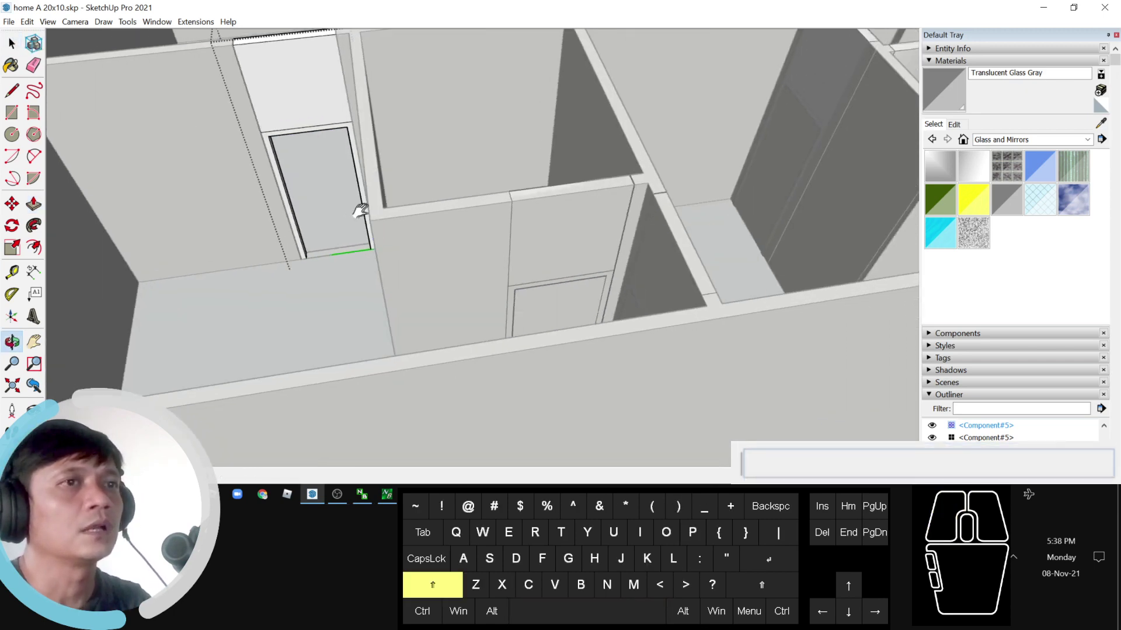
scroll(down, 3)
key(space)
scroll(down, 3)
click(511, 290)
click(472, 316)
drag(461, 334, 488, 325)
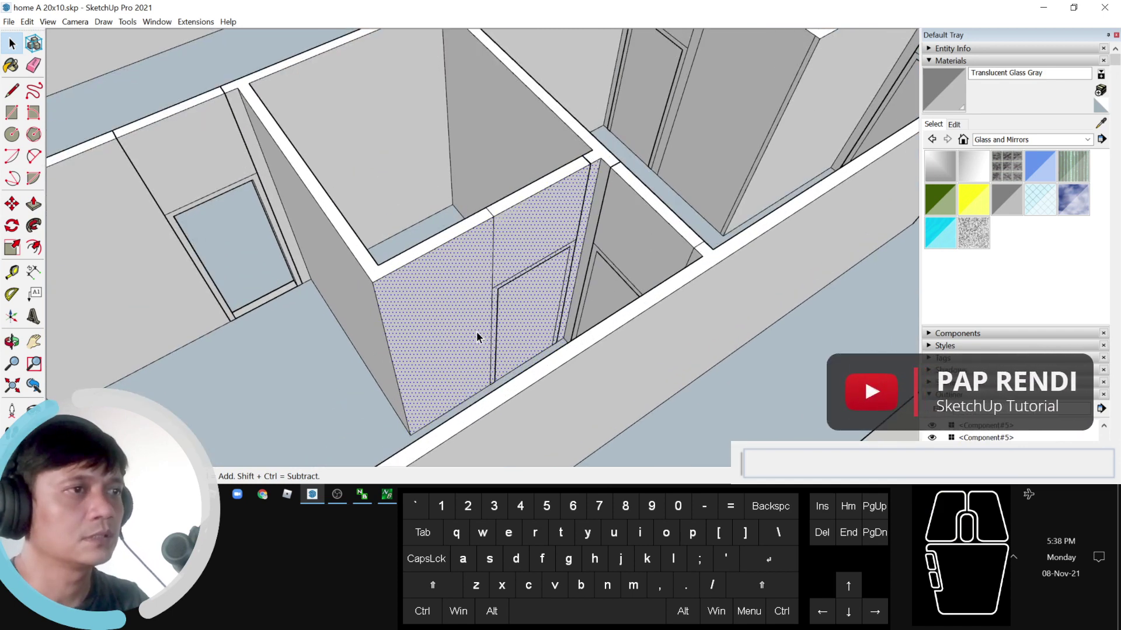
key(r)
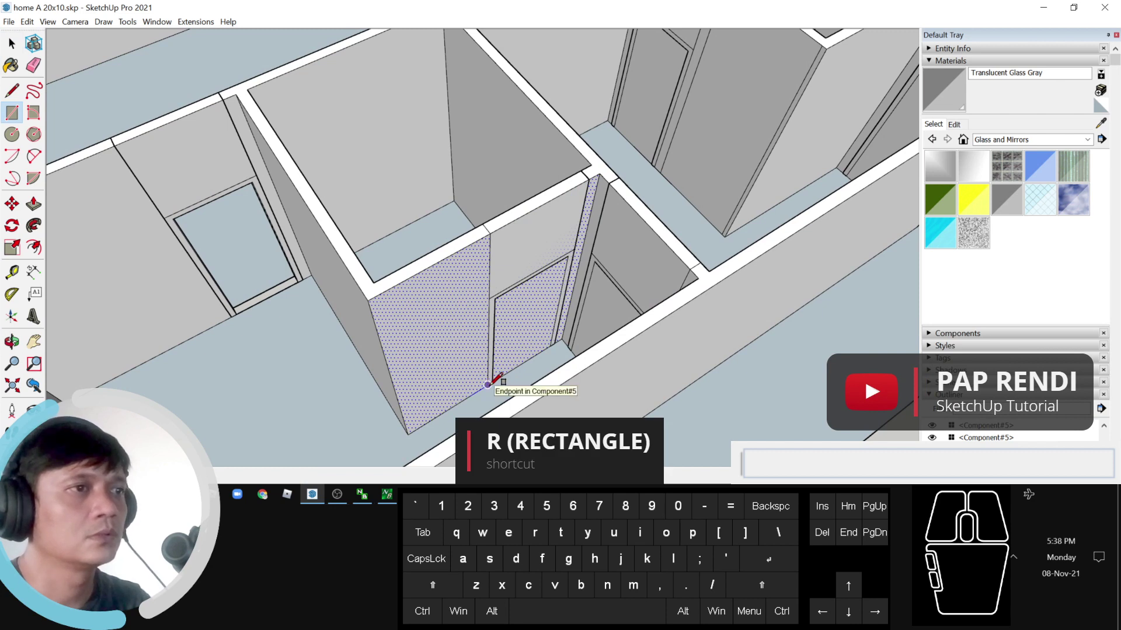
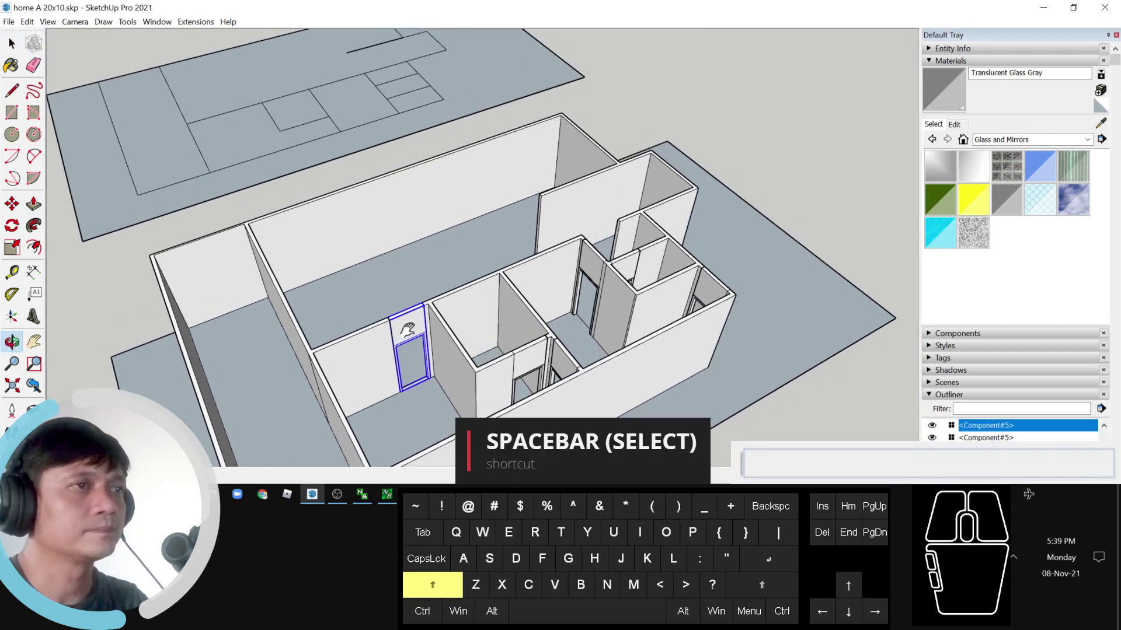
Step: Scale the front-room door component sideways to span its wall opening
click(583, 289)
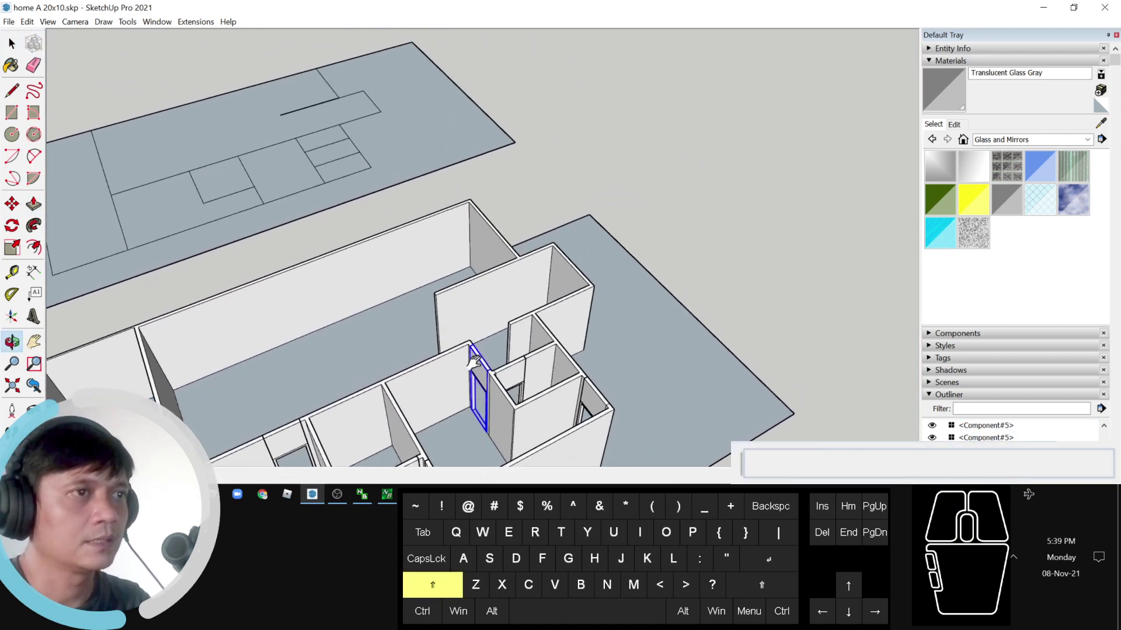
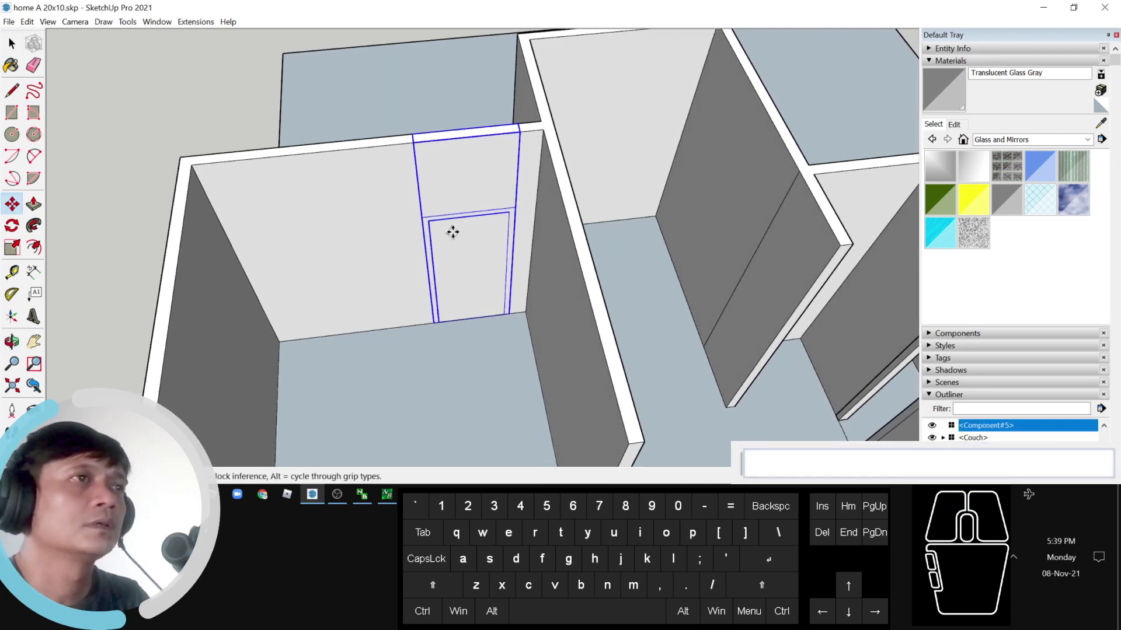
key(s)
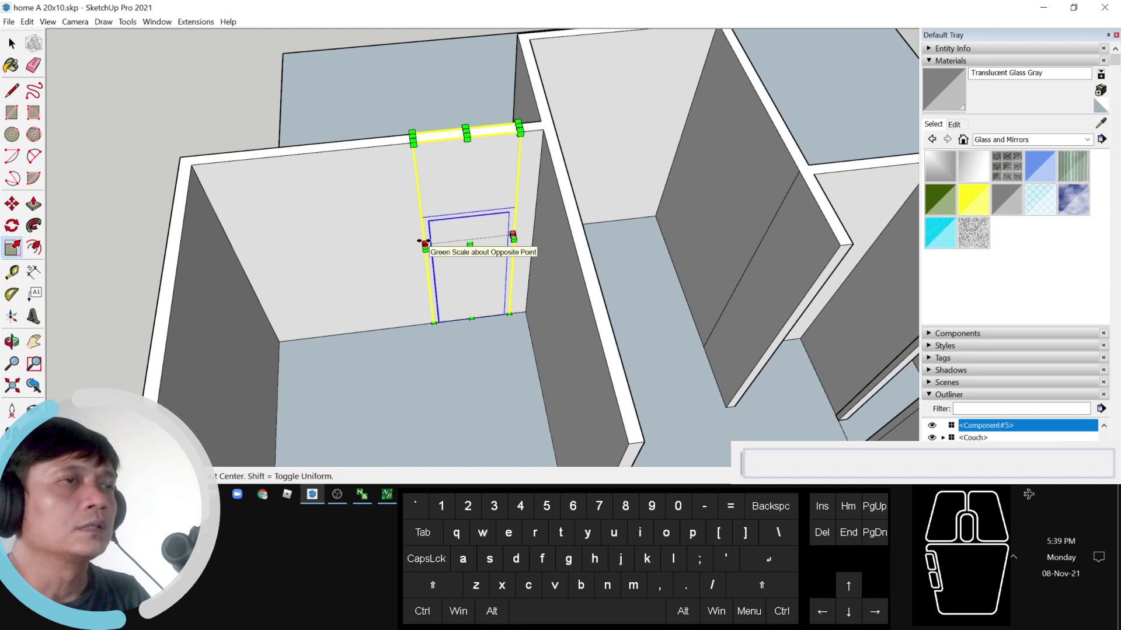
key(space)
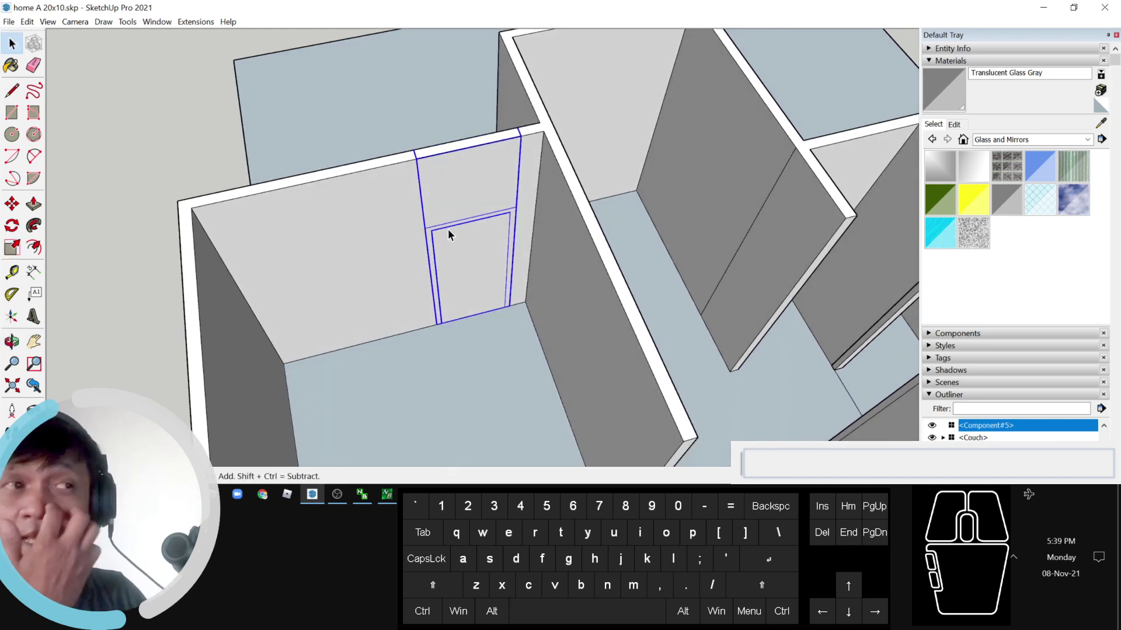
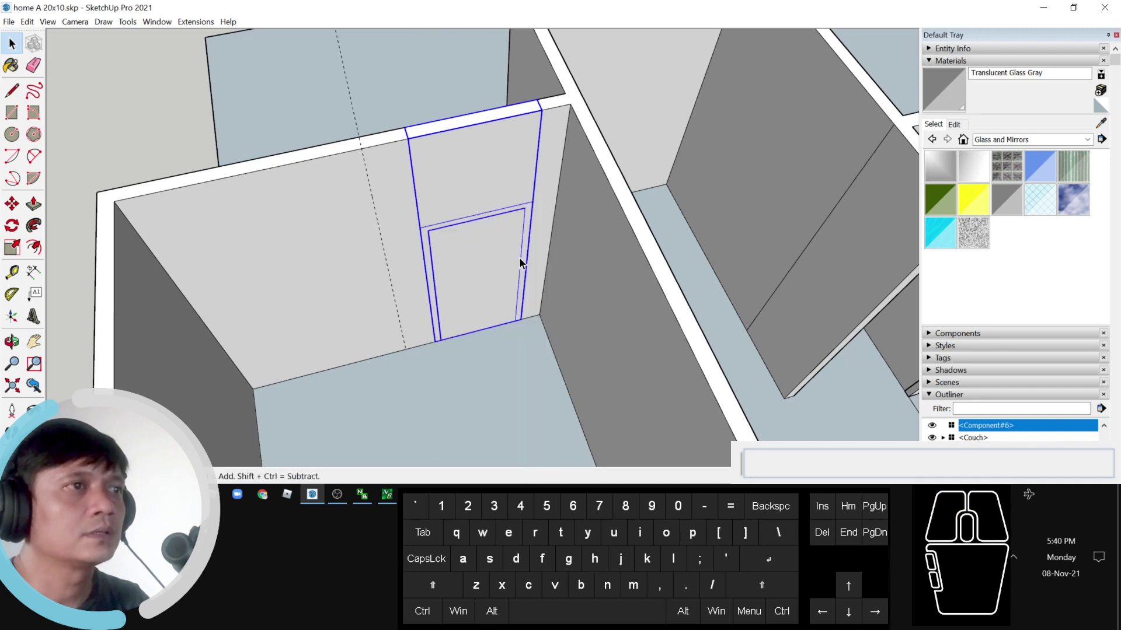
Step: Explode the door component into the wall group and orbit close to the door wall
scroll(down, 3)
click(468, 237)
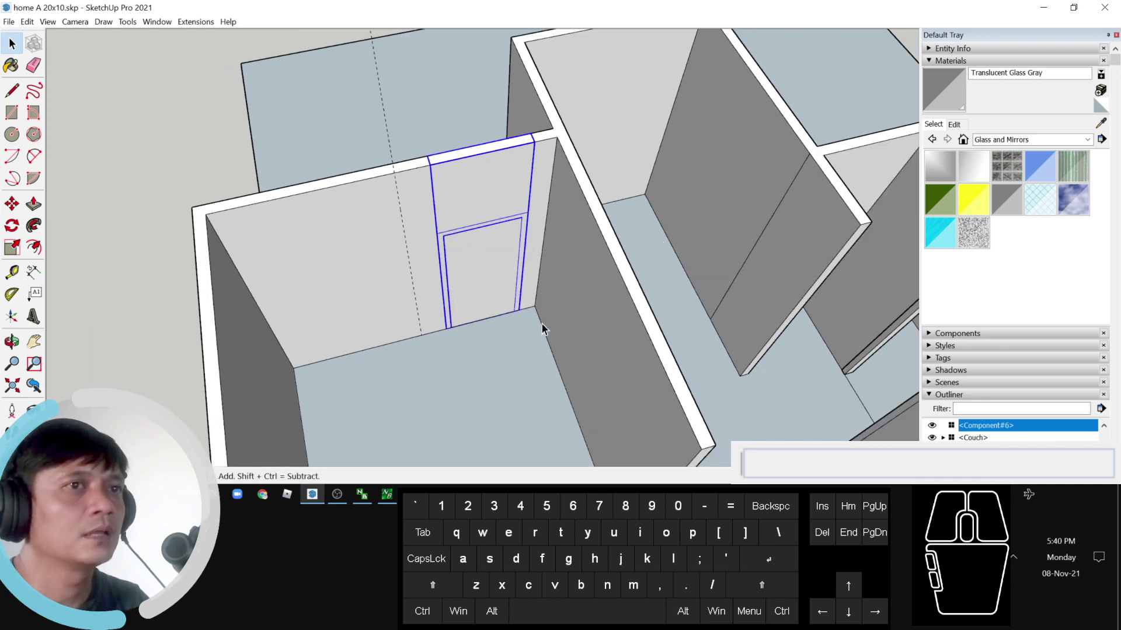
double_click(460, 233)
click(464, 234)
drag(406, 123, 485, 384)
drag(391, 123, 487, 421)
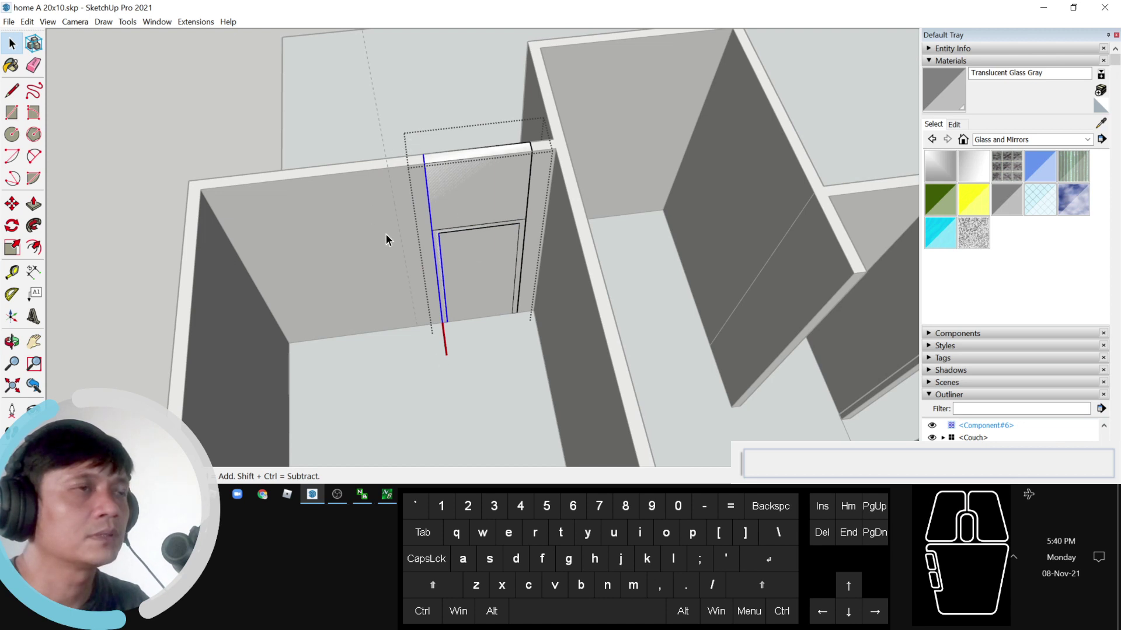
drag(460, 122, 399, 395)
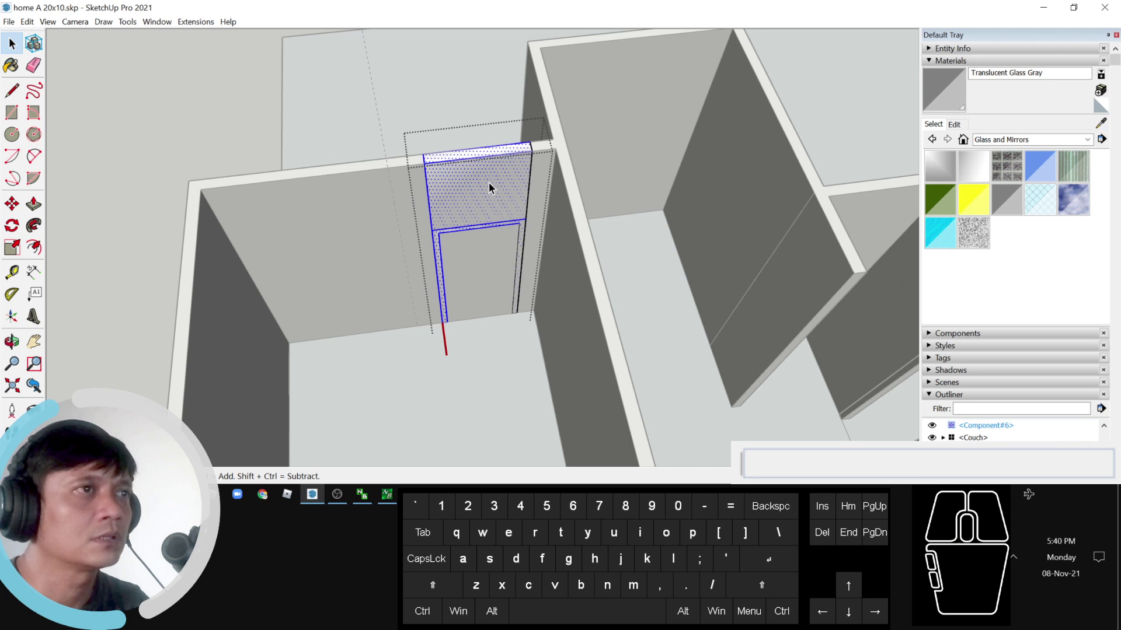
Step: Move the door edges to line up with the wall end and select the surrounding wall face
click(408, 131)
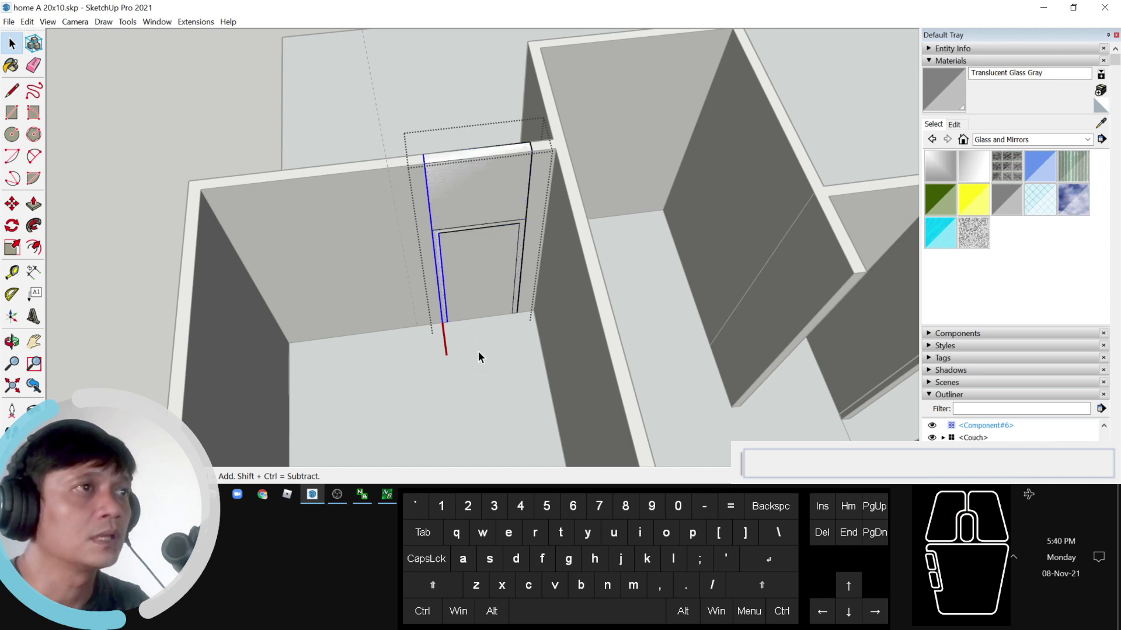
key(m)
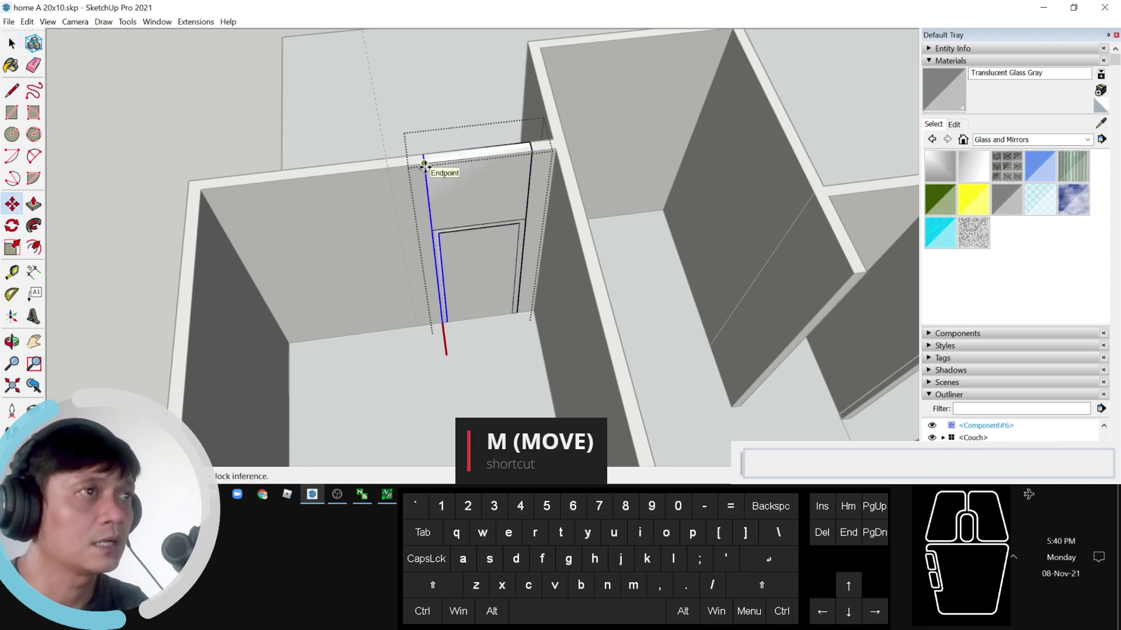
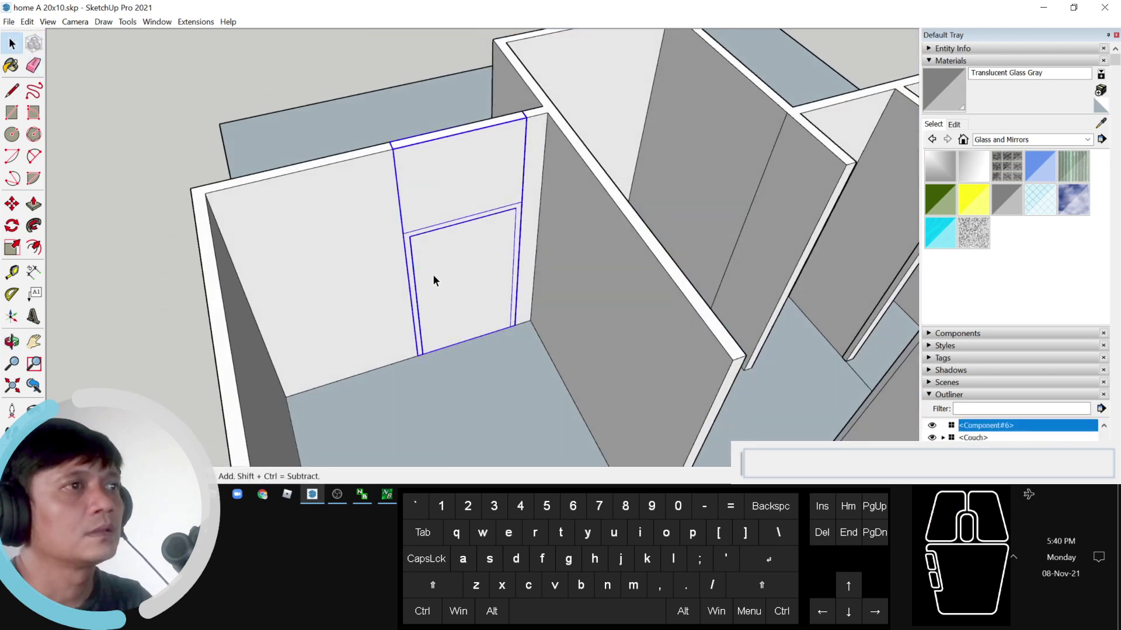
key(space)
click(379, 271)
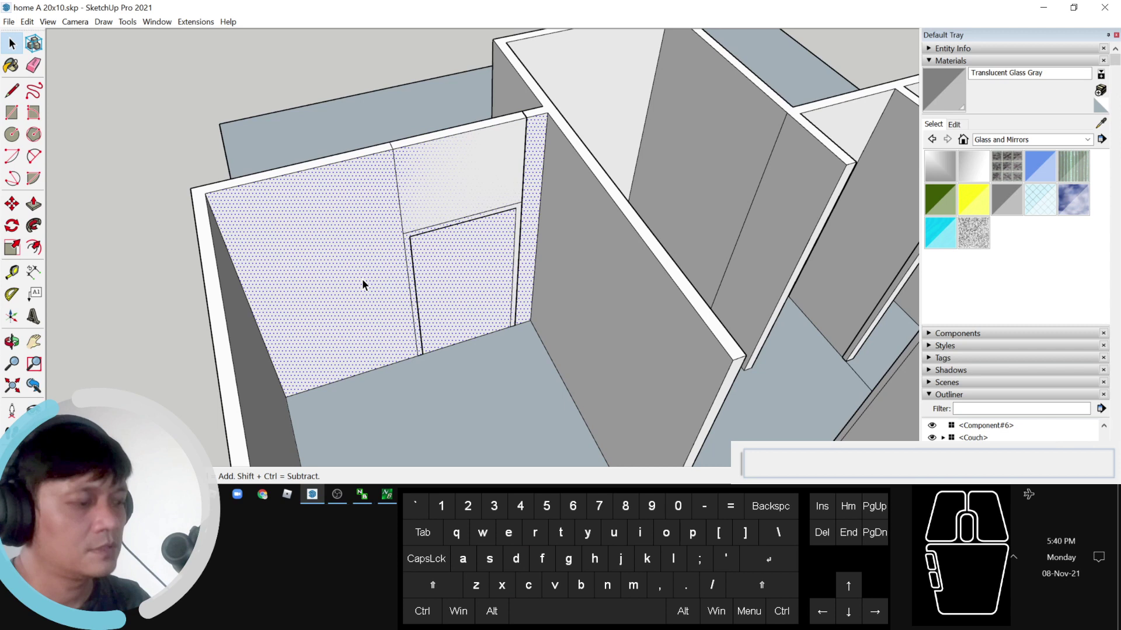
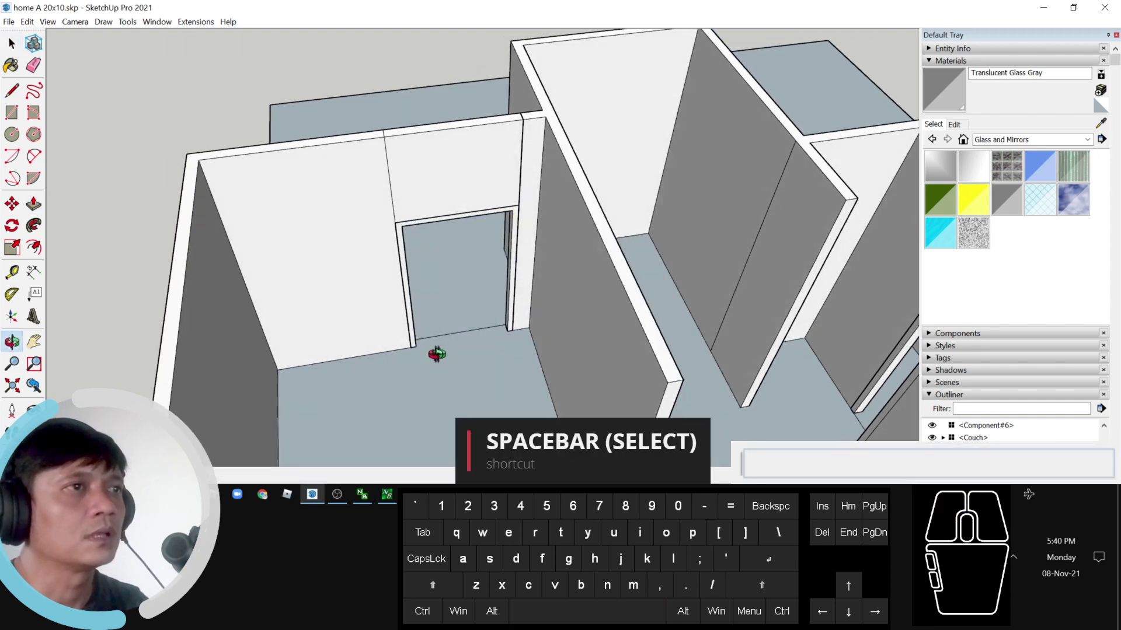
Step: Push the door face through the wall and zoom out to view the house beside the plan
scroll(down, 3)
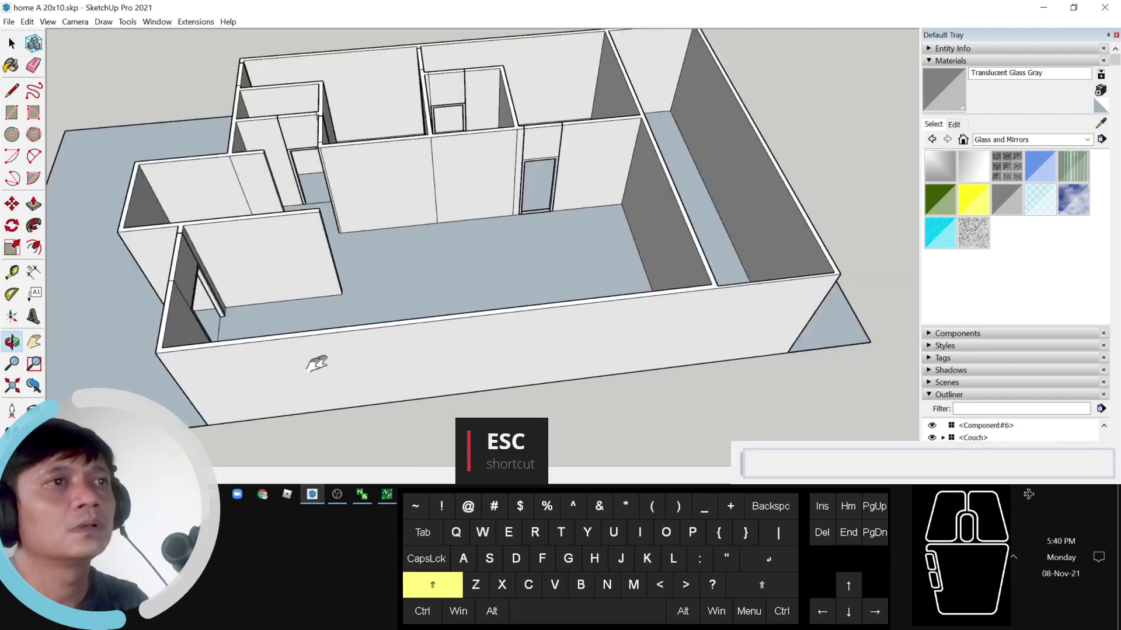
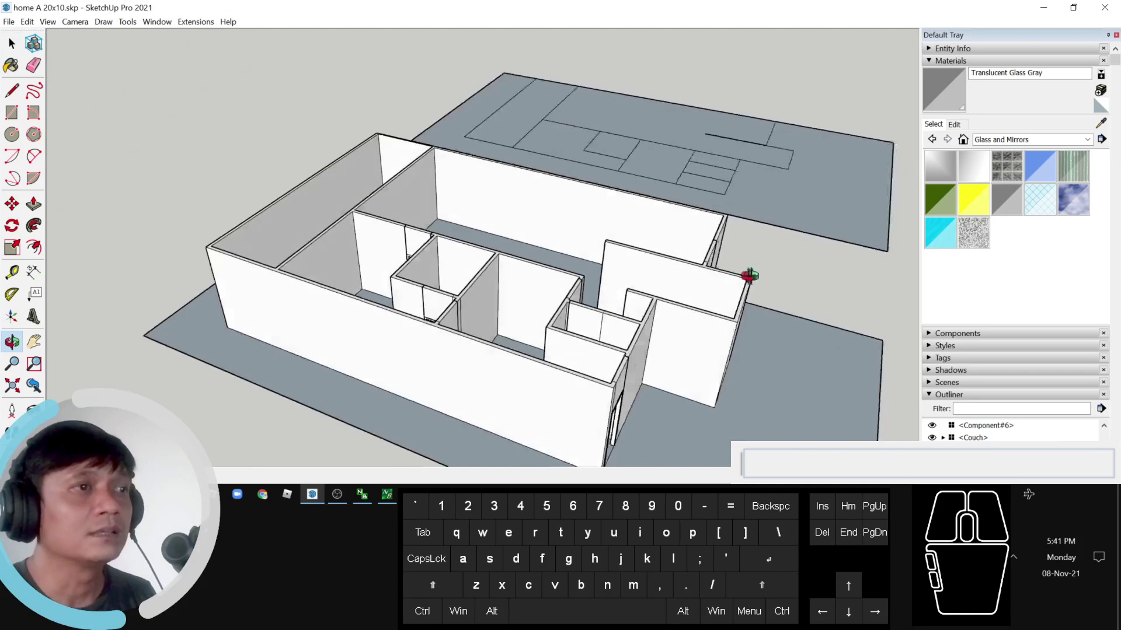
key(space)
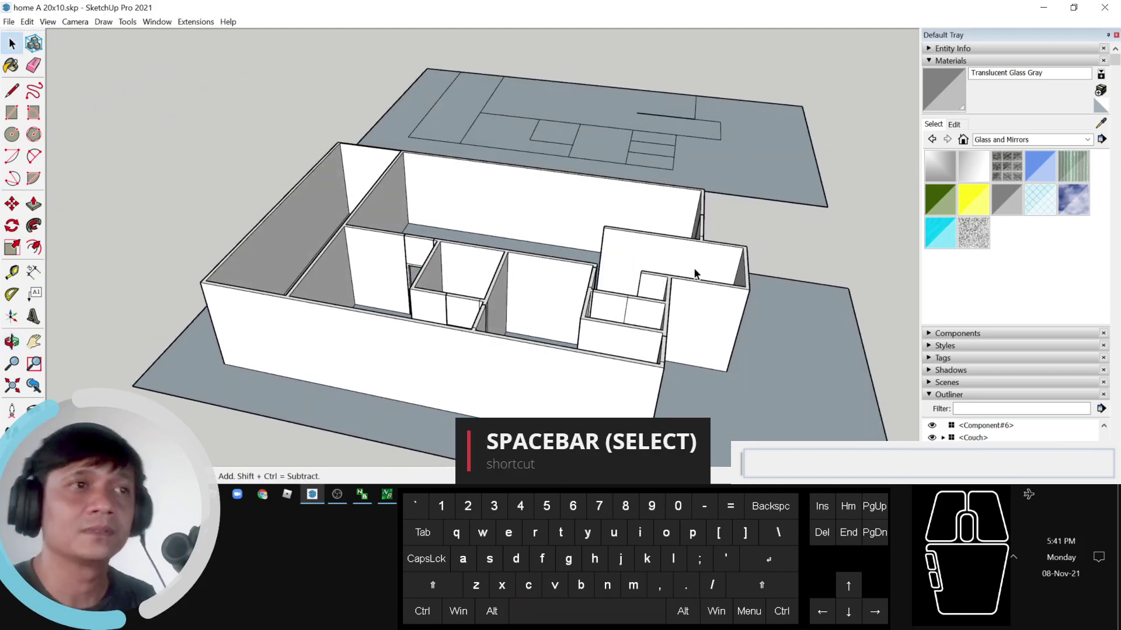